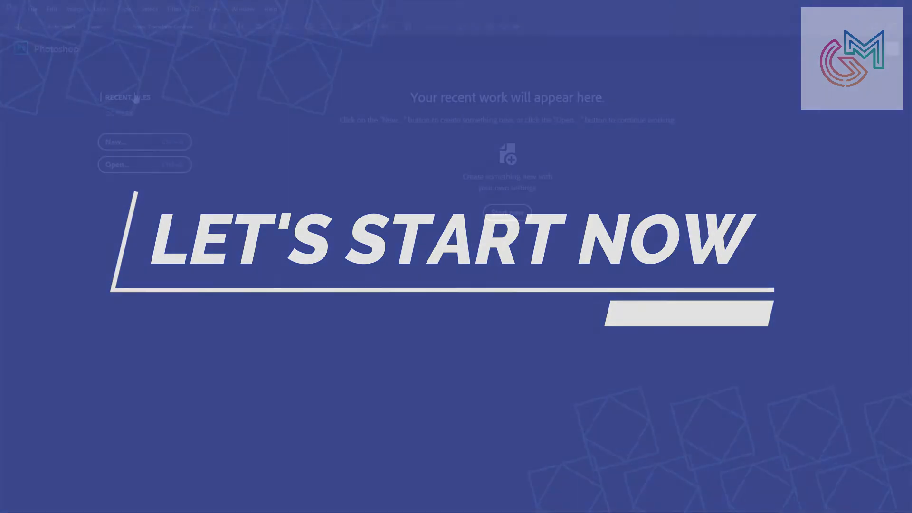
Create a new white 1080×1080 px, 72 ppi RGB document named 'social media banner'
left_click(134, 141)
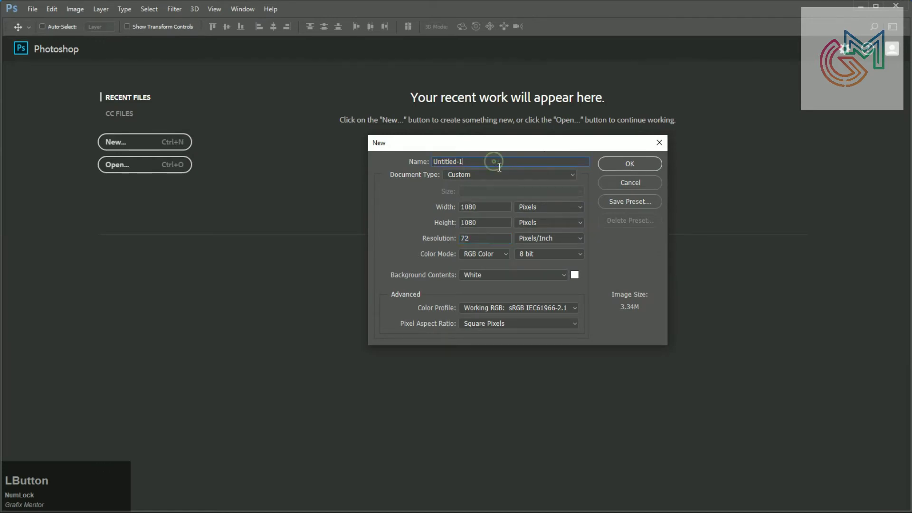
key("ctrl+a")
type("social")
key("space")
type("media")
key("space")
type("banner")
left_click(614, 165)
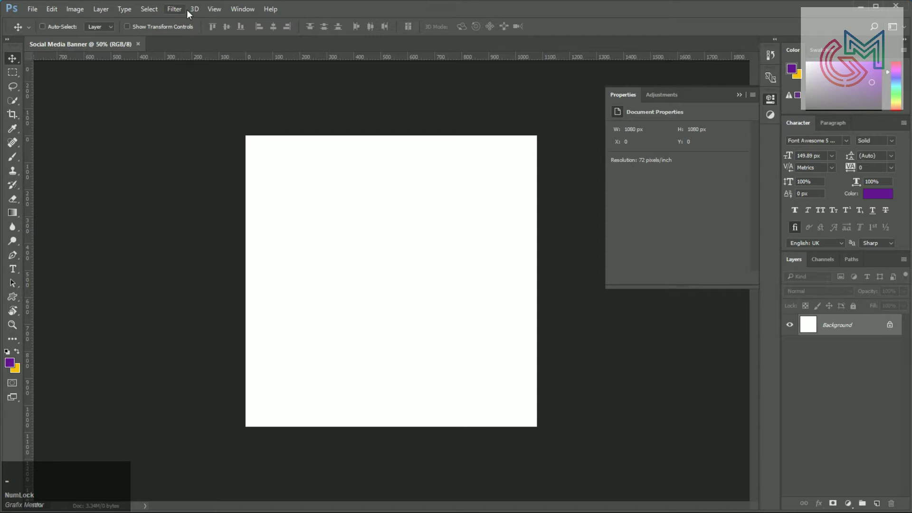
Add a New Guide Layout with 50 px margins on top, left, bottom and right
left_click(217, 15)
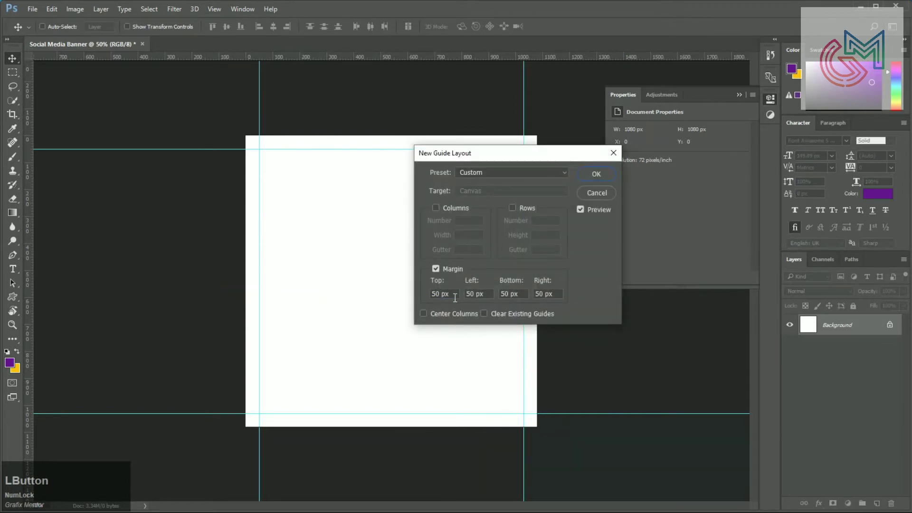
key("KP_0")
key("Tab")
key("KP_0")
key("Tab")
key("KP_0")
key("Tab")
key("KP_0")
key("KP_Enter")
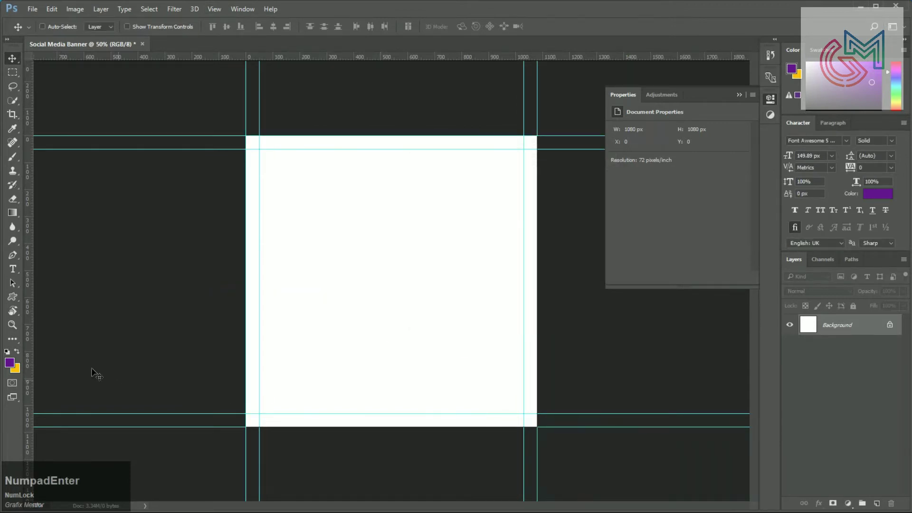
Create a canvas-sized 1080×1080 rectangle shape with light grey fill #e0e0e0
right_click(13, 301)
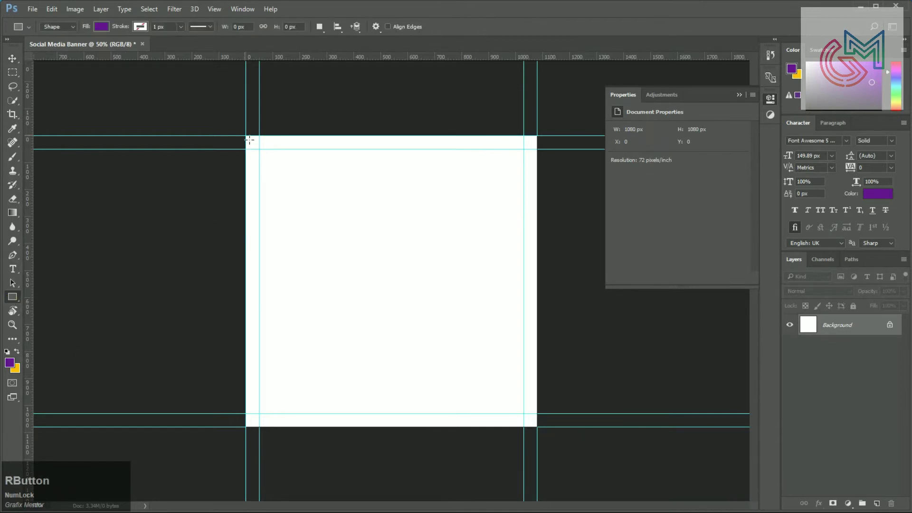
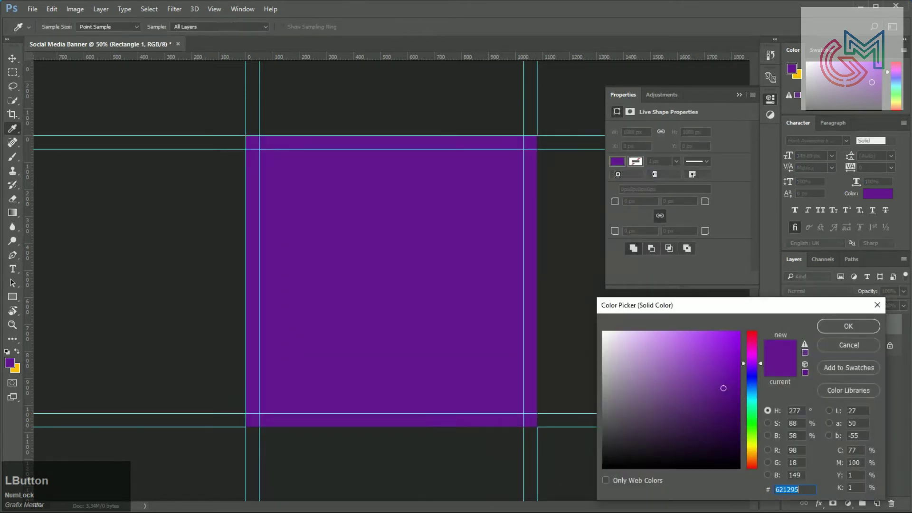
key("e")
key("KP_0")
key("e")
key("KP_0")
key("e")
key("KP_0")
key("Return")
Delete the white background layer so the grey rectangle is the only layer
left_click(896, 351)
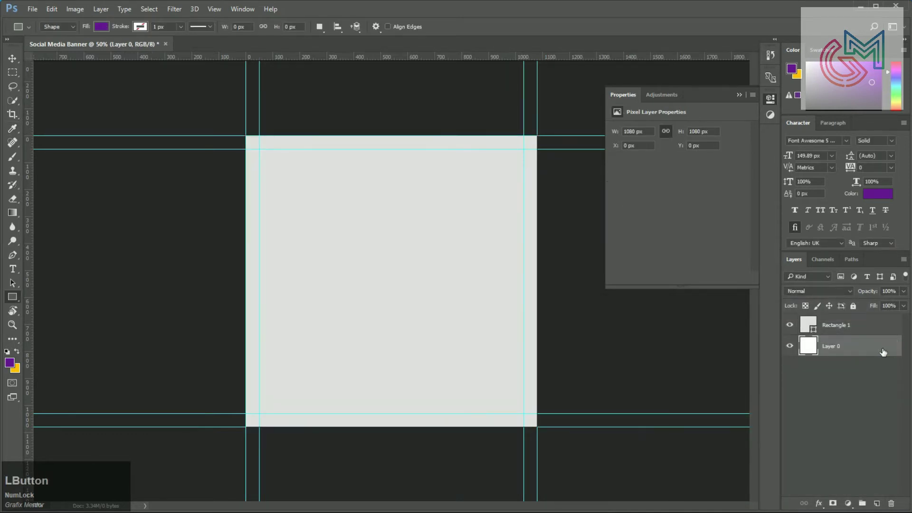
key("Delete")
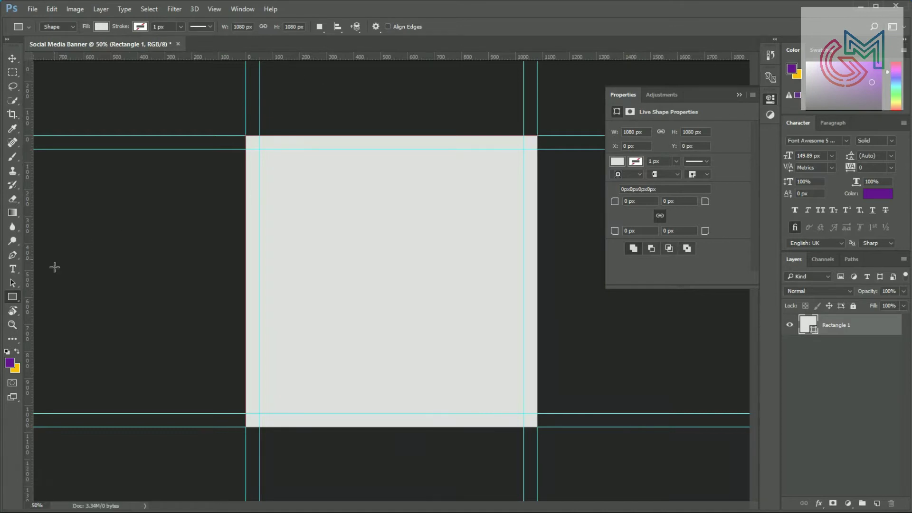
right_click(13, 296)
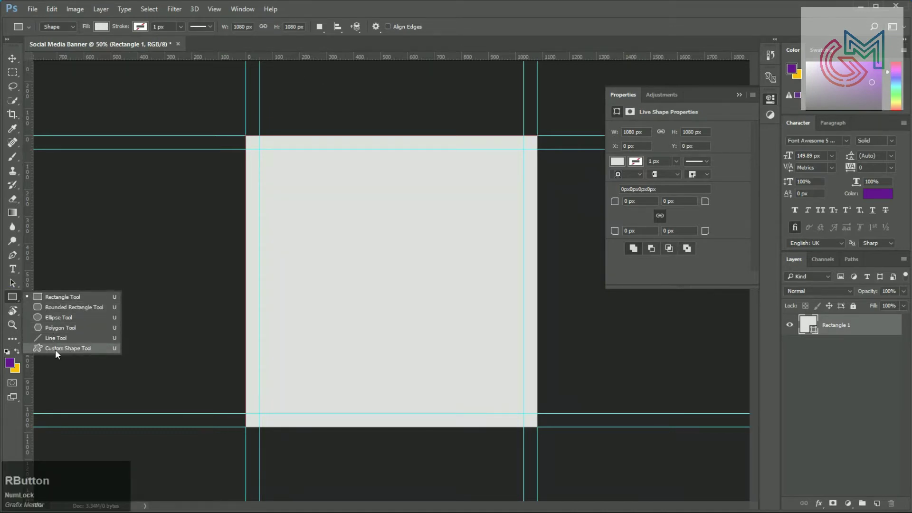
Draw a grey custom blob shape in the lower middle and go to open the woman photo
left_click(62, 350)
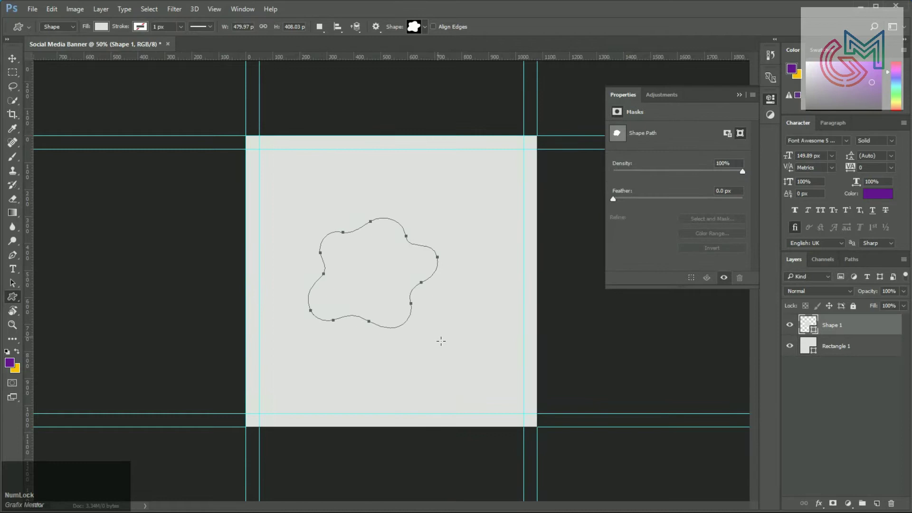
key("v")
left_click(401, 273)
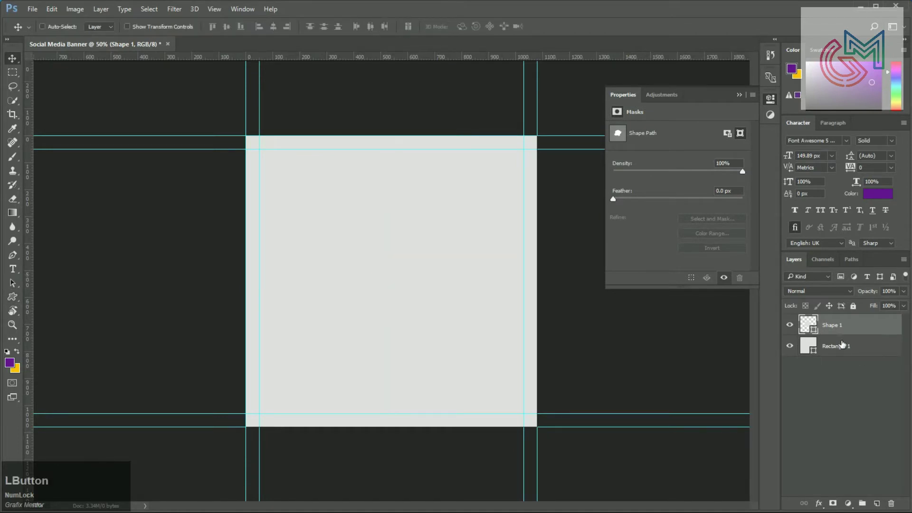
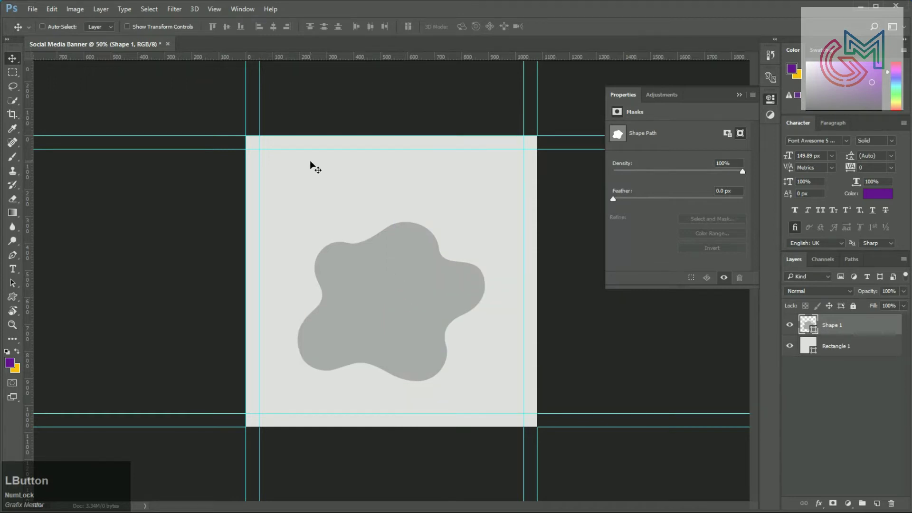
key("ctrl+Num_Lock")
key("ctrl+o")
Clip the woman photo into Shape 1, save as Social Media Banner.psd, and duplicate Shape 1
left_click(155, 110)
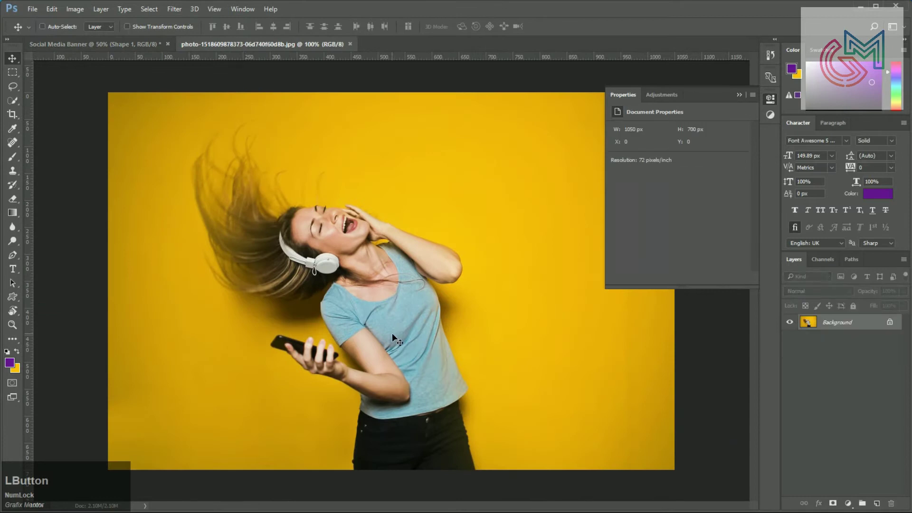
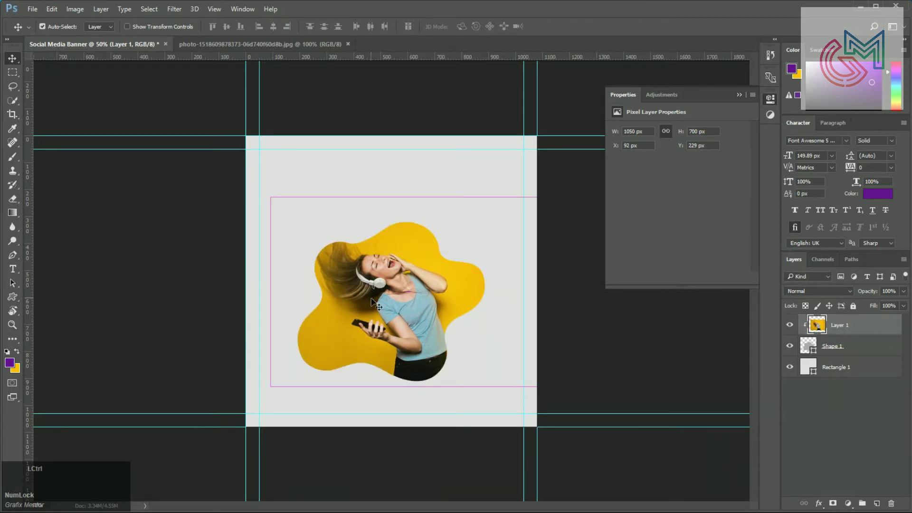
left_click(271, 47)
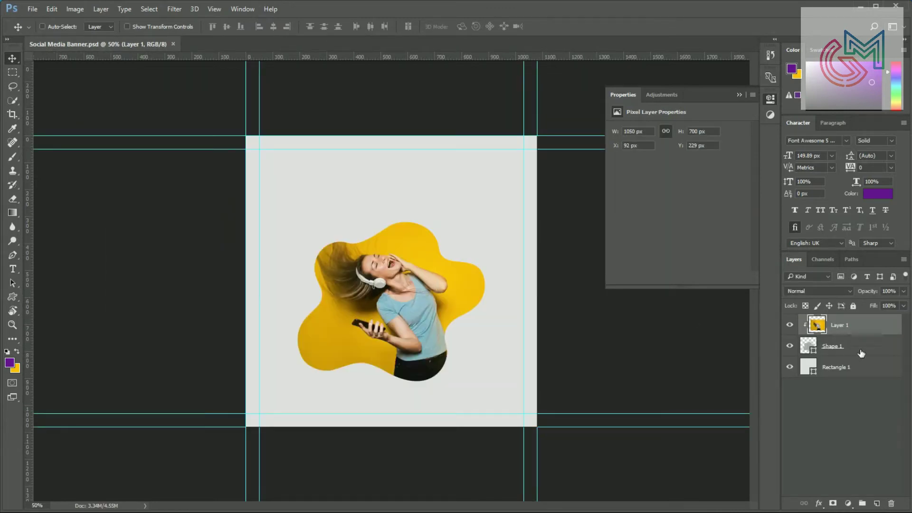
left_click(876, 353)
key("ctrl+j")
Make a blob copy purple and rotate it so it peeks out behind the photo blob
left_click(854, 364)
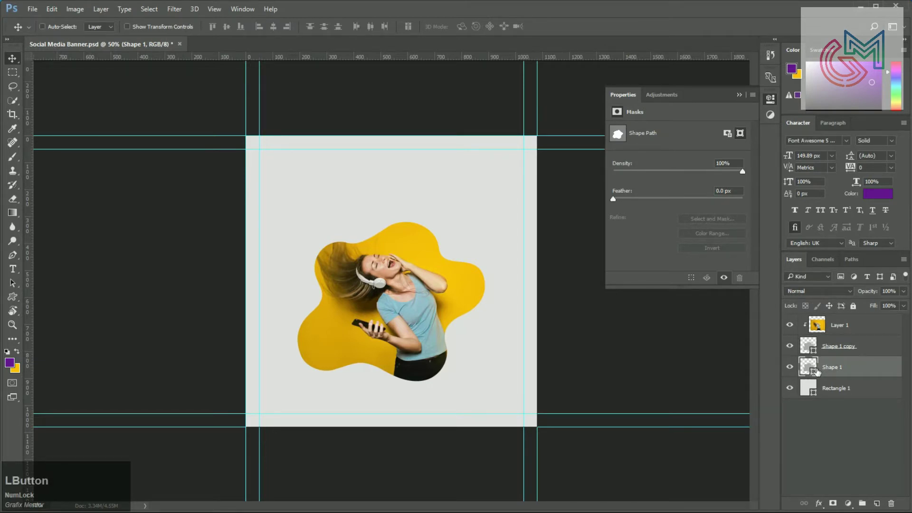
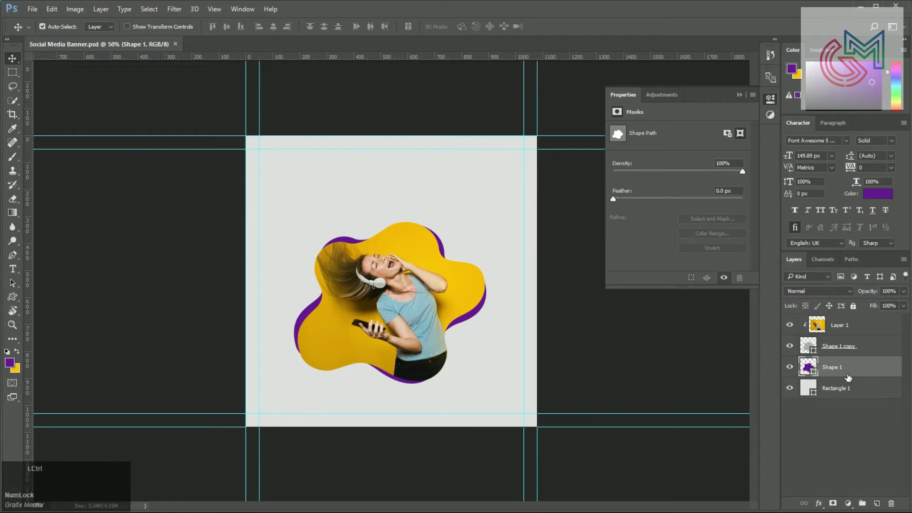
key("ctrl+j")
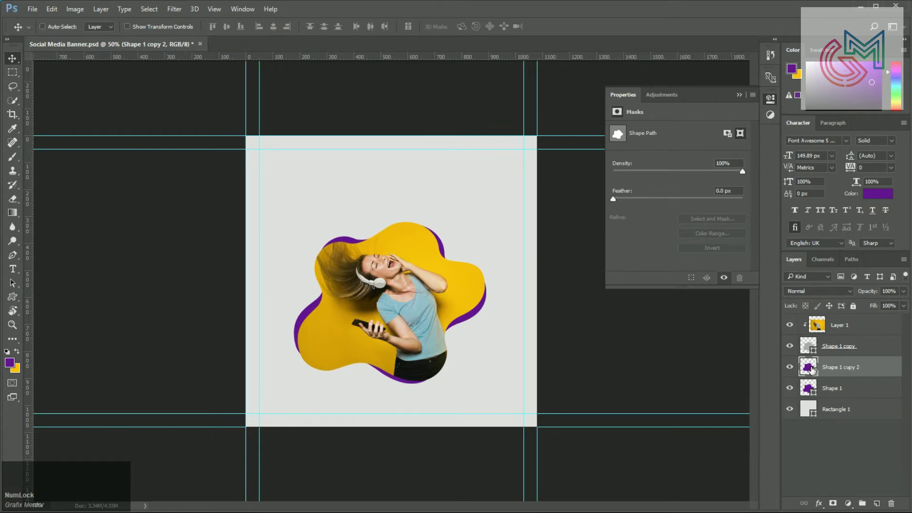
left_click(863, 402)
key("u")
left_click(105, 27)
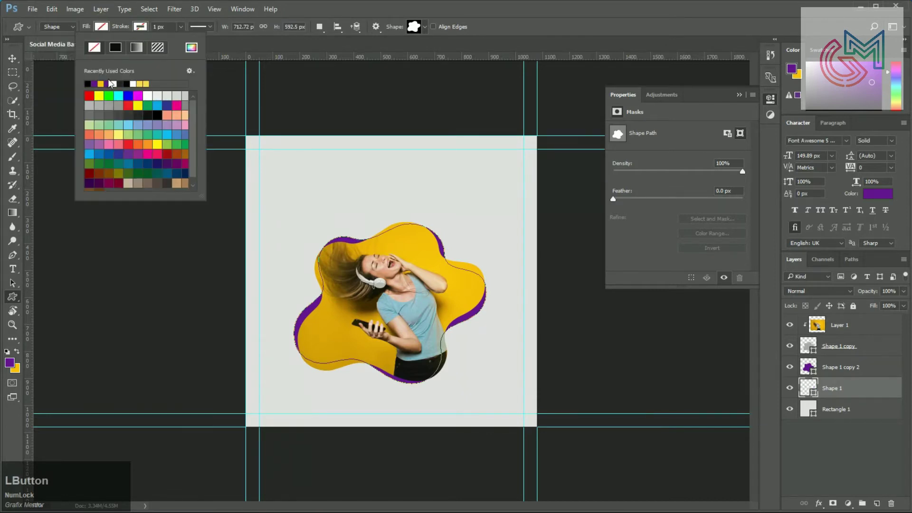
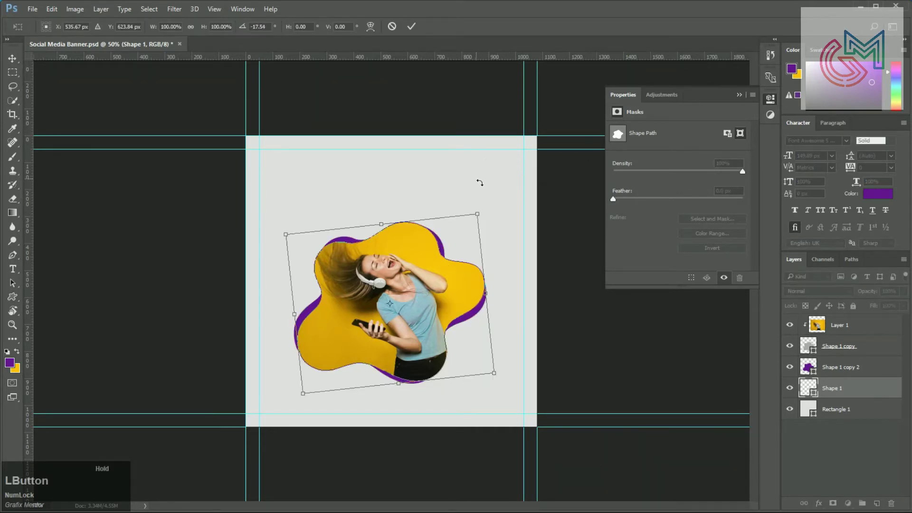
key("KP_Enter")
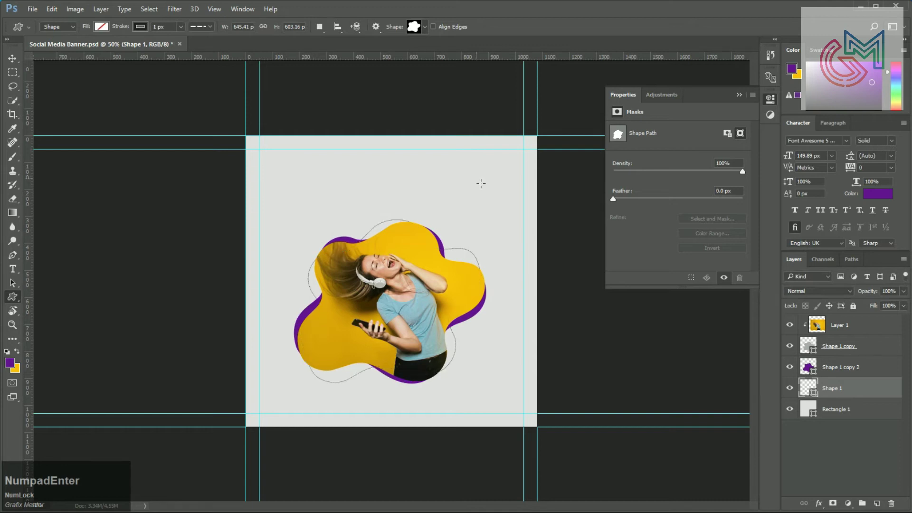
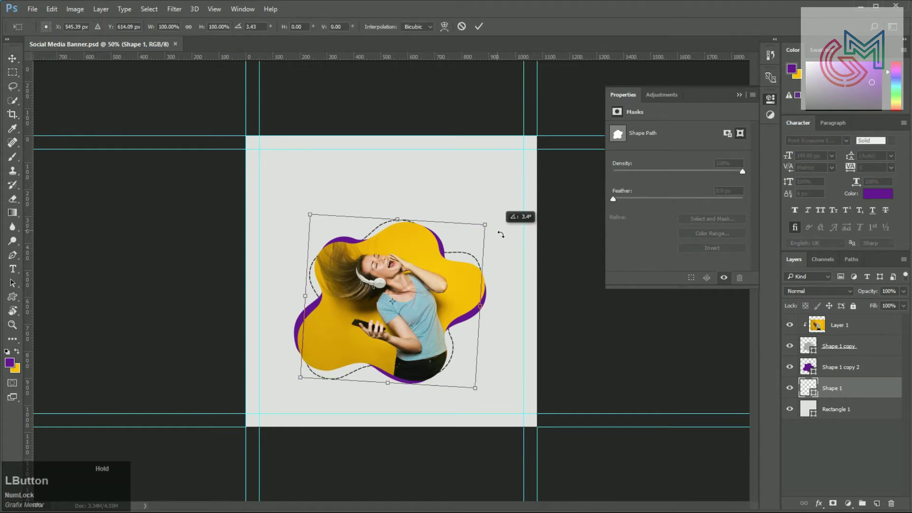
Rotate the dashed no-fill outline blob and group the blob and photo layers
key("KP_Enter")
key("shift+Num_Lock")
left_click(879, 331)
key("ctrl+g")
Rename the new group 'Images'
left_click(844, 327)
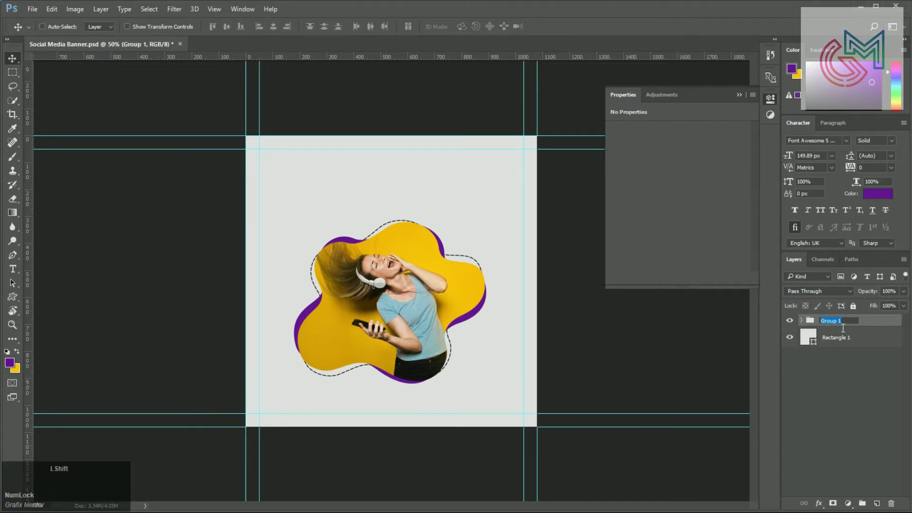
type("images")
key("Return")
Group the Rectangle 1 background layer and name the group 'BG'
key("s")
left_click(857, 346)
key("g")
left_click(845, 339)
key("Return")
Deselect and zoom in on the banner for closer work
left_click(808, 335)
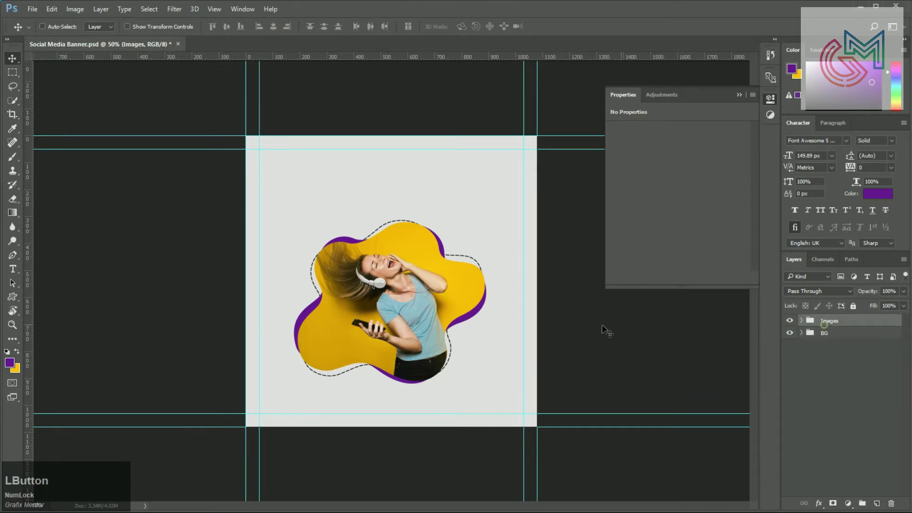
key("ctrl+a")
left_click(271, 29)
key("ctrl+d")
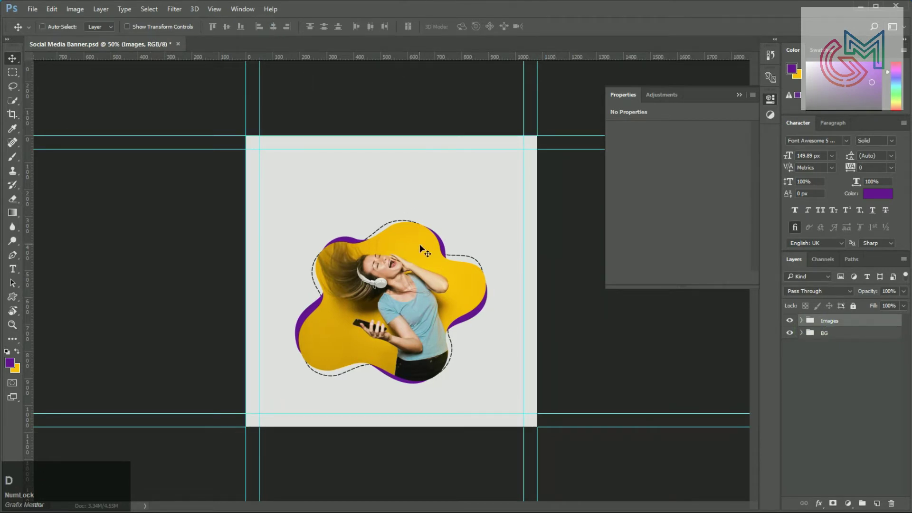
key("ctrl+=")
key("ctrl+=")
key("space")
left_click(363, 206)
key("space")
Add a headphone icon from the custom shapes and give 'LOGO HERE' a dark colour
key("u")
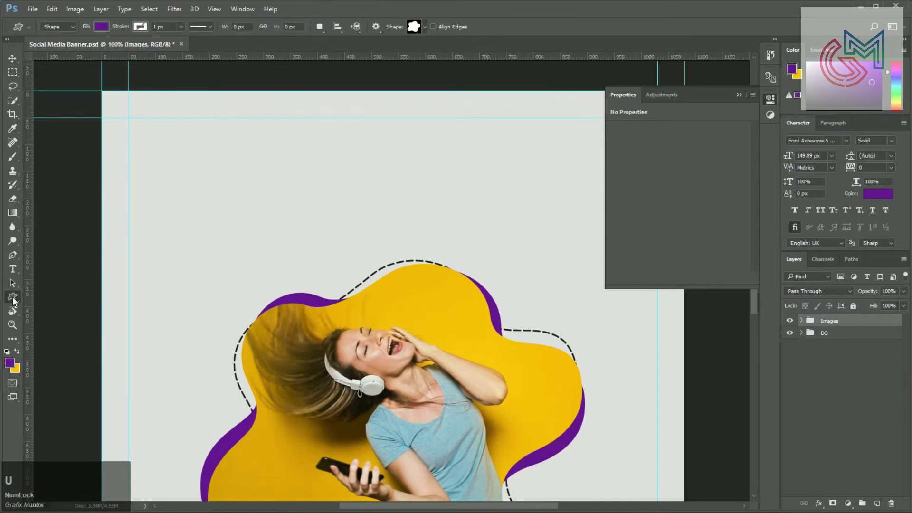
left_click(425, 33)
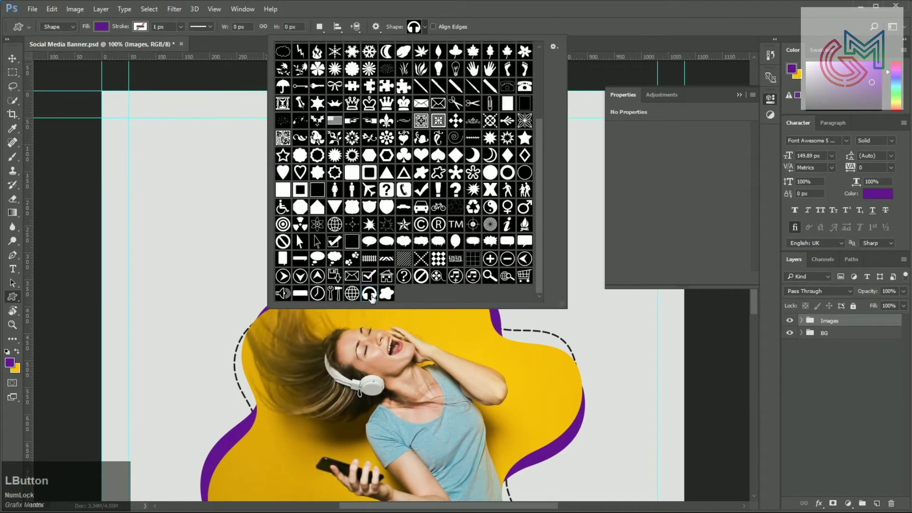
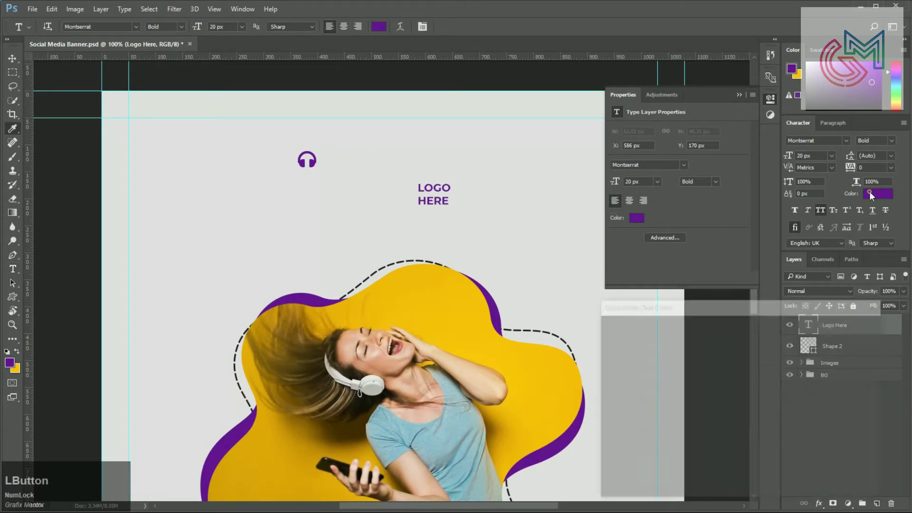
key("KP_2")
key("KP_Enter")
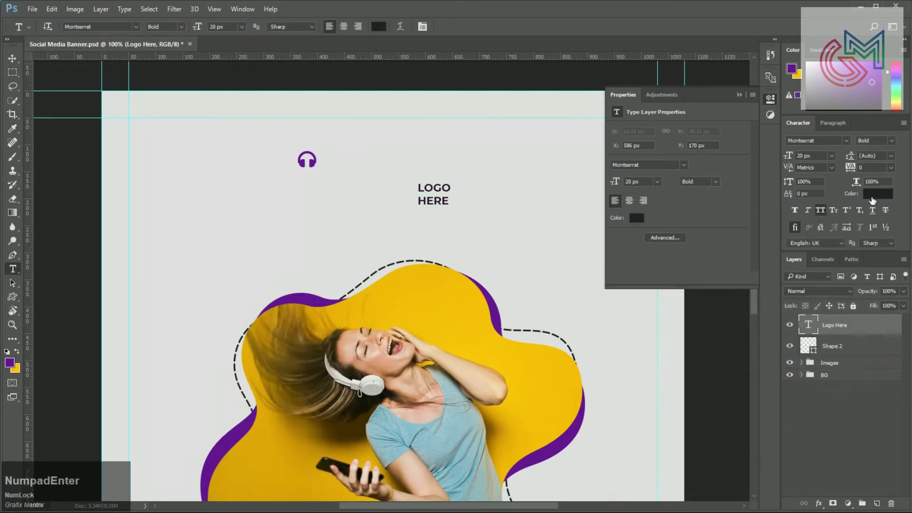
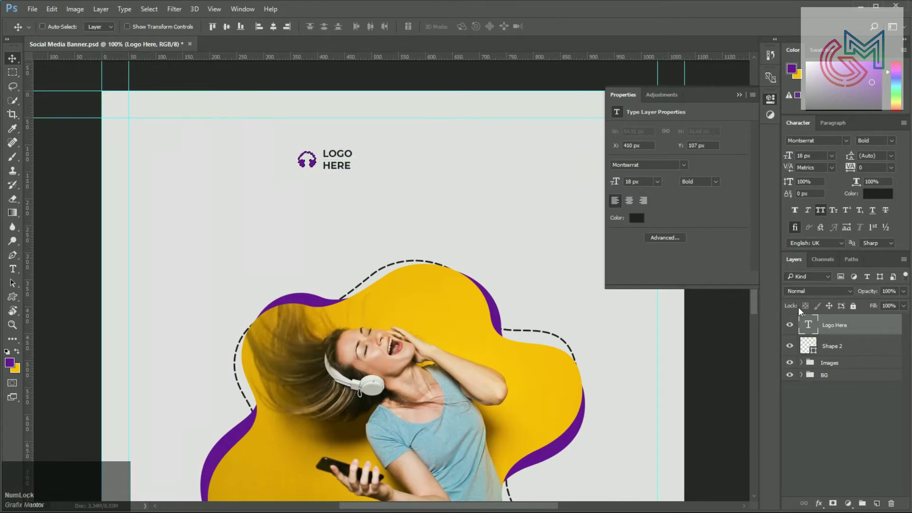
Group the Logo Here text and Shape 2 icon and name the group 'Logo'
left_click(230, 30)
key("ctrl+d")
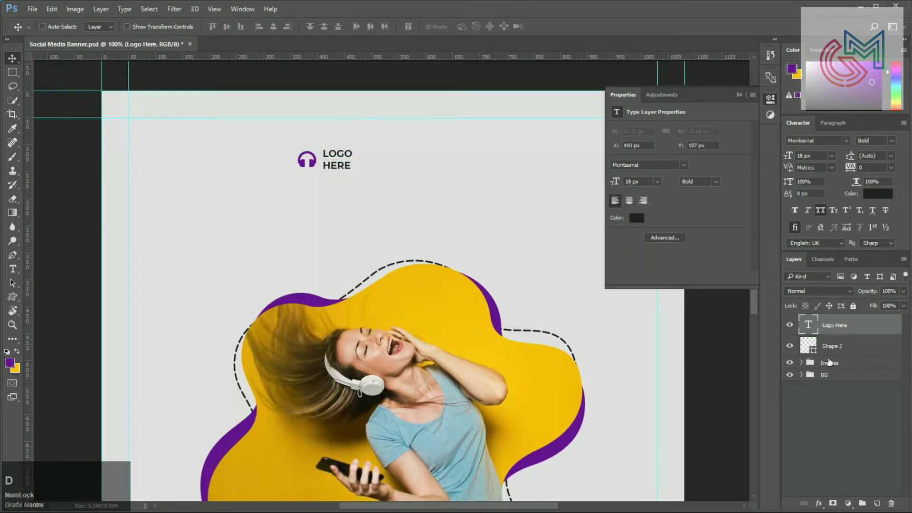
key("Left")
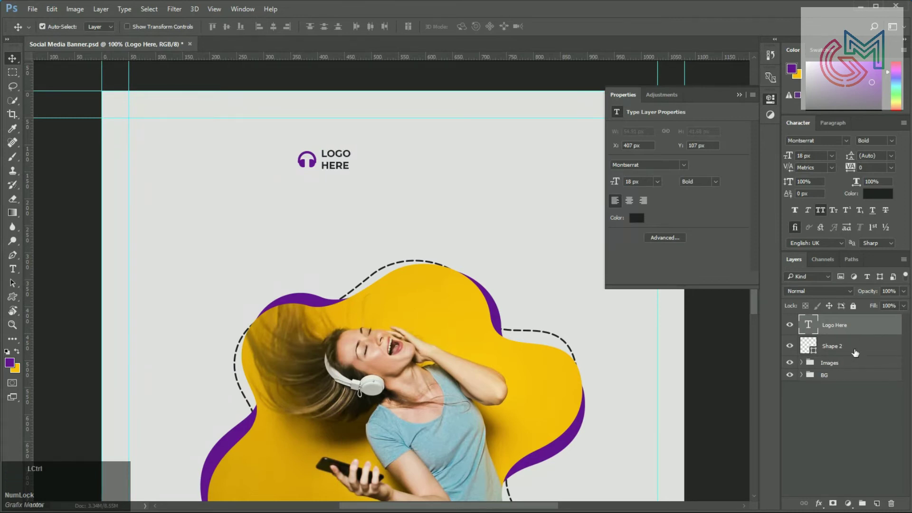
key("ctrl+g")
left_click(844, 325)
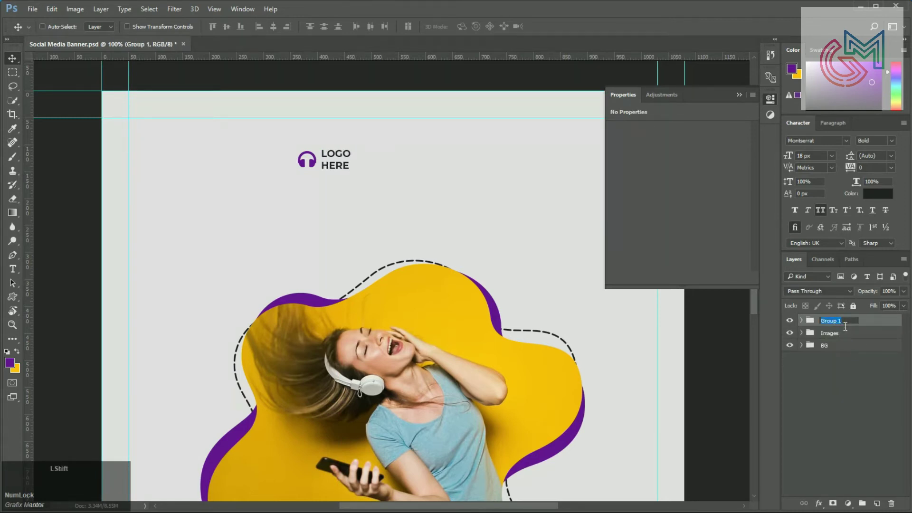
type("logo")
key("KP_Enter")
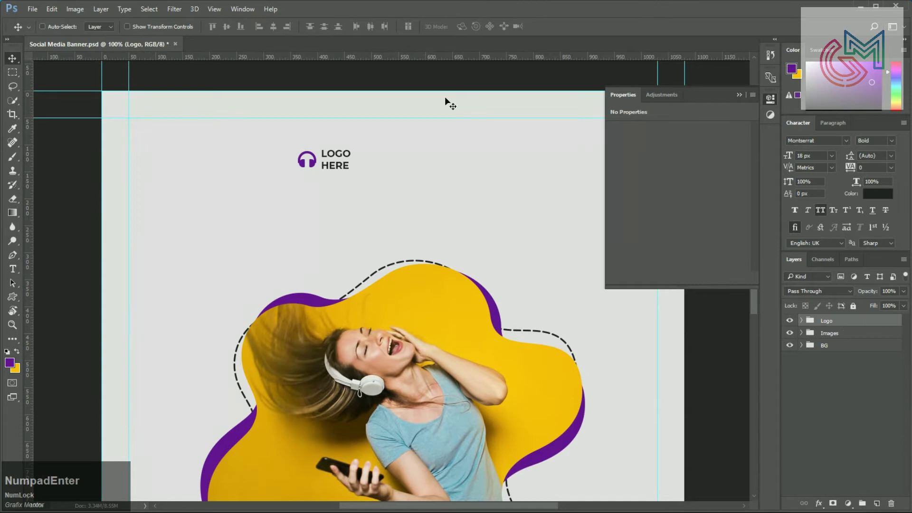
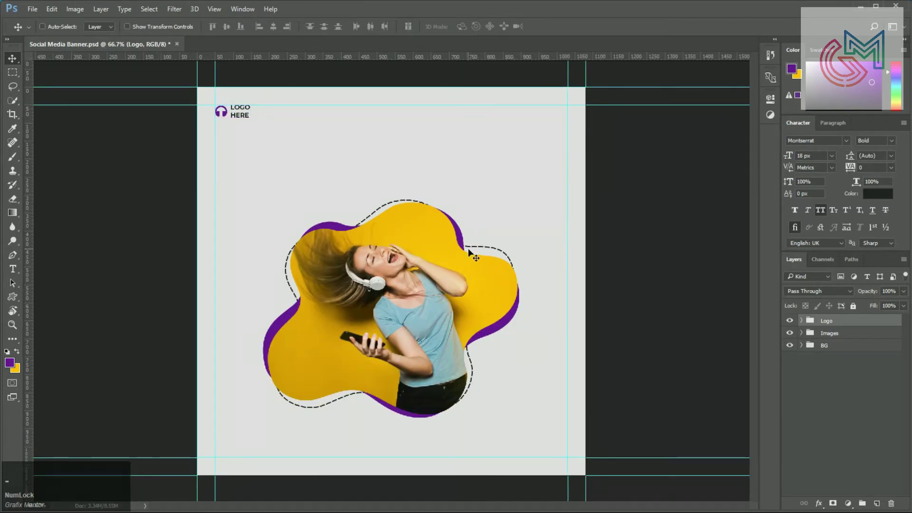
Give Shape 1 copy a drop shadow at 35% opacity, distance 0, size 35 px
key("ctrl+-")
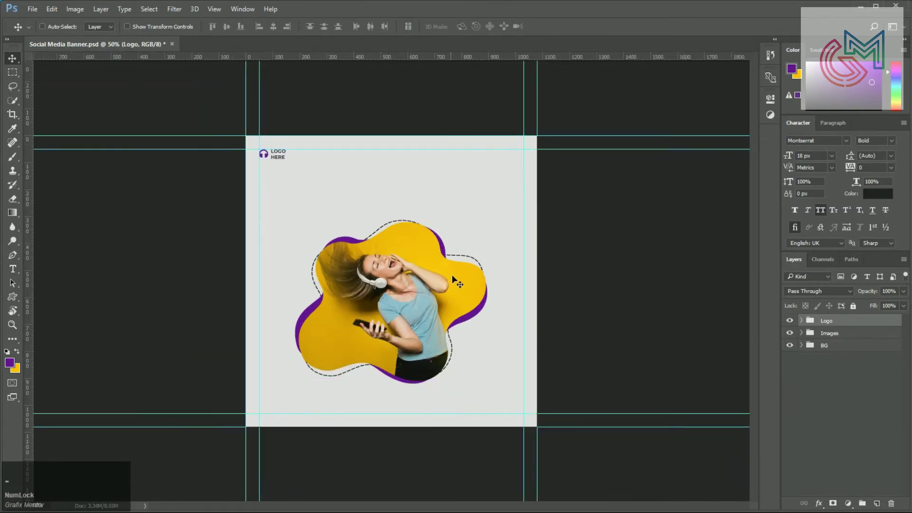
left_click(466, 282)
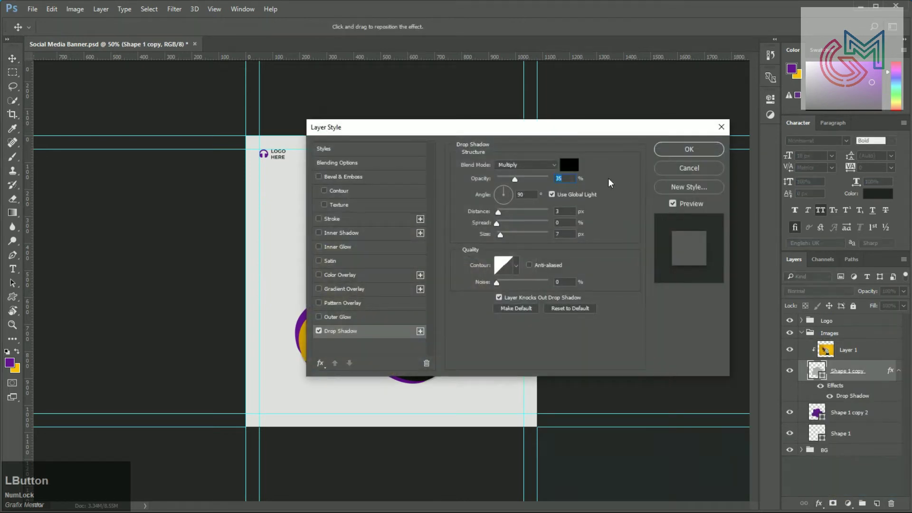
left_click(558, 199)
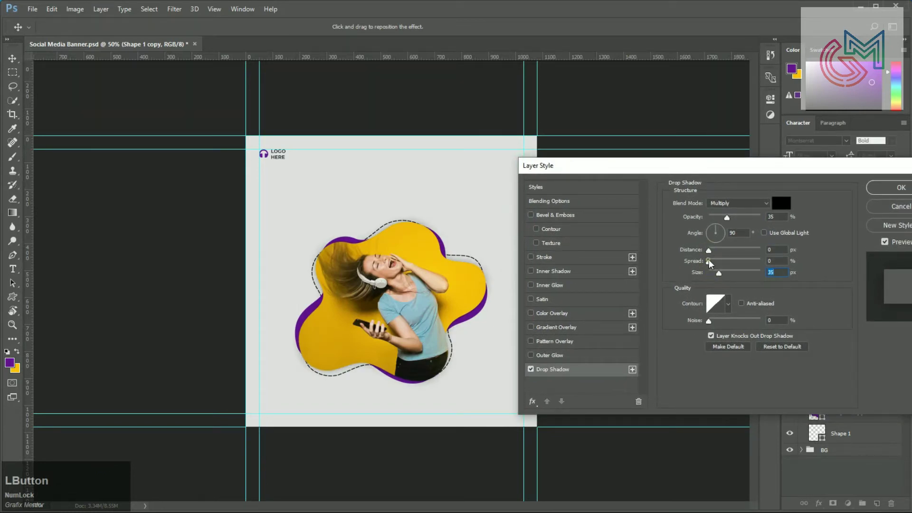
key("KP_1")
key("Tab")
key("KP_3")
key("KP_0")
key("a")
key("KP_2")
key("KP_0")
key("Tab")
key("KP_1")
key("KP_0")
key("KP_Enter")
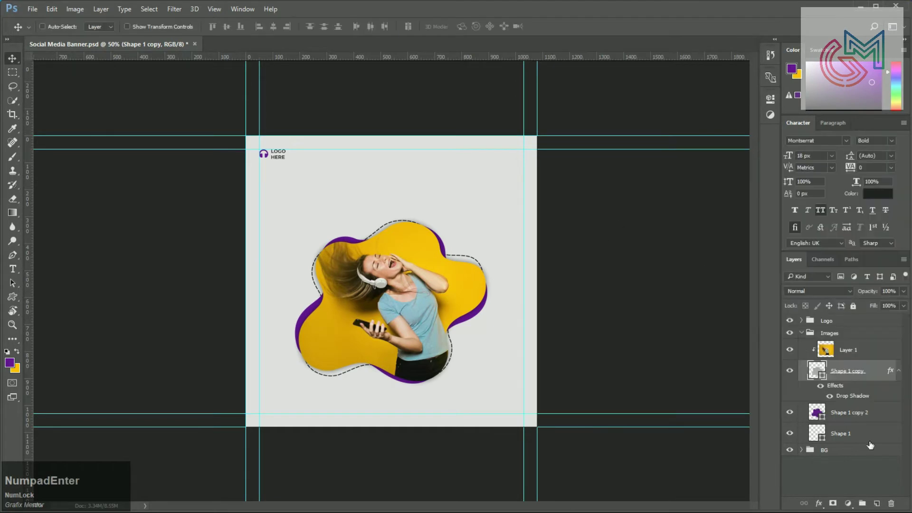
Adjust a value on a layer in the Layers panel and collapse the Images group
left_click(859, 400)
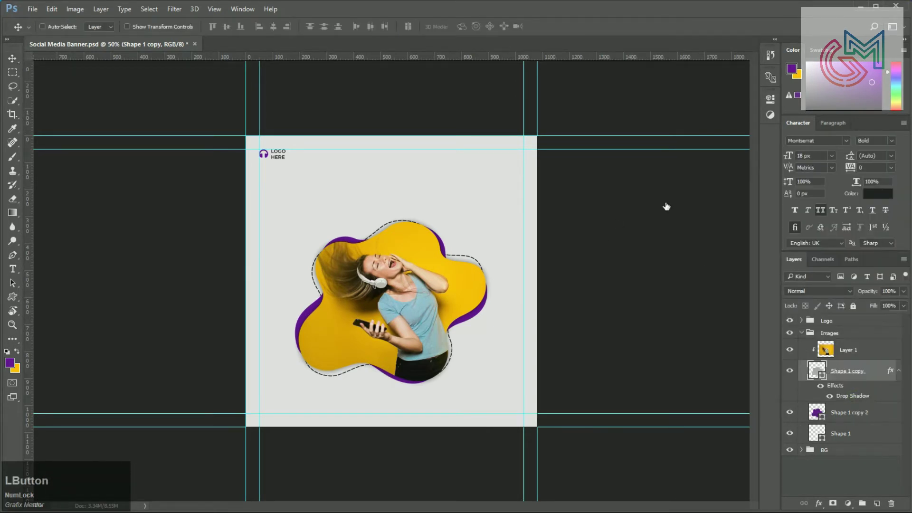
key("KP_5")
key("KP_Enter")
left_click(809, 335)
Add a 'Special Promo' text line near the top centre of the banner
key("t")
left_click(811, 330)
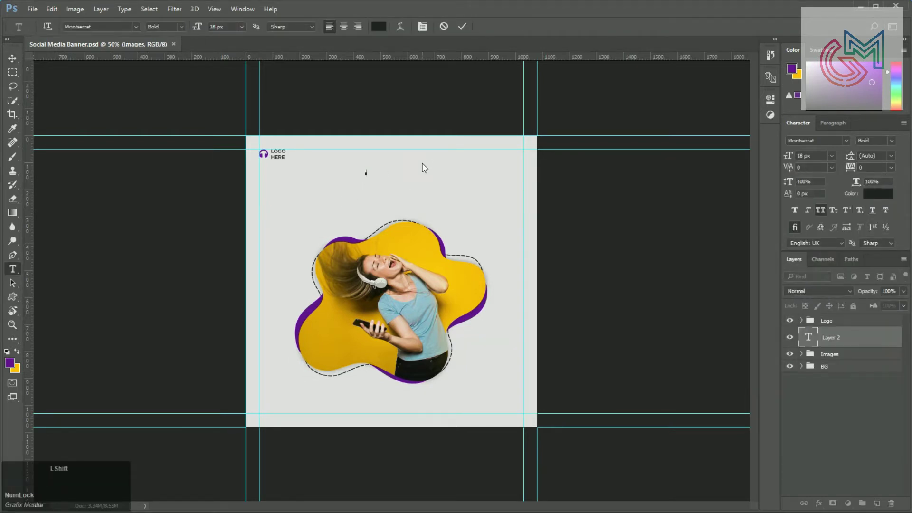
type("special")
key("space")
type("of")
key("BackSpace")
type("promo")
key("Return")
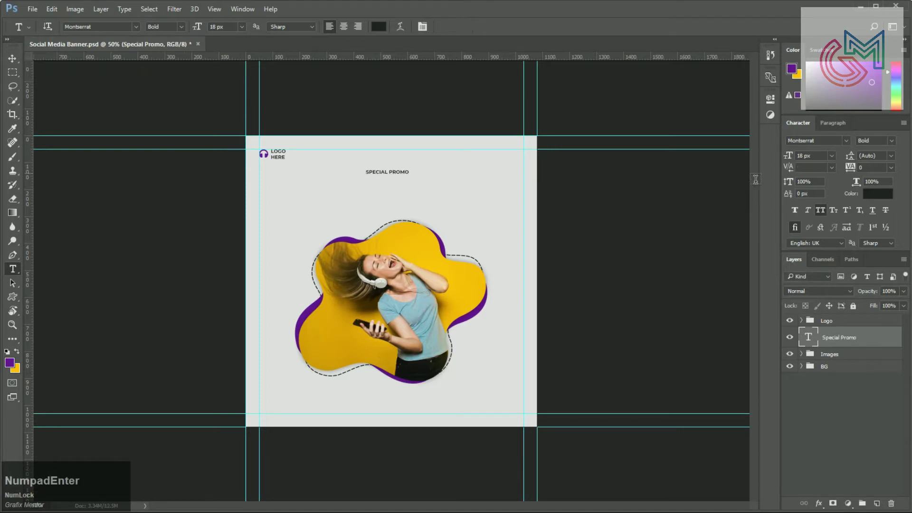
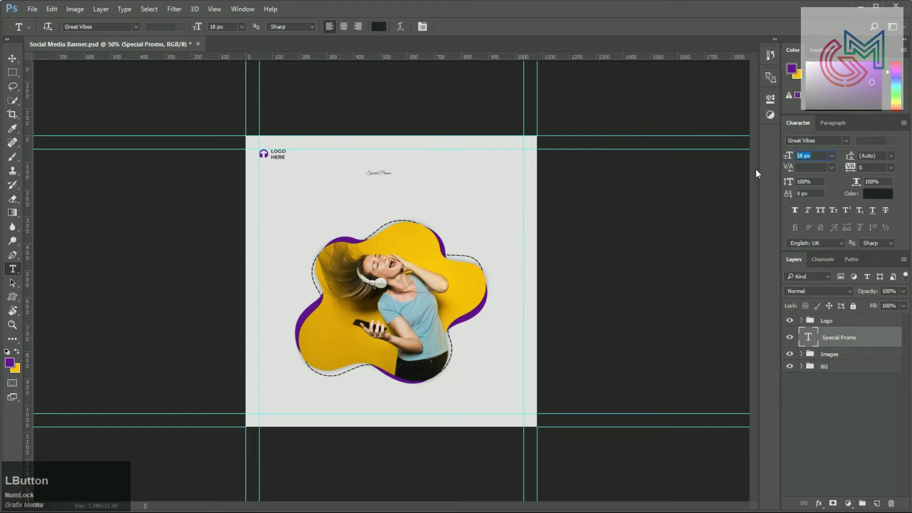
Set the Special Promo heading to Great Vibes script at 36 px
key("KP_3")
key("KP_6")
key("KP_Enter")
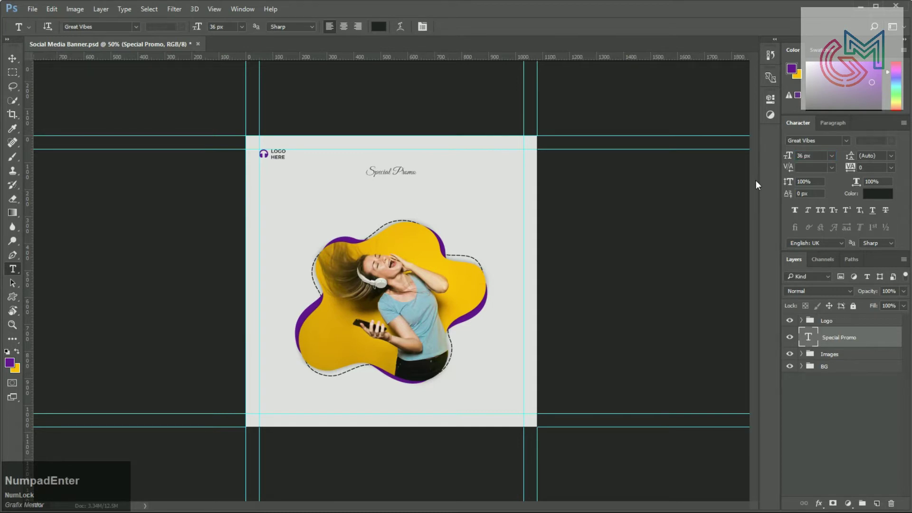
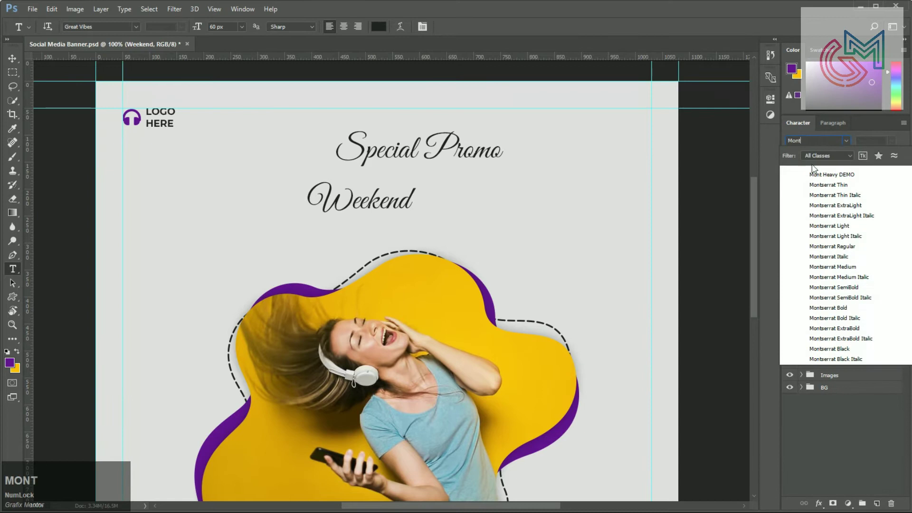
Set Weekend in Mont purple at 90 px and stack it beneath the Special Promo layer
left_click(825, 176)
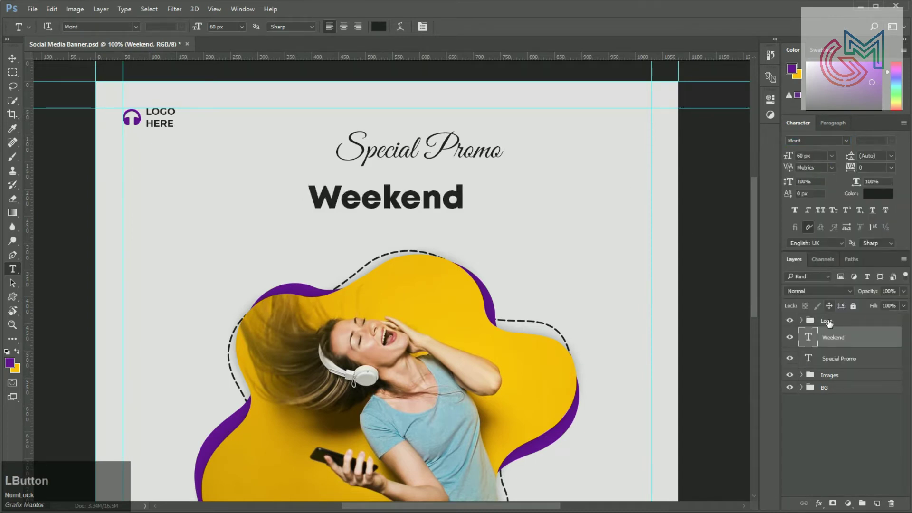
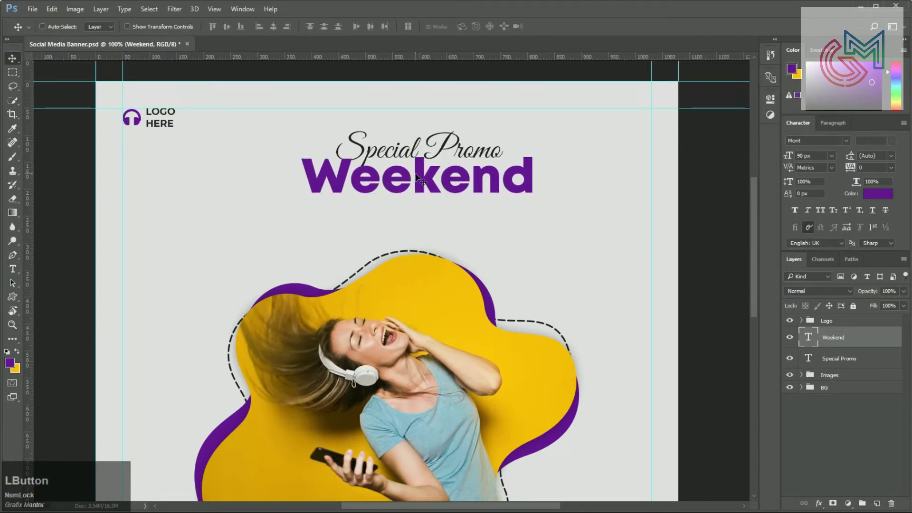
key("ctrl+[")
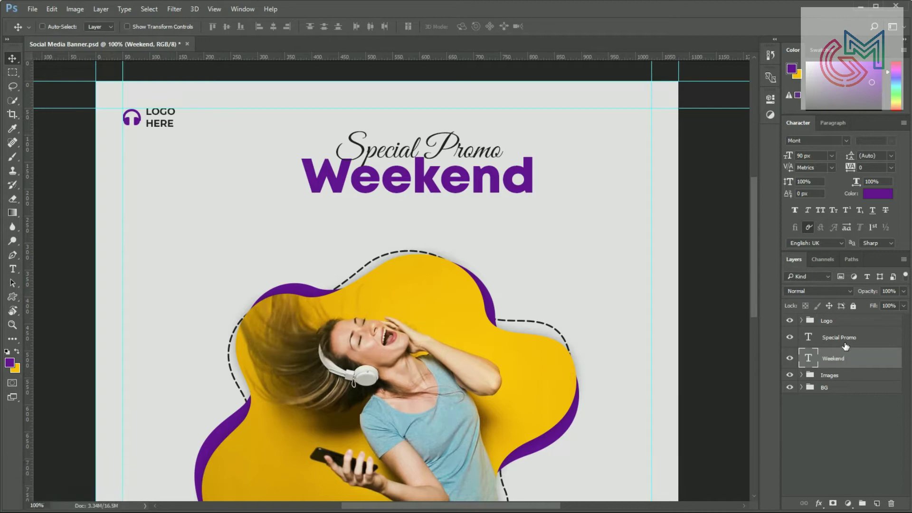
left_click(844, 345)
left_click(874, 369)
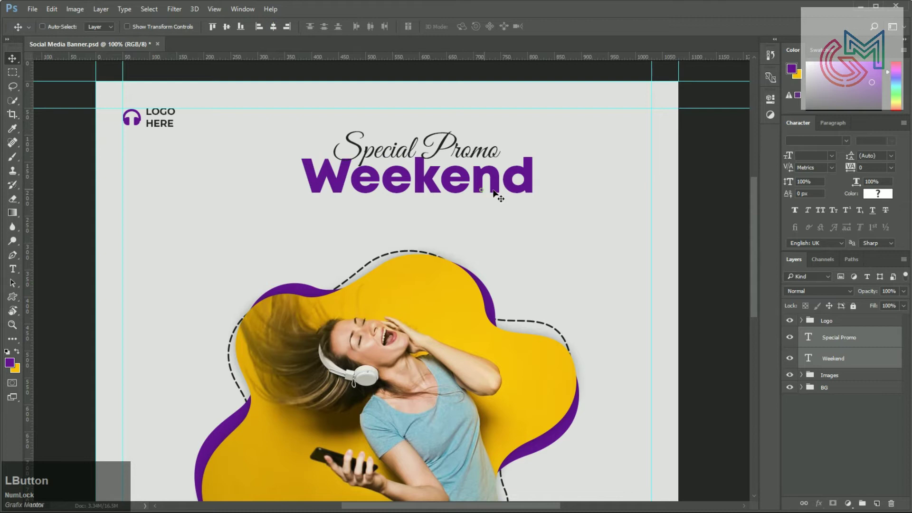
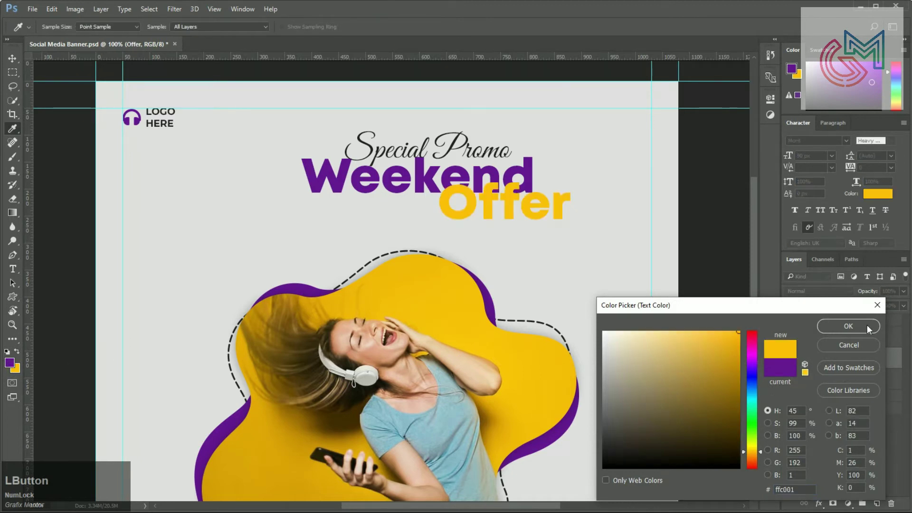
Keep the Offer word purple and switch to the Rectangle tool for its backing shape
left_click(877, 308)
right_click(13, 301)
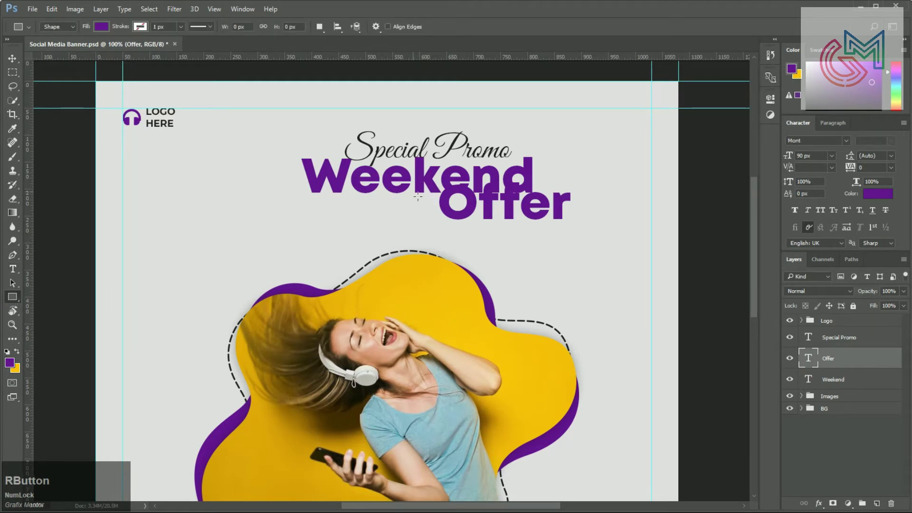
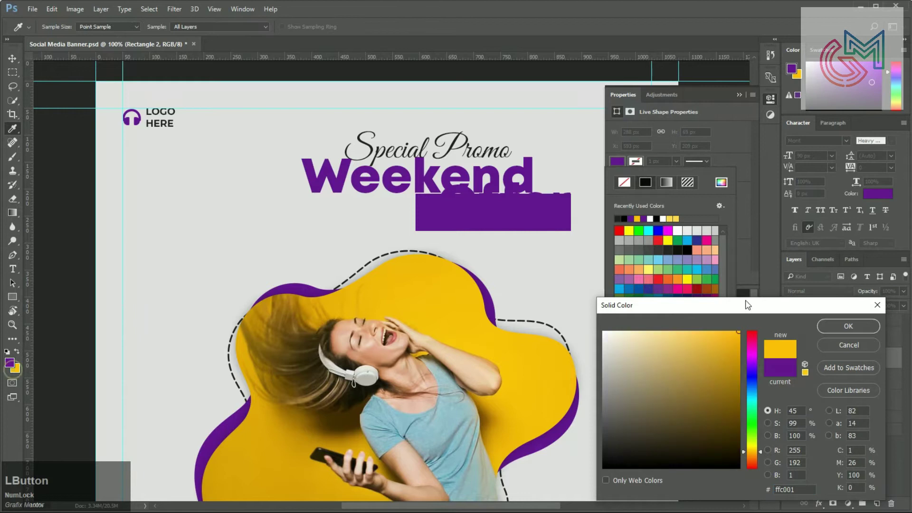
Send the rectangle beneath Offer and shrink the Offer text to 80 px
key("ctrl+[")
left_click(853, 364)
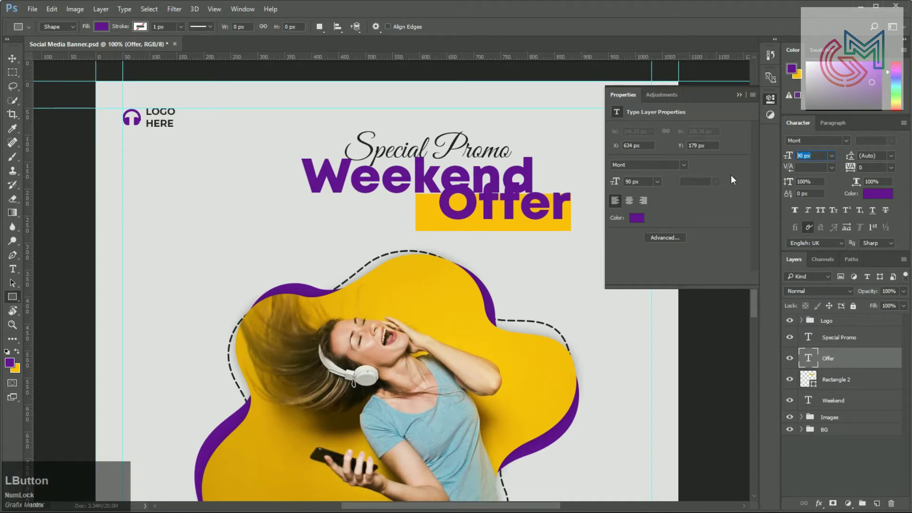
key("KP_8")
key("KP_0")
key("KP_Enter")
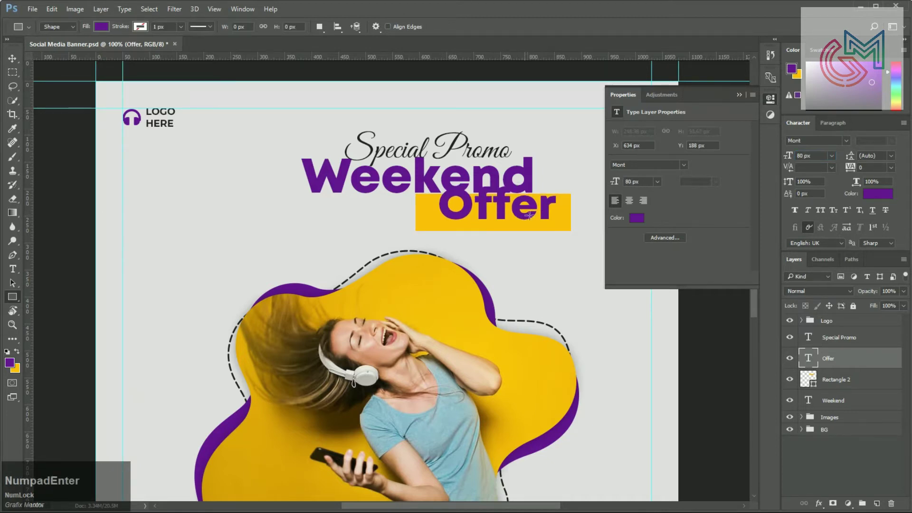
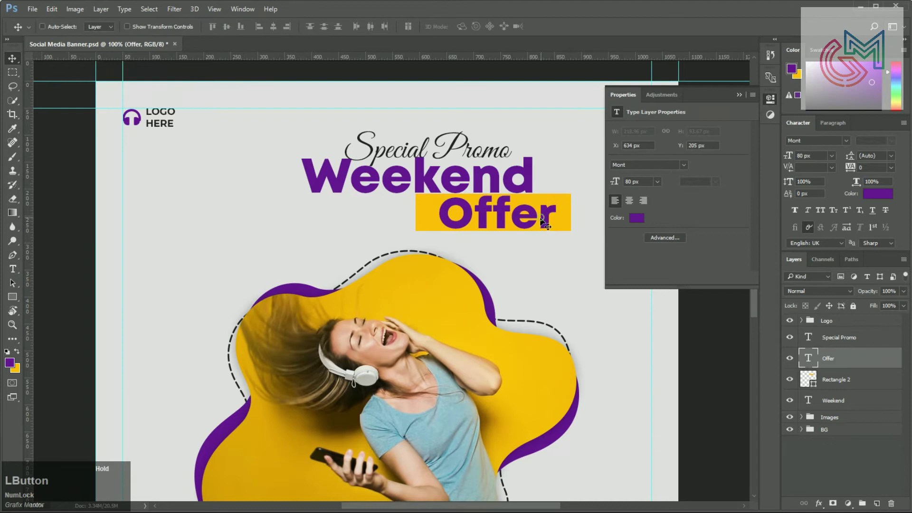
Set the yellow rectangle width to 280 px and round its corners
left_click(566, 227)
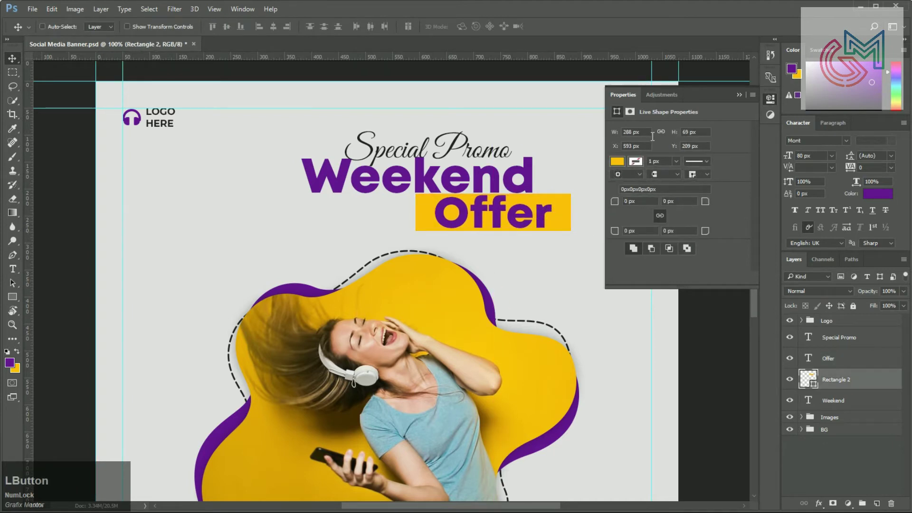
key("KP_2")
key("KP_8")
key("KP_0")
key("KP_Enter")
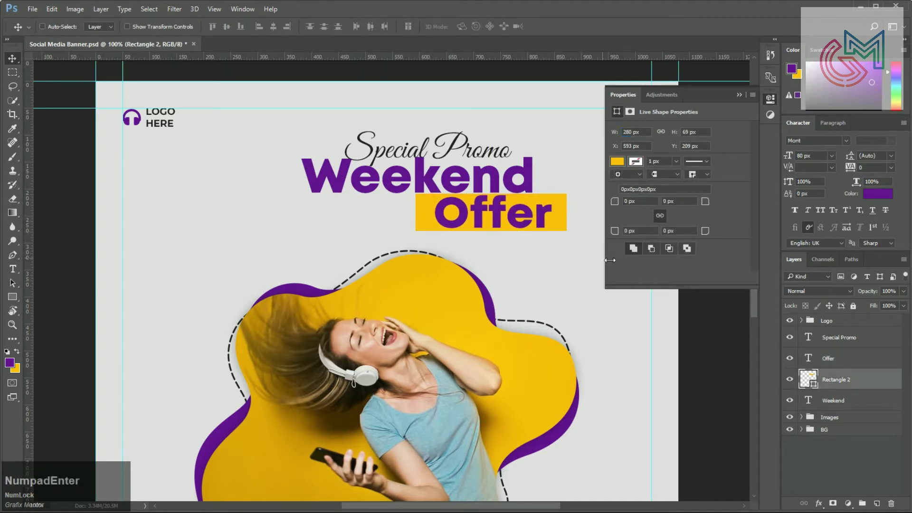
left_click(622, 204)
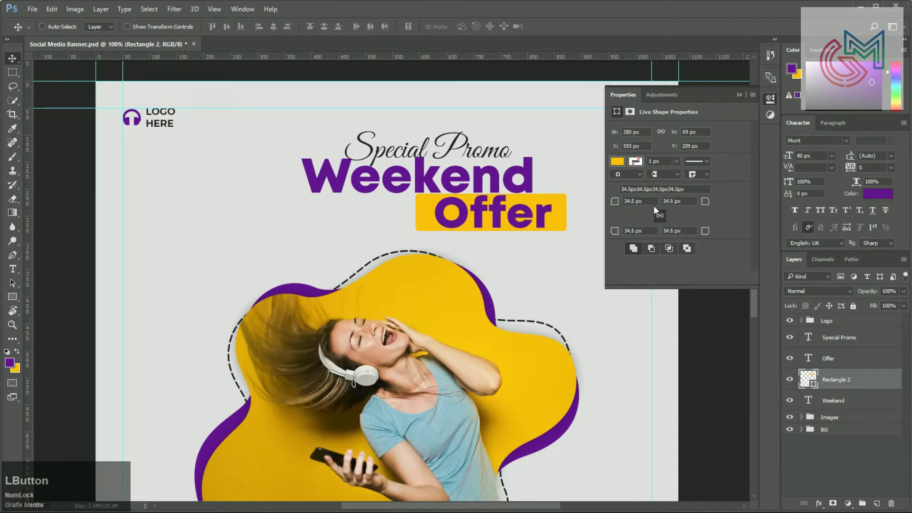
key("KP_Enter")
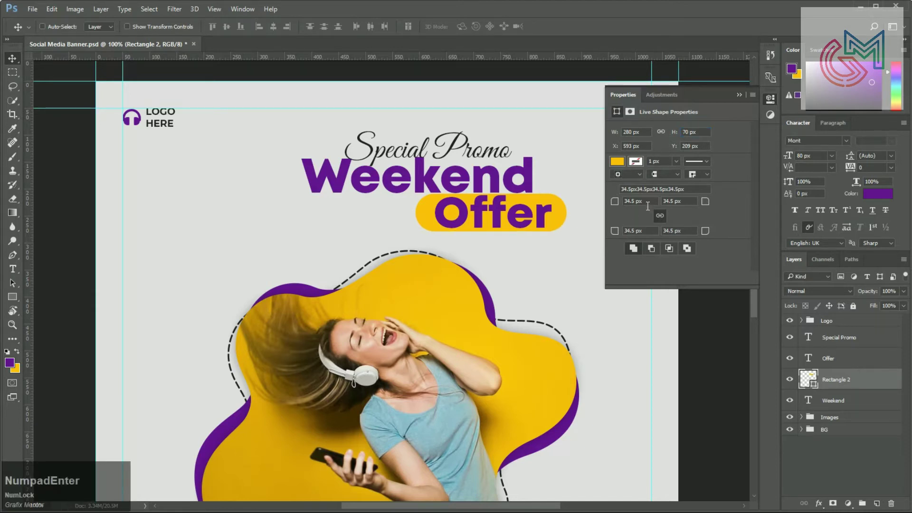
Adjust the rectangle height to 80 px with 40 px corner radius, forming a pill
left_click(578, 203)
key("KP_3")
key("KP_5")
key("KP_Enter")
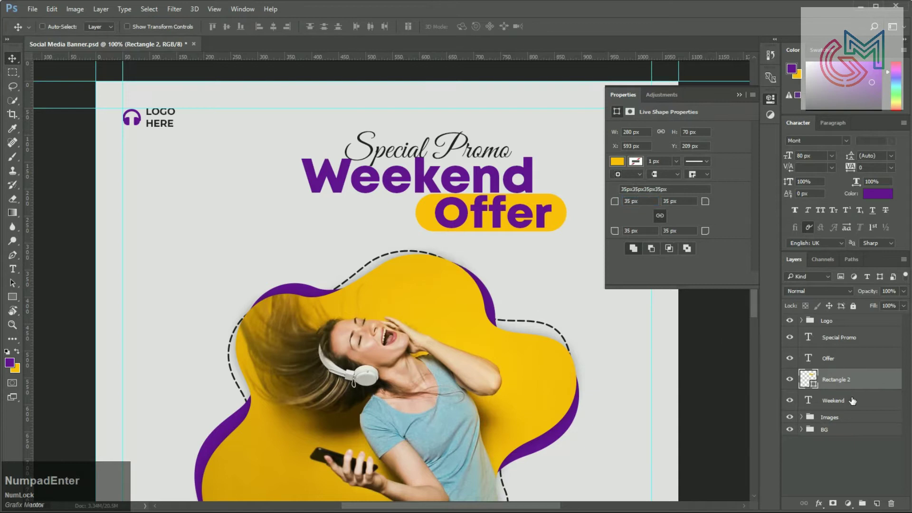
key("KP_Enter")
key("KP_8")
key("KP_0")
key("KP_Enter")
left_click(619, 206)
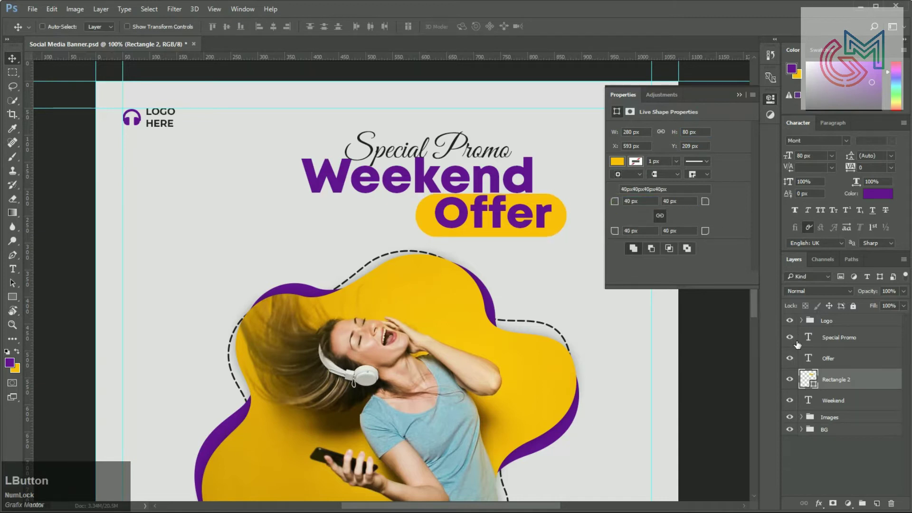
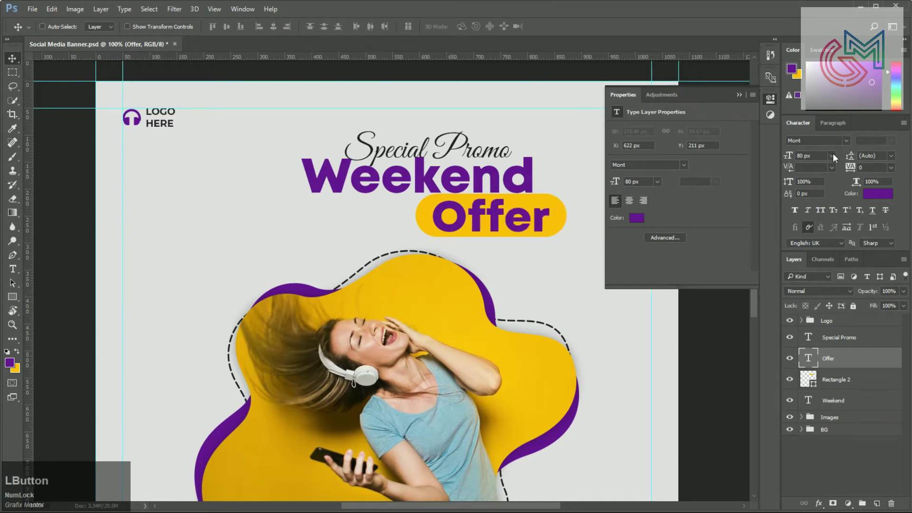
Tilt the Offer badge about -6° and set the Offer text in all capitals
key("KP_2")
key("KP_Enter")
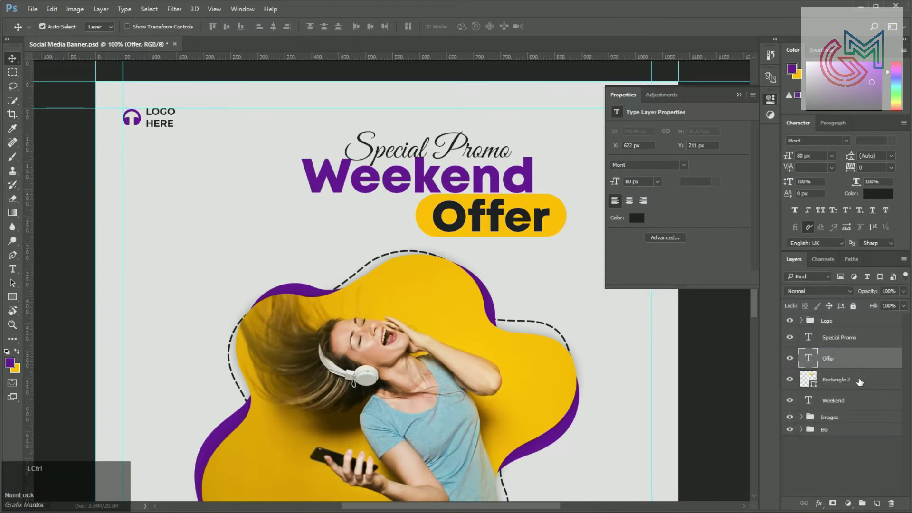
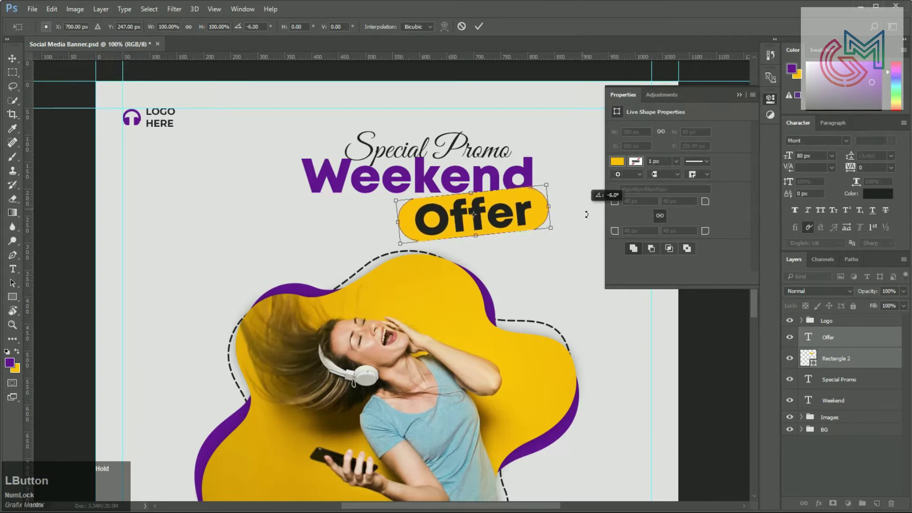
key("Return")
left_click(521, 225)
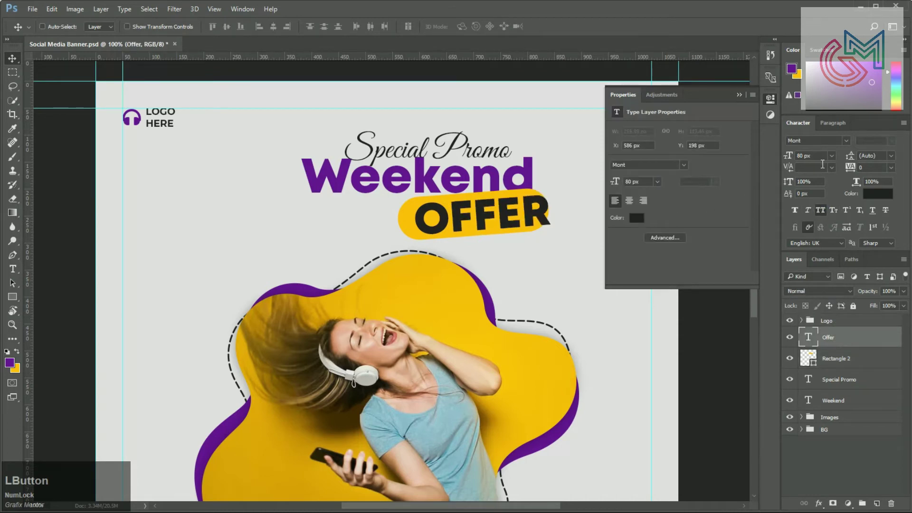
Try OFFER at 60 px, then settle on a 70 px font size
key("KP_6")
key("KP_0")
key("KP_Enter")
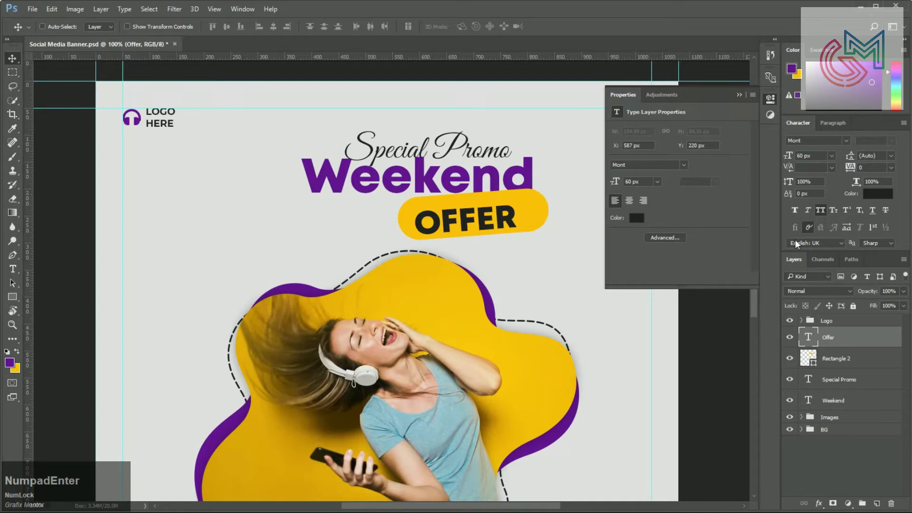
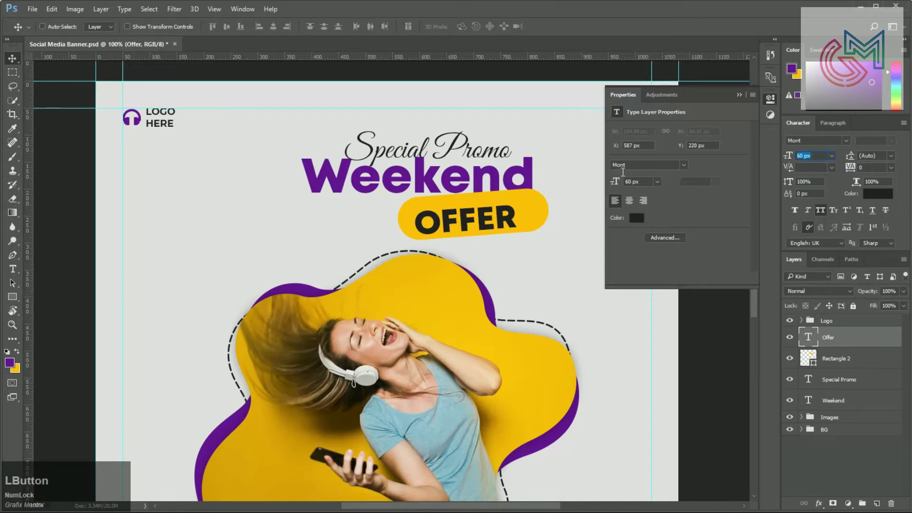
key("KP_7")
key("KP_0")
key("KP_Enter")
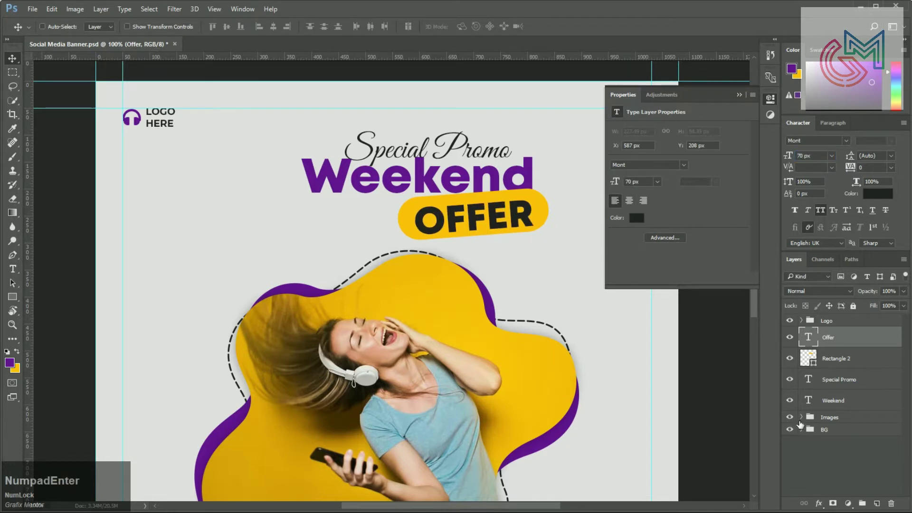
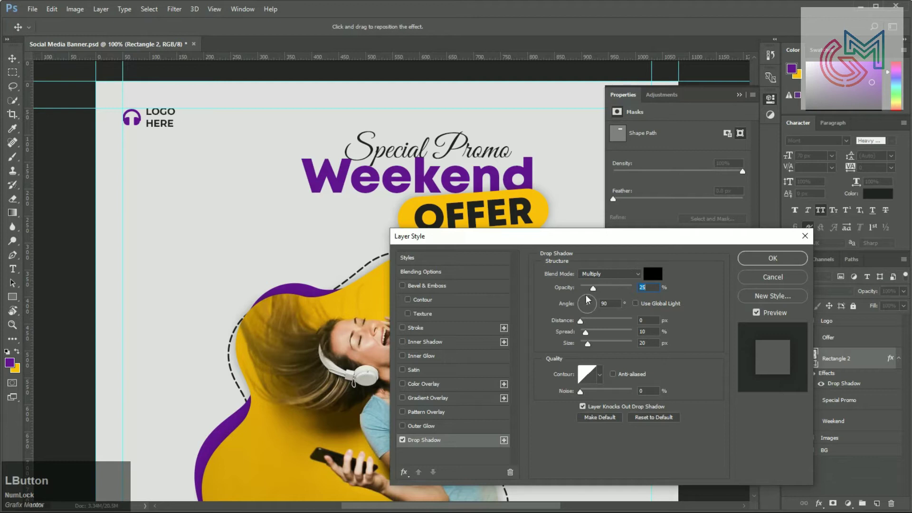
Give the pill's drop shadow 0 spread and a 10 px size
left_click(585, 336)
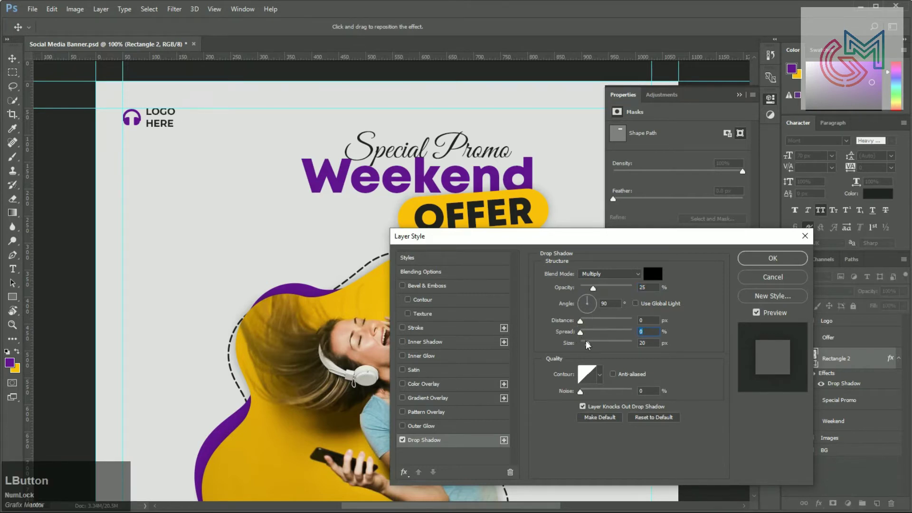
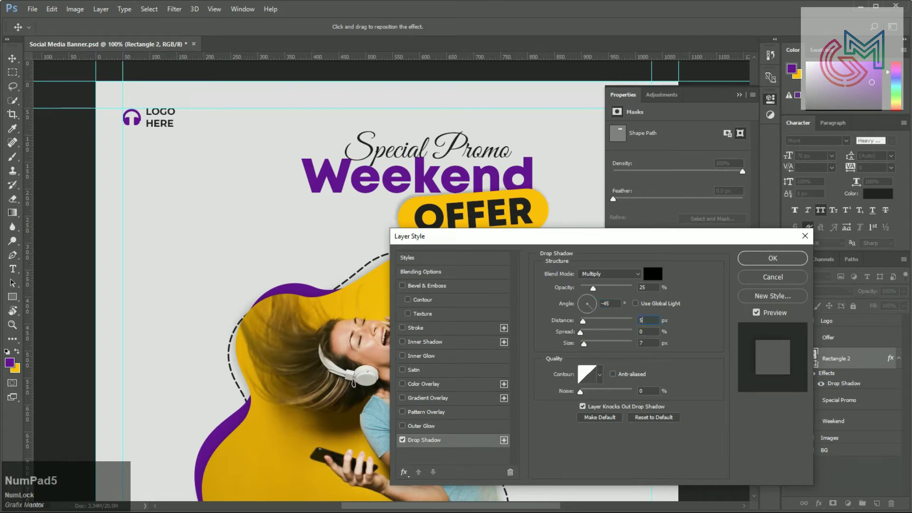
key("Tab")
key("KP_1")
key("KP_0")
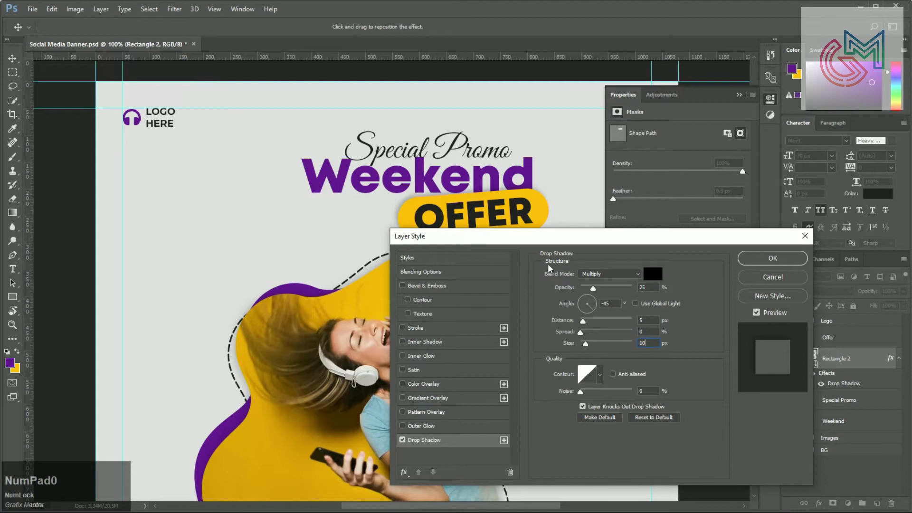
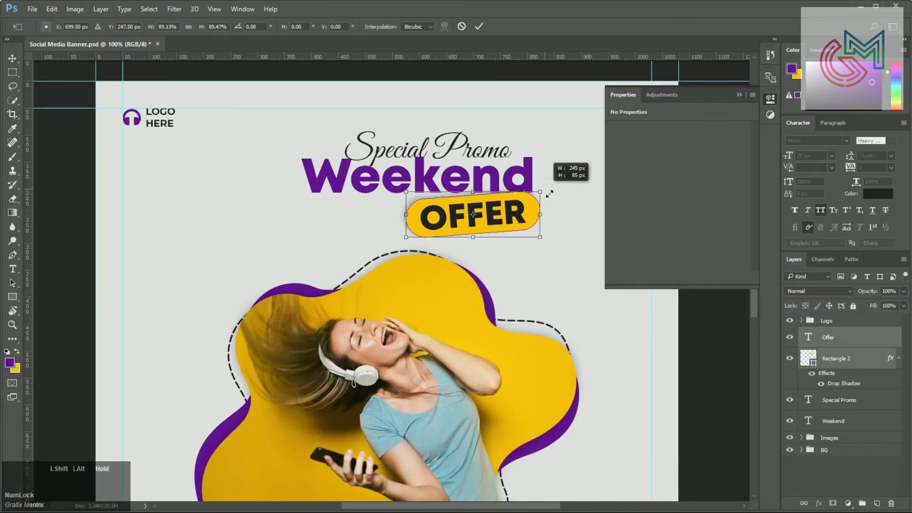
Apply the badge resize, group the heading layers and name the group Text
key("KP_Enter")
left_click(528, 204)
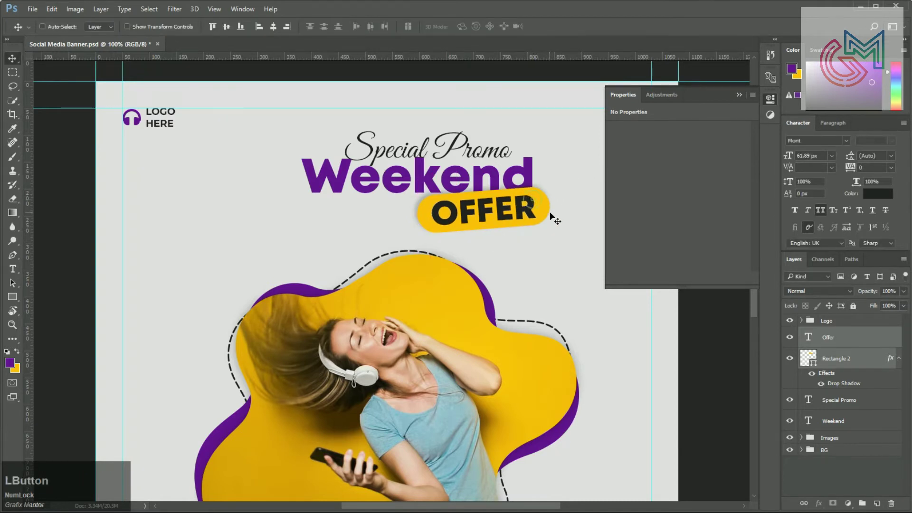
key("Down")
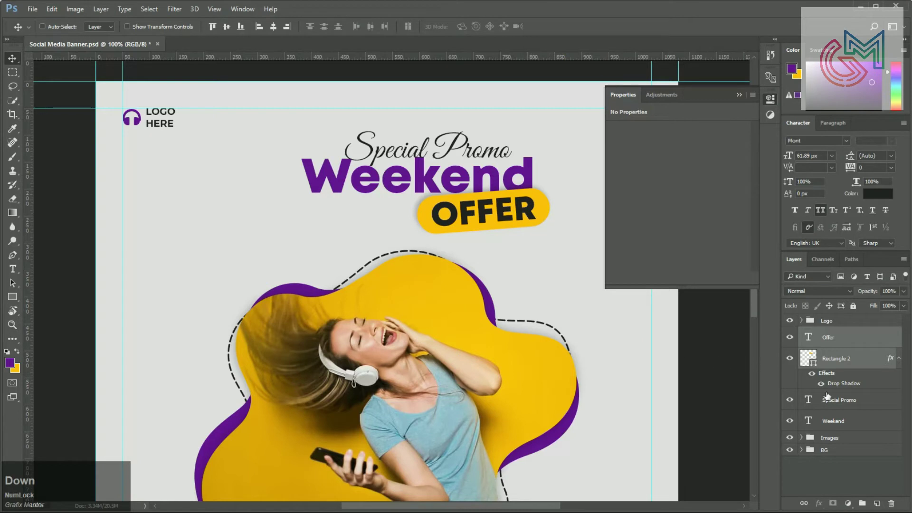
left_click(857, 423)
key("ctrl+g")
left_click(836, 337)
type("text")
key("Return")
Enlarge the Text heading group with Free Transform
key("ctrl+a")
left_click(274, 33)
key("d")
left_click(736, 96)
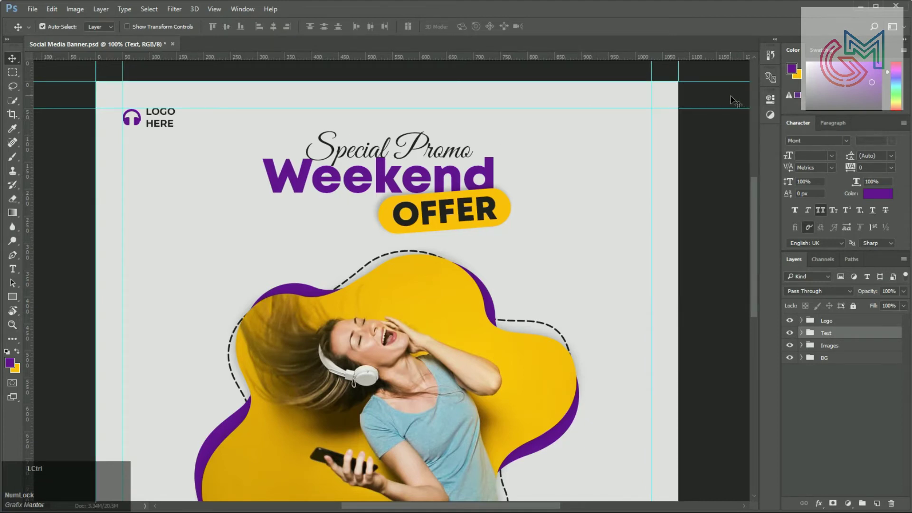
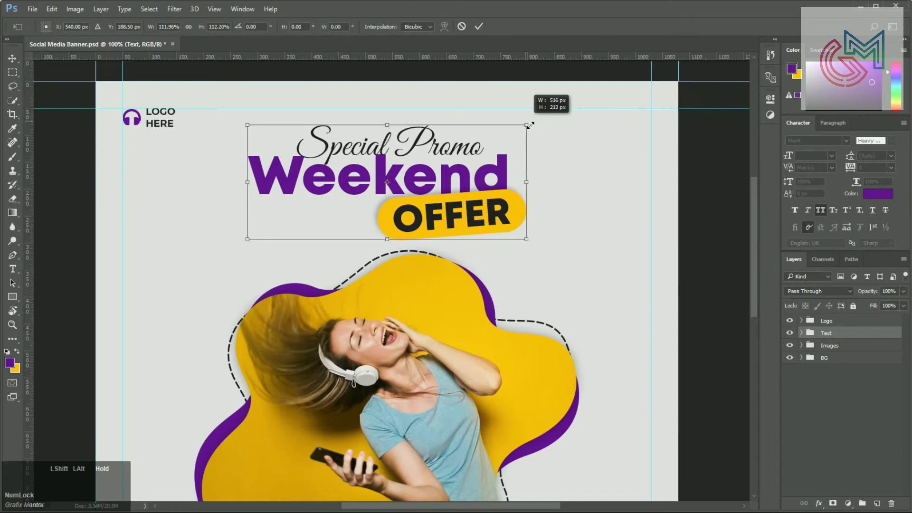
key("Return")
Move the Images group lower on the banner and zoom out
left_click(514, 206)
double_click(876, 353)
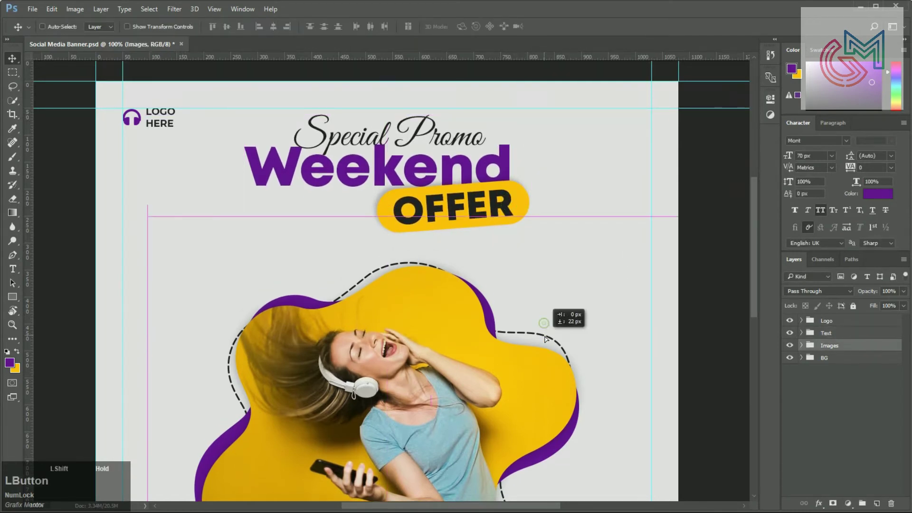
left_click(842, 332)
key("ctrl+a")
left_click(283, 35)
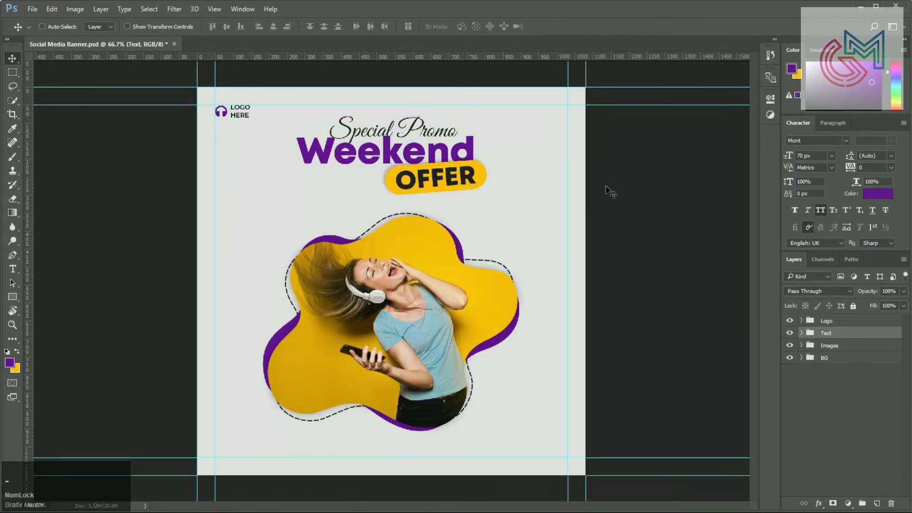
type("--")
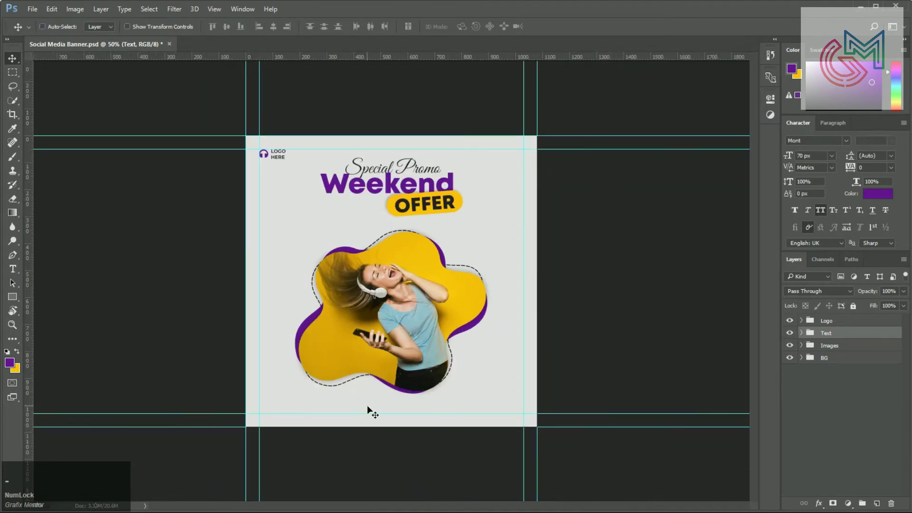
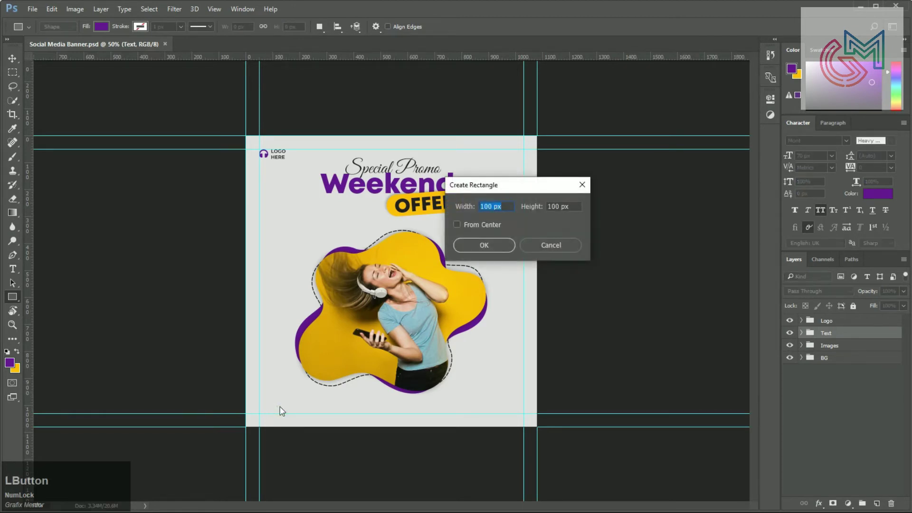
Create a 180 by 50 px rounded purple button rectangle
key("KP_1")
key("KP_8")
key("KP_0")
key("Tab")
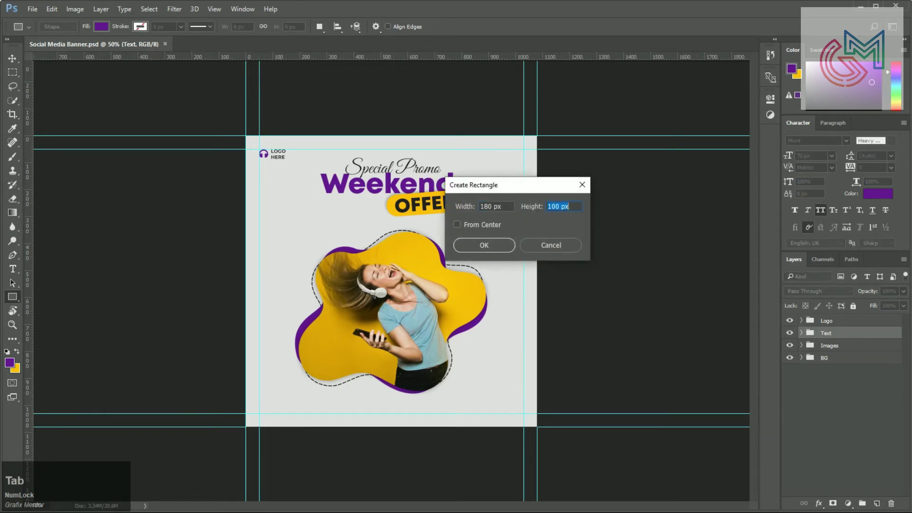
key("KP_5")
key("KP_0")
key("Return")
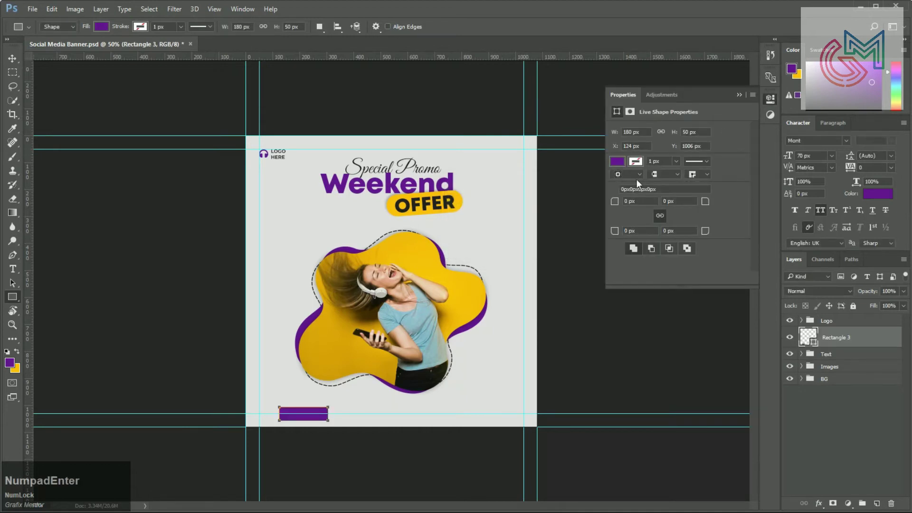
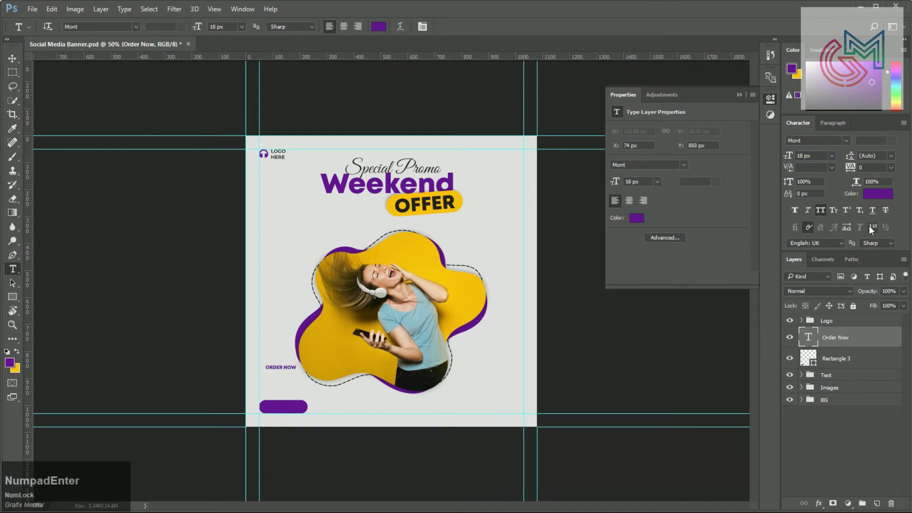
Make the ORDER NOW label white and centre it on the button
left_click(890, 196)
key("KP_Enter")
key("v")
left_click(277, 33)
key("ctrl+d")
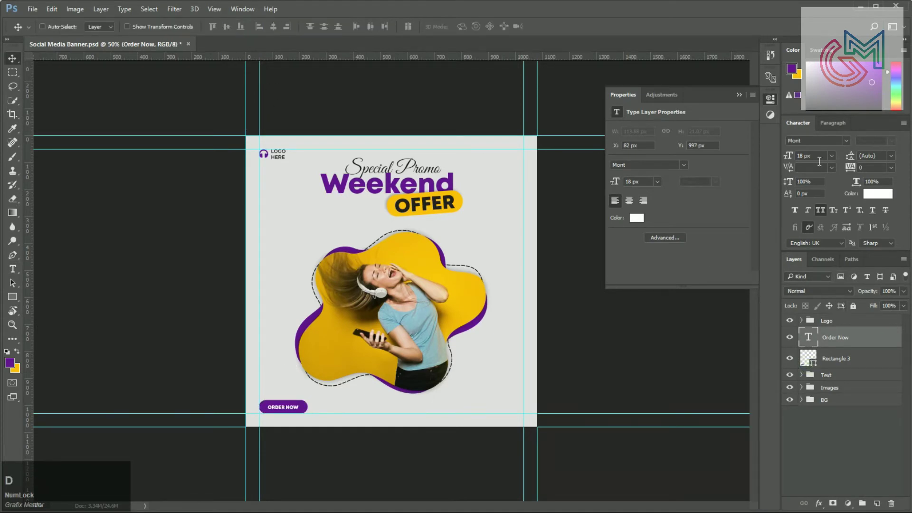
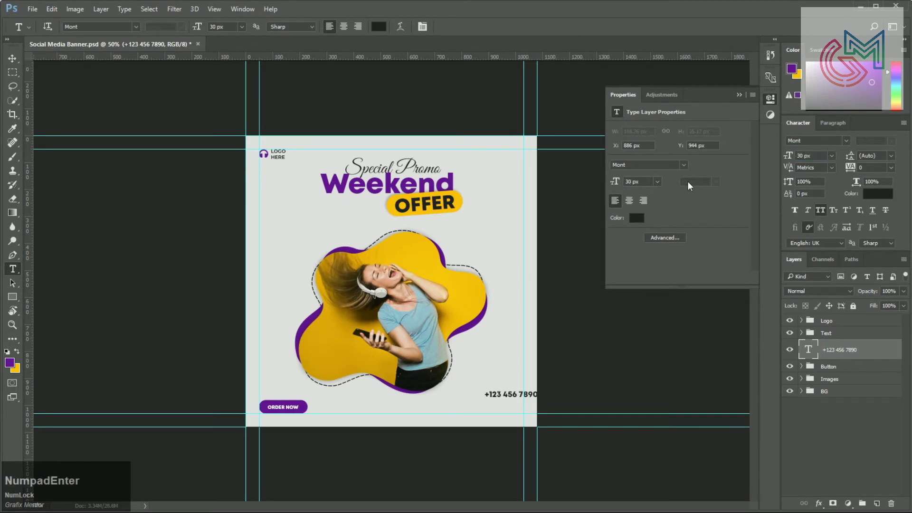
Right-align the phone number, size it 40 px and duplicate its layer
left_click(647, 204)
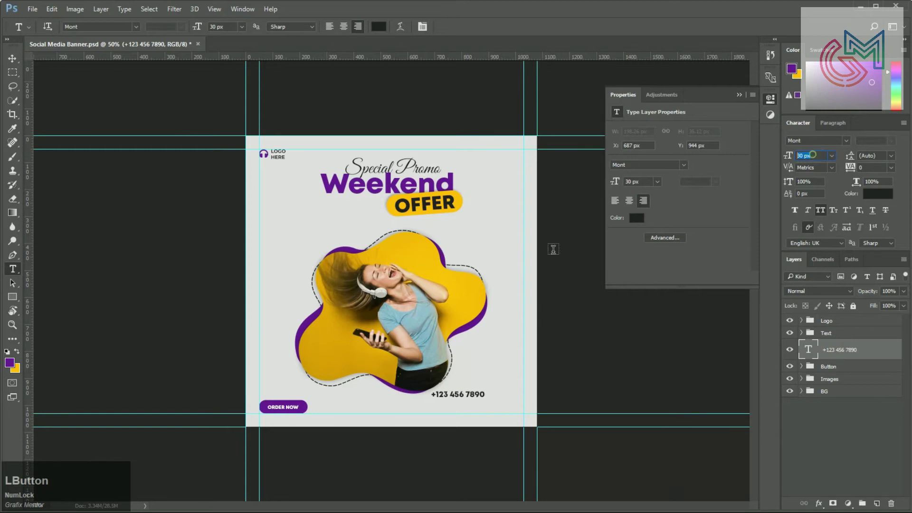
key("KP_4")
key("KP_0")
key("KP_Enter")
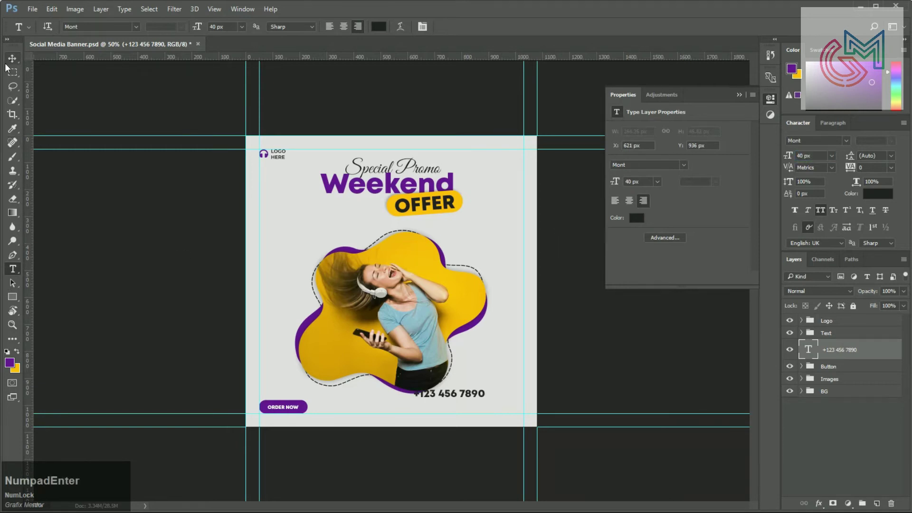
left_click(14, 64)
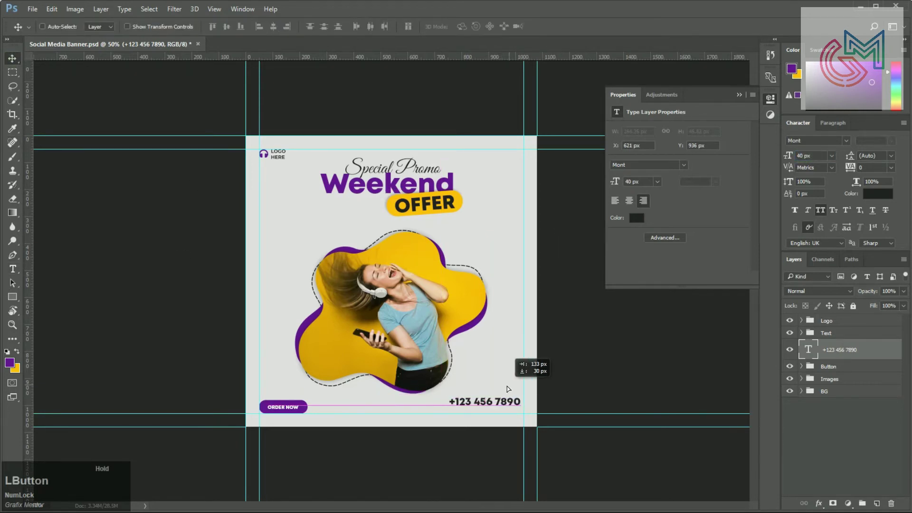
left_click(508, 405)
key("t")
left_click(820, 356)
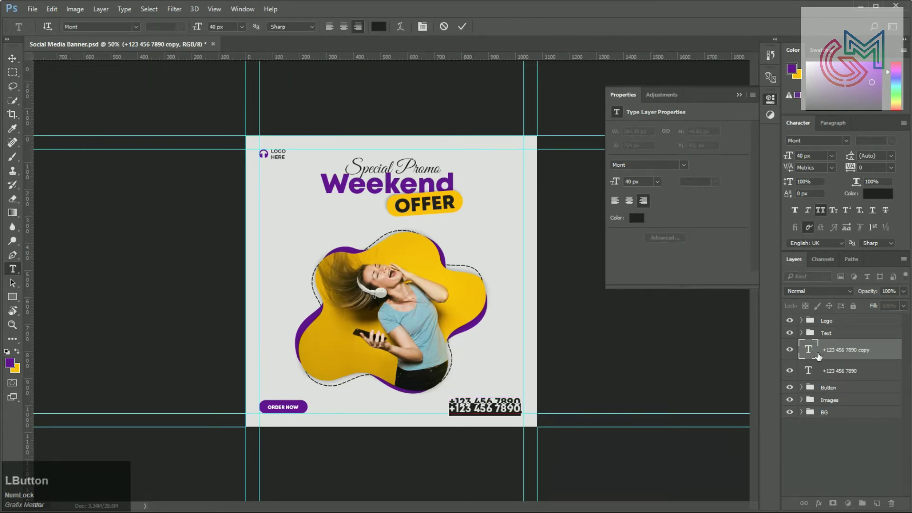
type("www")
type(".yourwebsite.com")
key("KP_Enter")
left_click(821, 154)
key("KP_1")
key("KP_8")
key("KP_Enter")
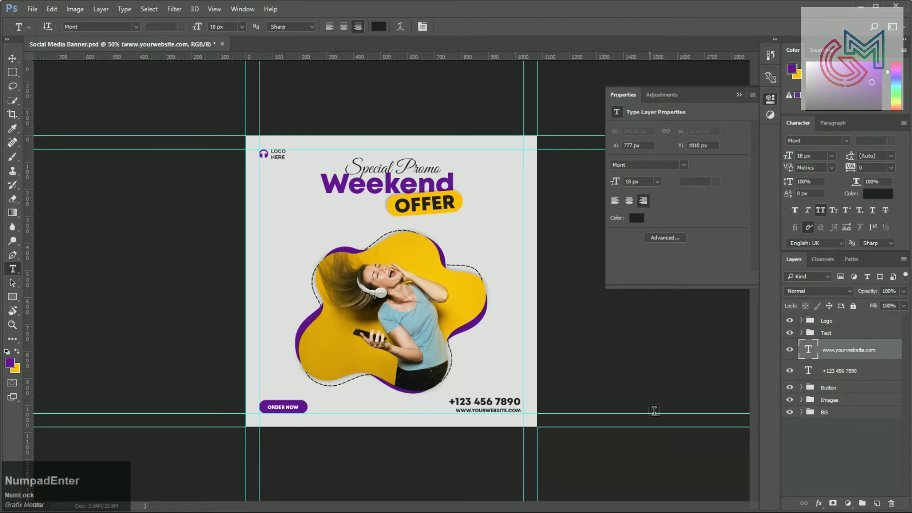
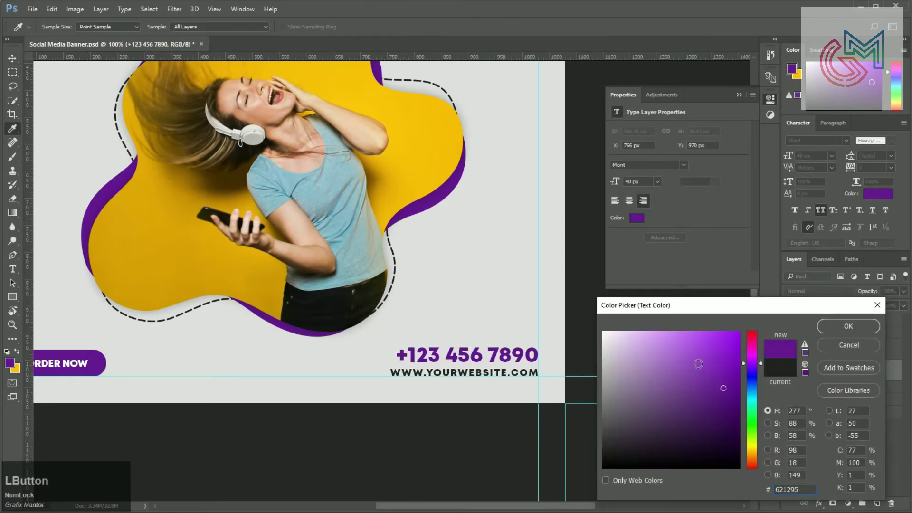
left_click(868, 329)
Group the phone and website layers as Info and save the document
key("]")
left_click(844, 377)
key("ctrl+g")
key("ctrl+[")
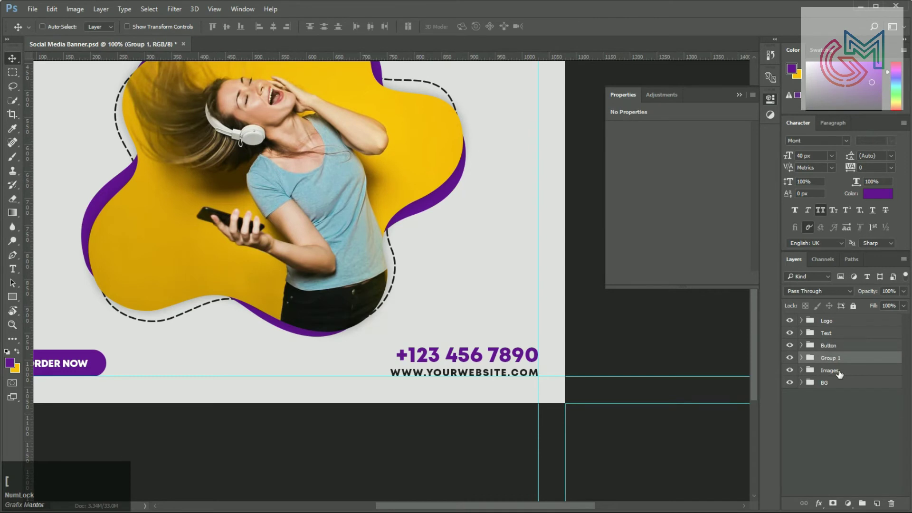
left_click(841, 364)
type("info")
key("Return")
key("ctrl+s")
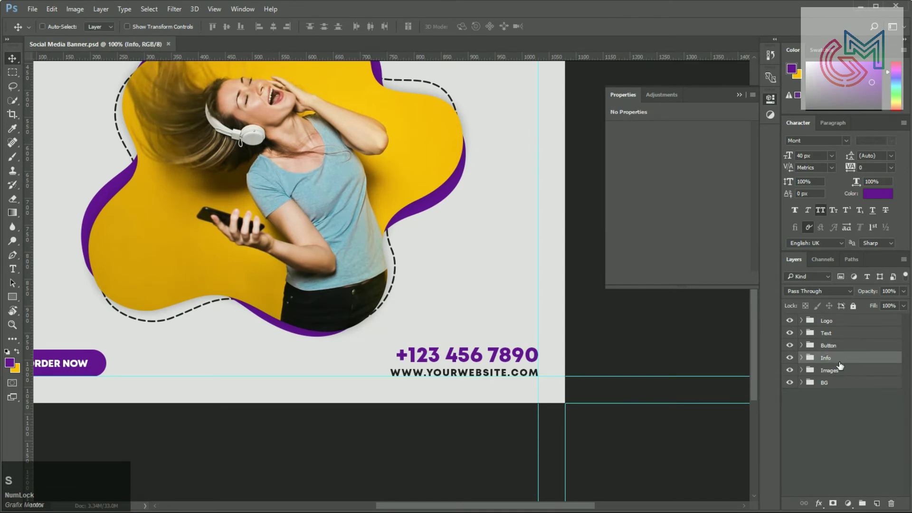
key("ctrl+-")
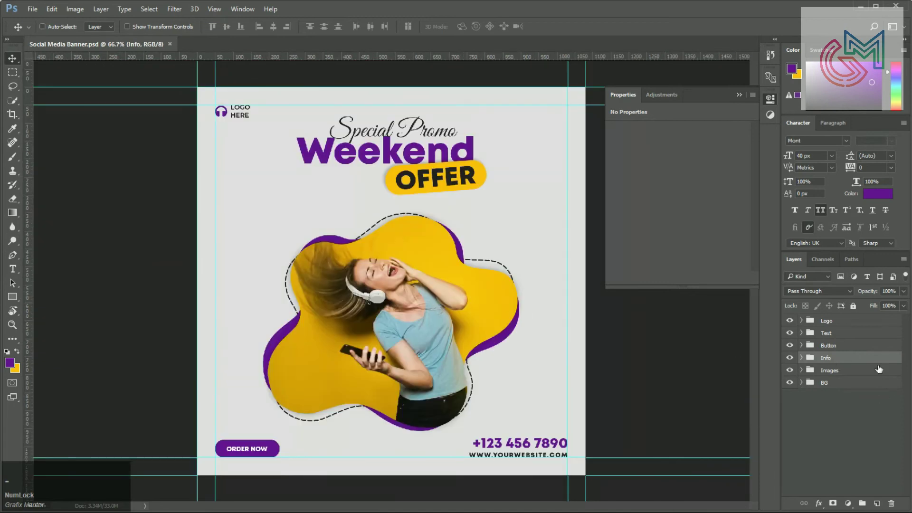
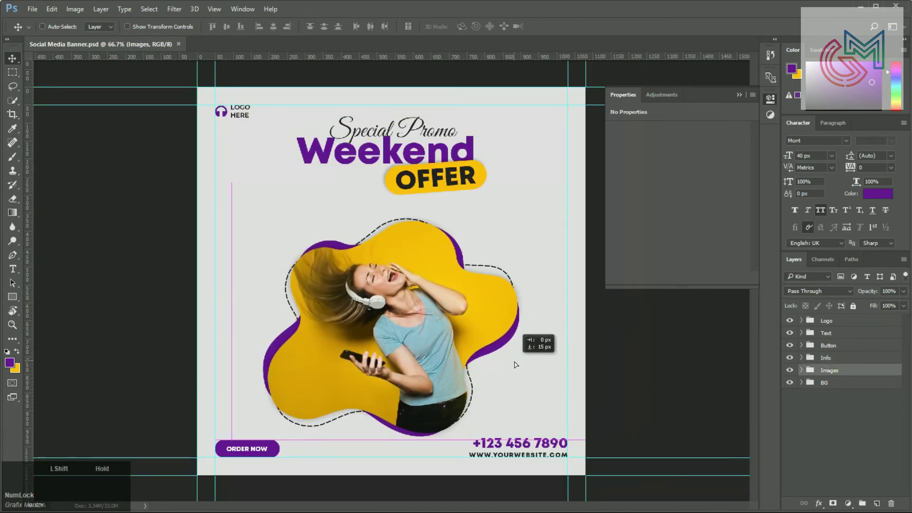
Draw a scalloped custom shape badge and give it a dark fill colour
key("u")
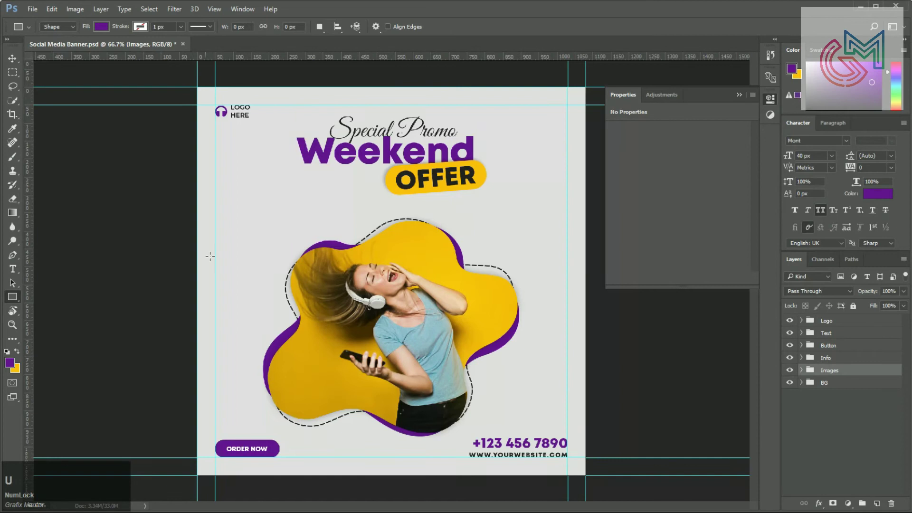
right_click(15, 303)
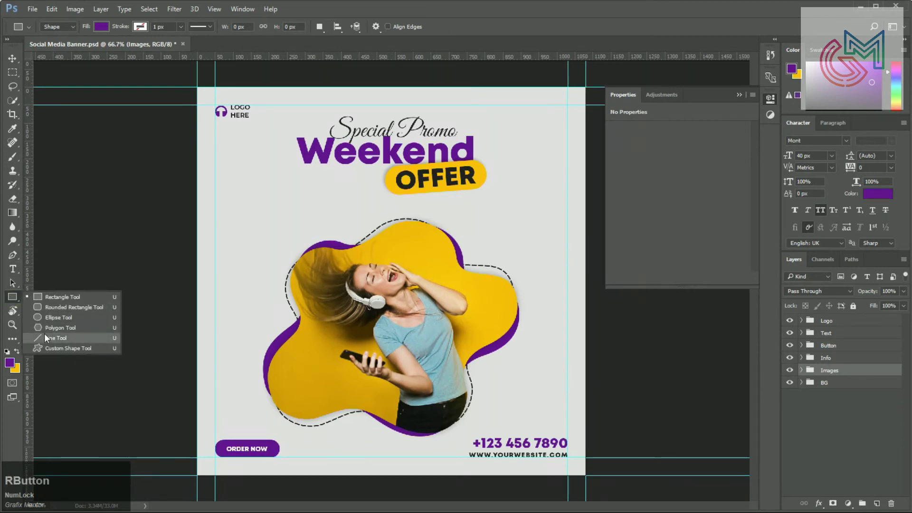
left_click(66, 354)
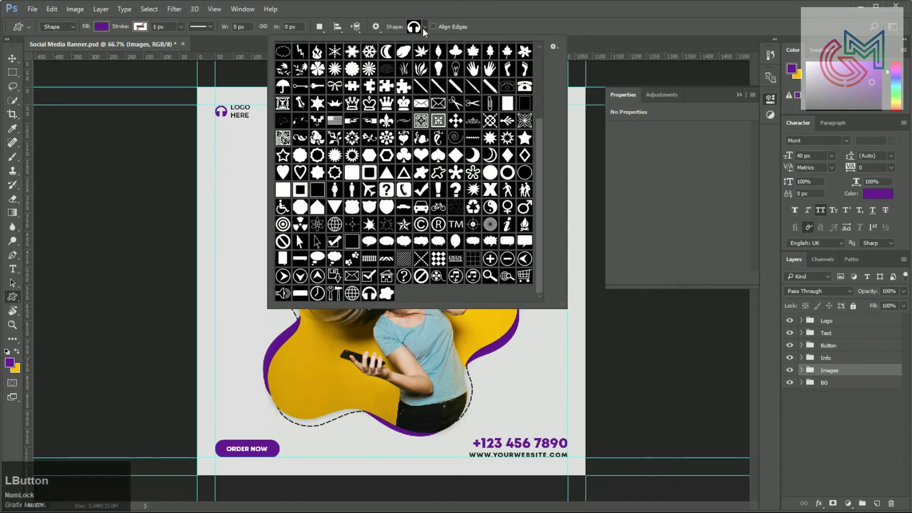
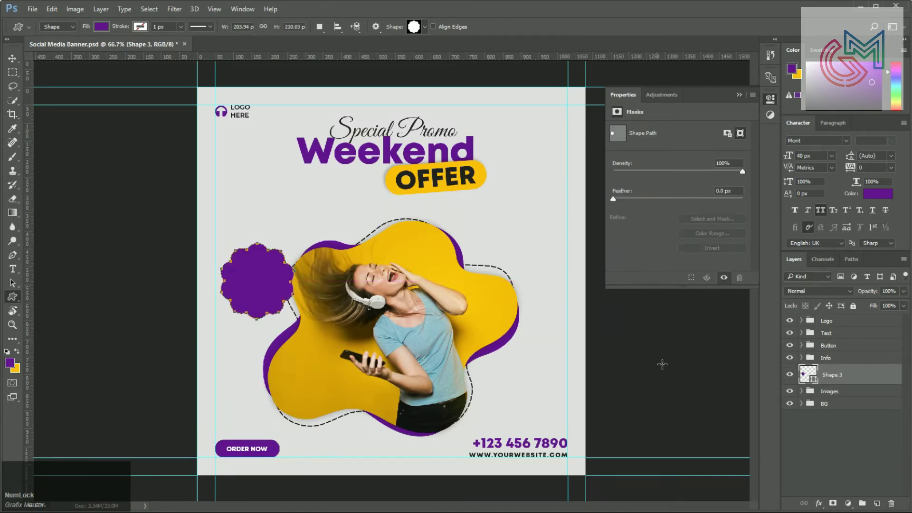
left_click(815, 379)
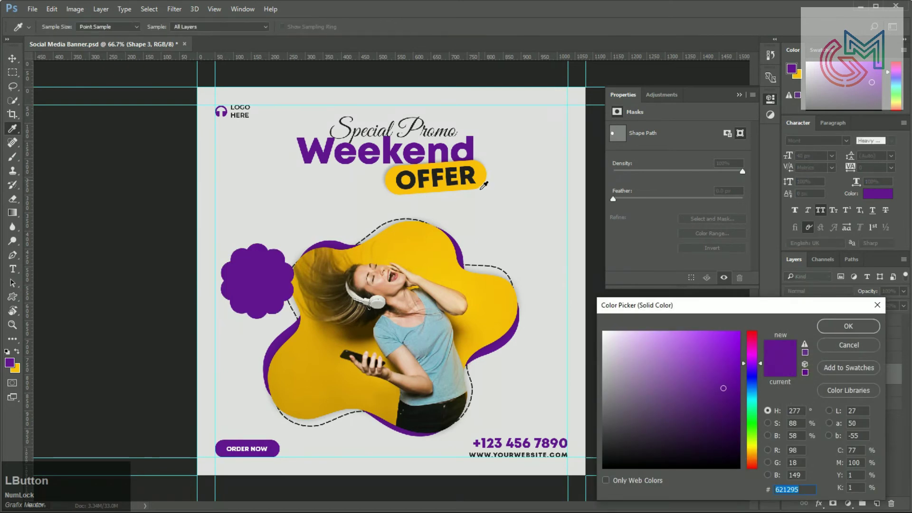
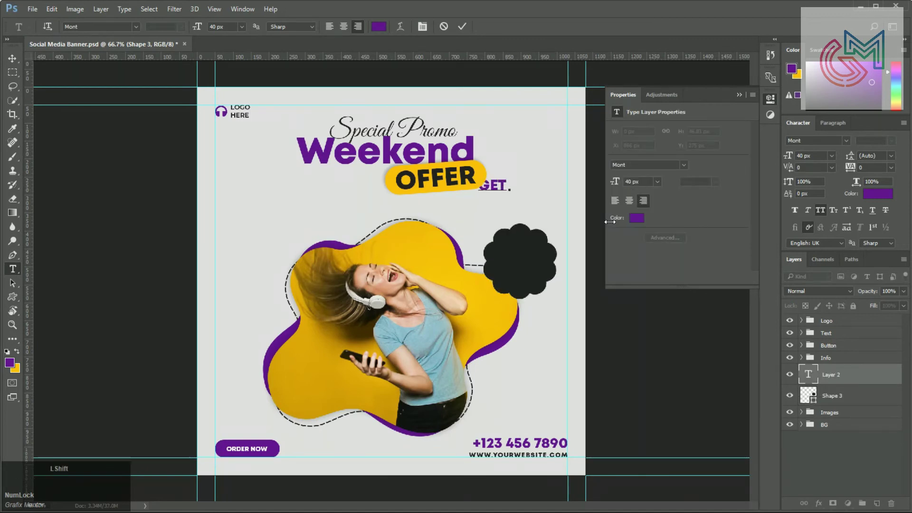
Enter the badge heading text '-Get Up to-'
key("u")
key("Up")
key("space")
type("to")
key("space")
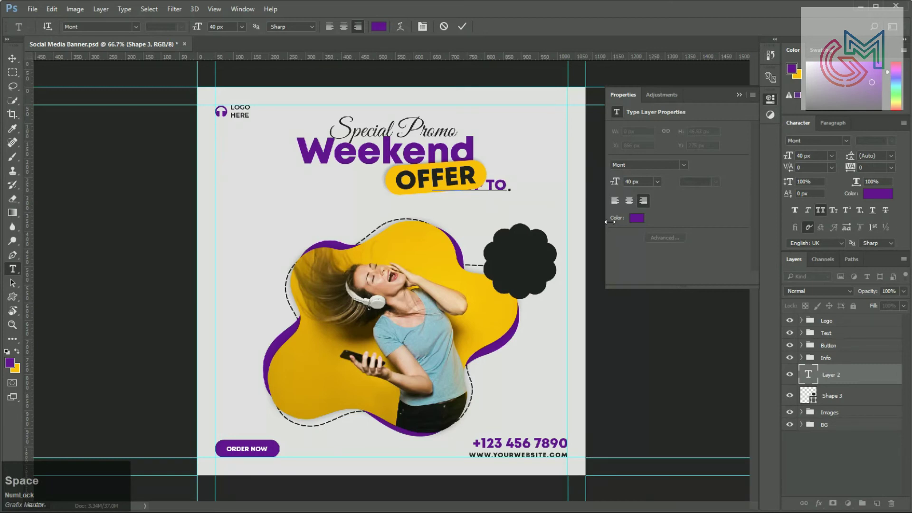
key("Left")
key("-")
key("Up")
key("-")
key("Return")
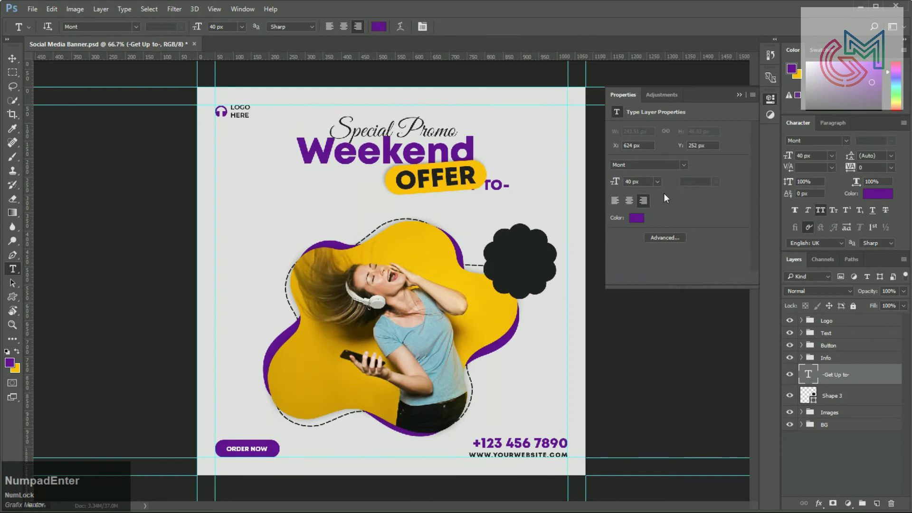
Set the heading to 18 px white, all caps and centre-aligned on the badge
left_click(887, 201)
key("Return")
left_click(633, 202)
key("KP_1")
key("KP_8")
key("KP_Enter")
left_click(17, 70)
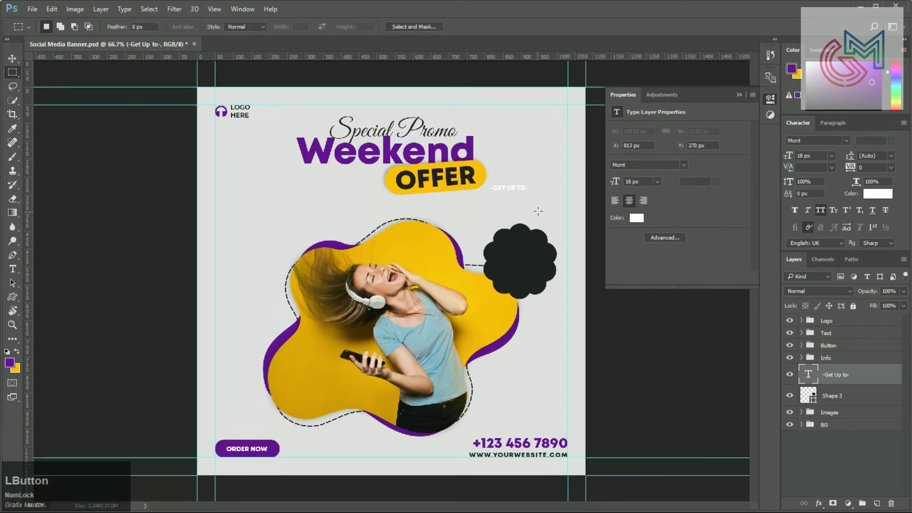
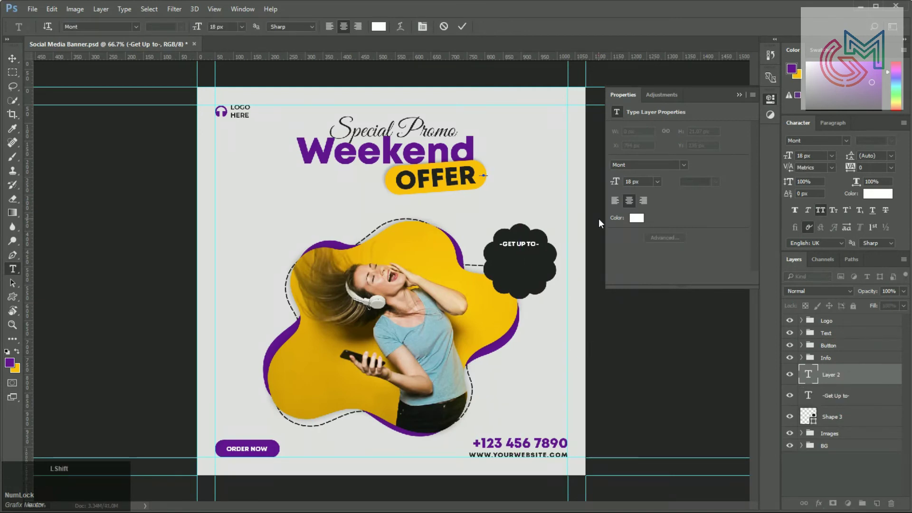
Add a yellow '50' text layer on the badge beneath -GET UP TO-
key("shift+5")
key("Return")
left_click(884, 198)
key("Return")
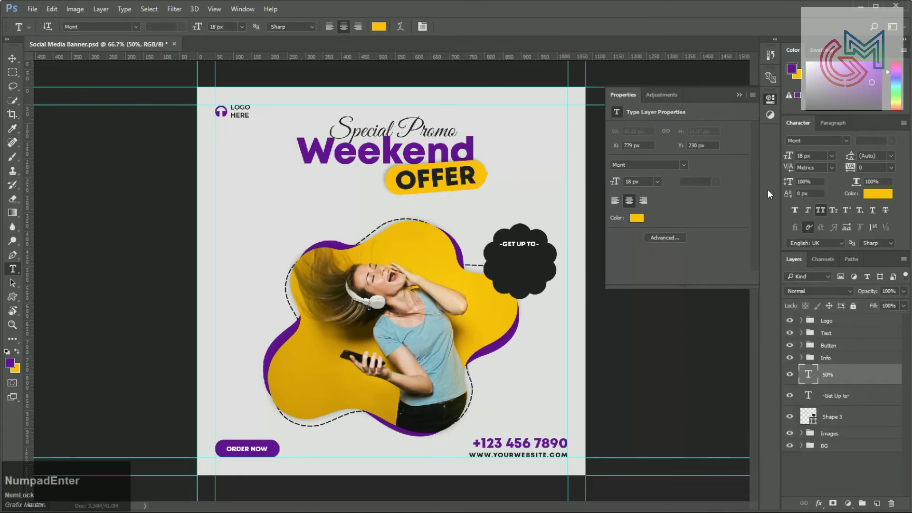
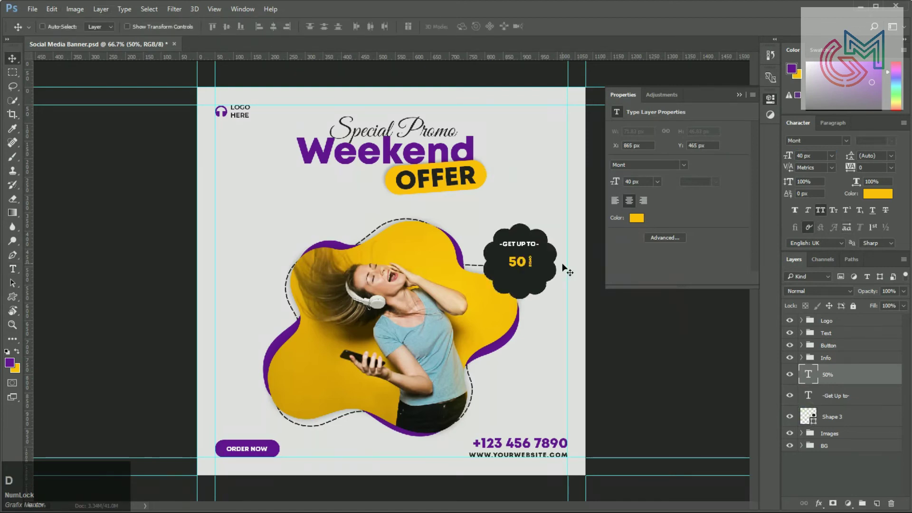
Enlarge the 50 to 84 px and add a separate yellow % sign at 76 px in Montserrat
left_click(861, 381)
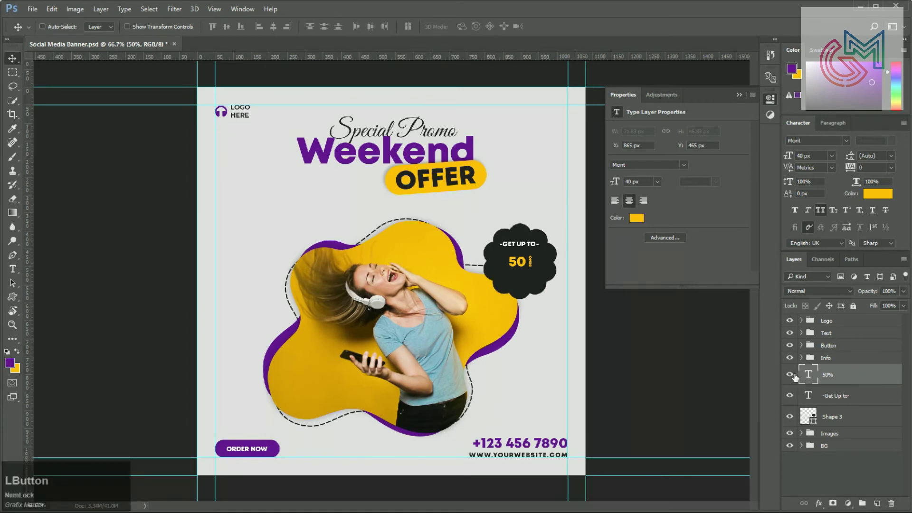
left_click(794, 158)
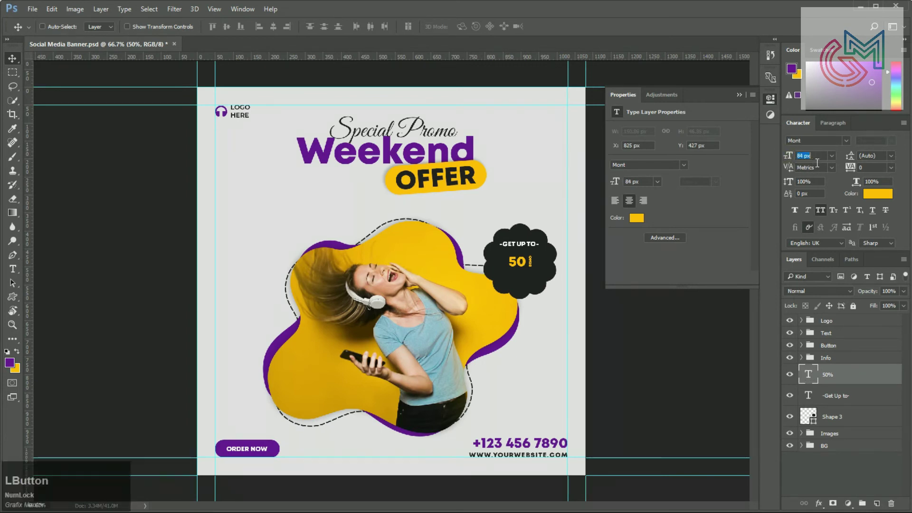
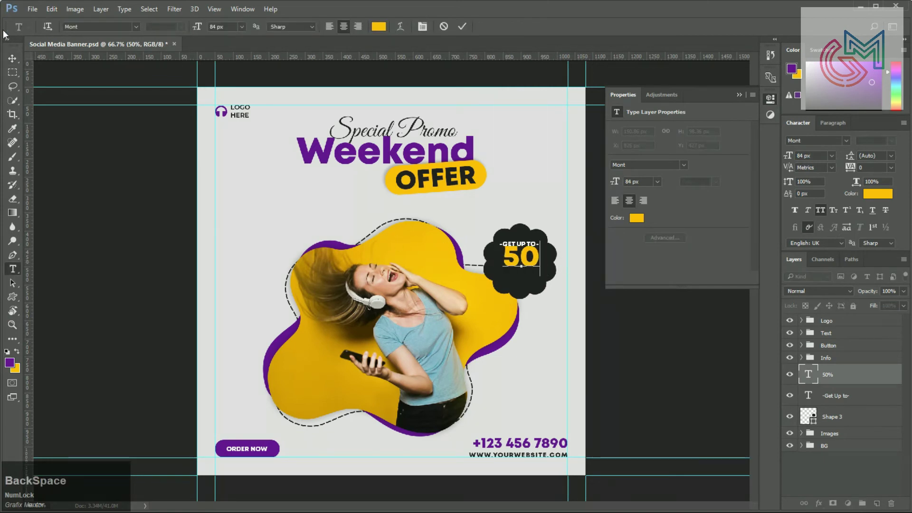
left_click(12, 61)
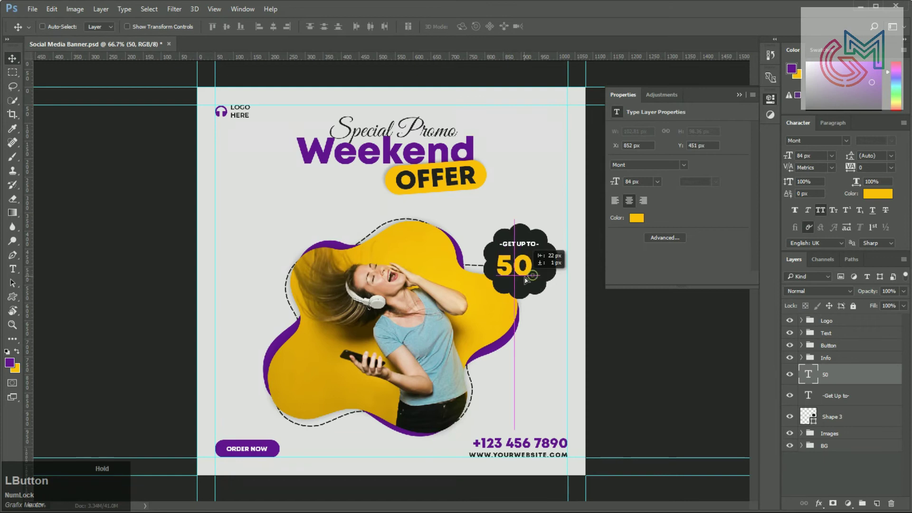
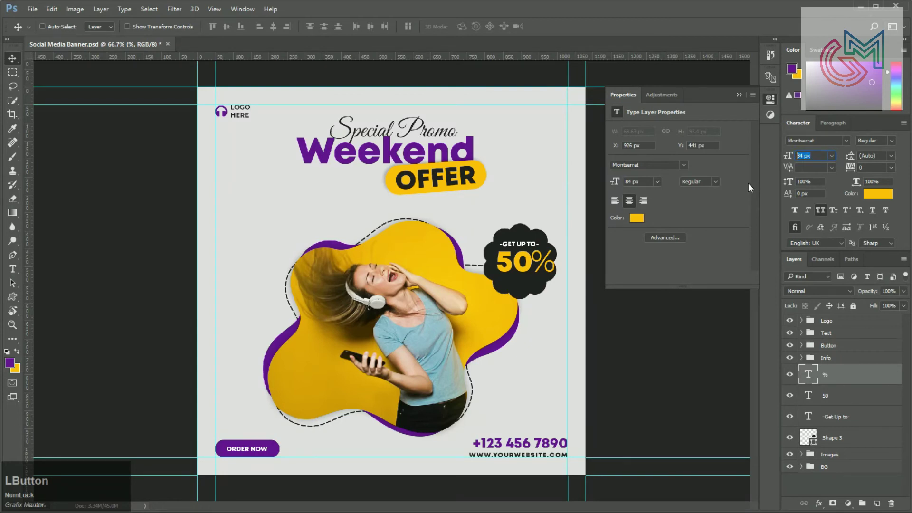
key("KP_6")
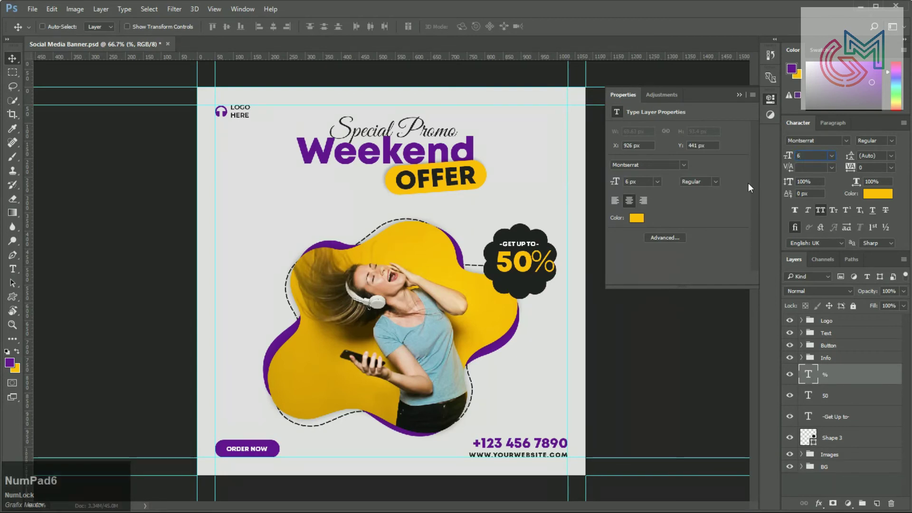
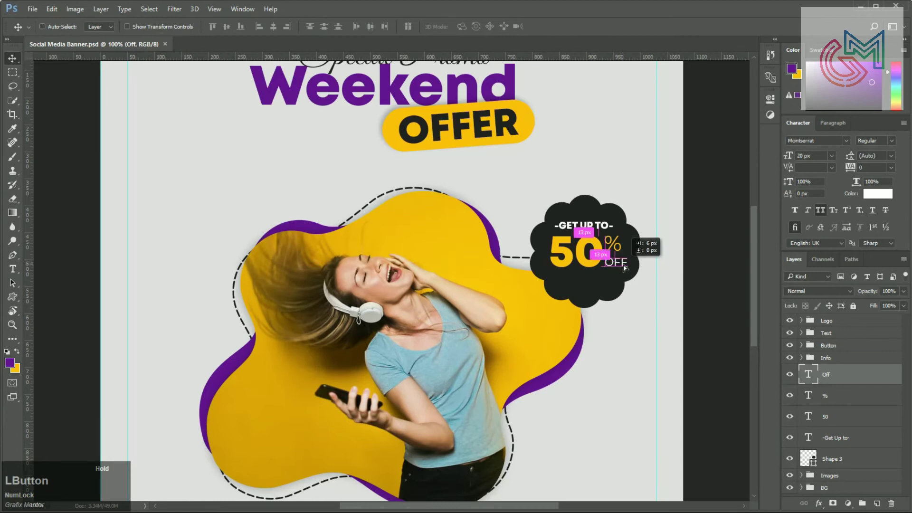
Position the white OFF text and move its layer below the % layer
key("Up")
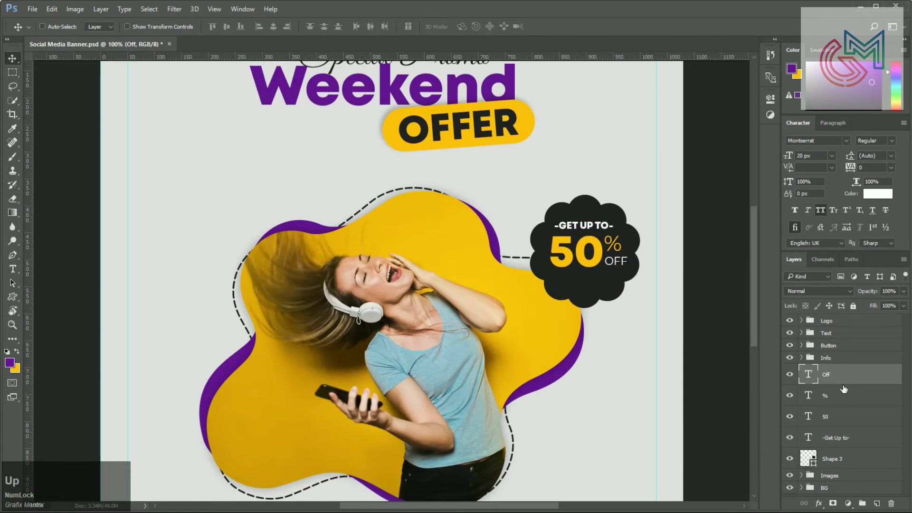
key("[")
left_click(848, 385)
key("[")
left_click(848, 386)
key("[")
left_click(850, 442)
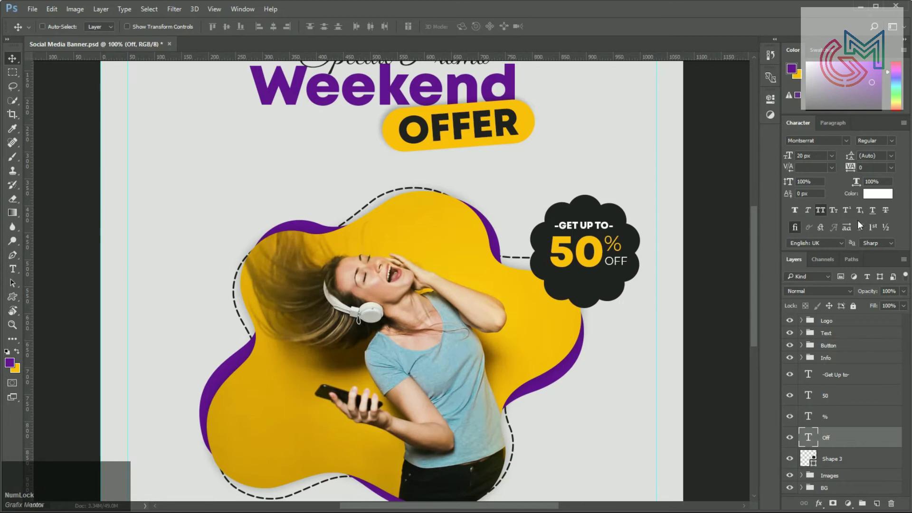
left_click(831, 150)
Set the OFF text and the -GET UP TO- heading to the Montserrat font
key("BackSpace")
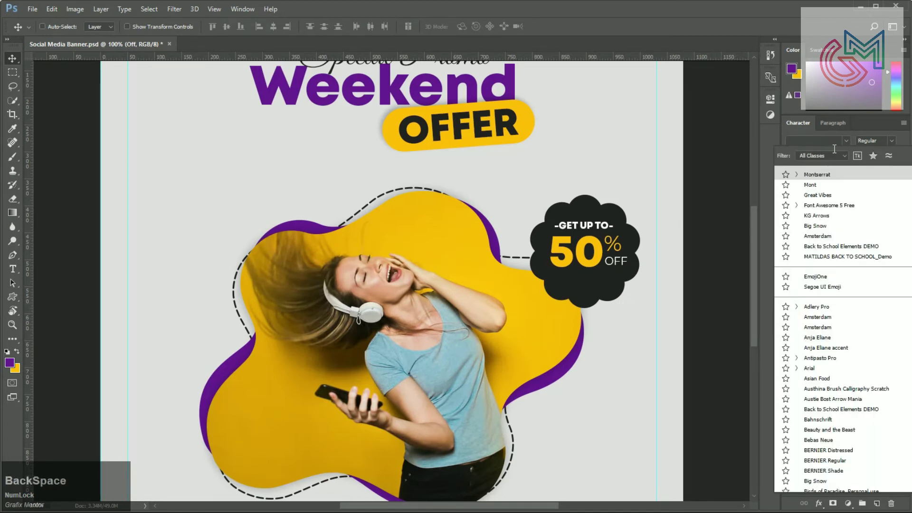
type("mont")
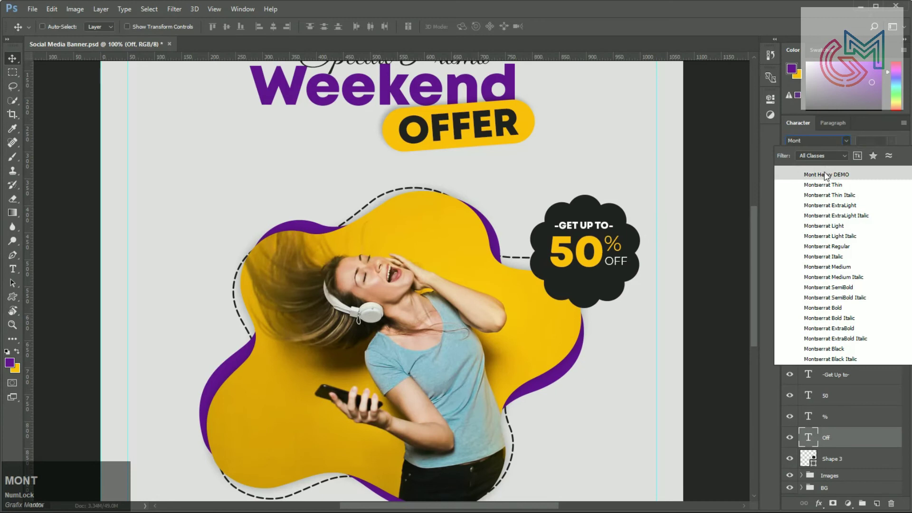
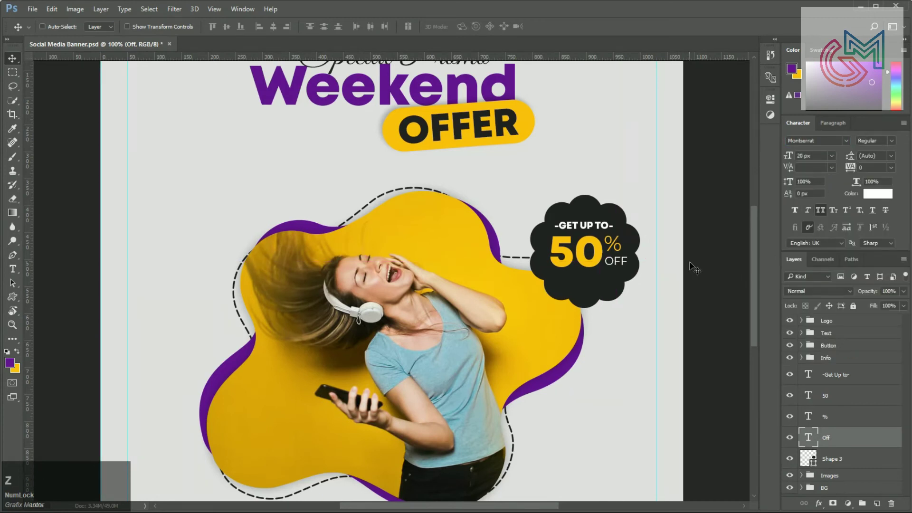
left_click(693, 267)
key("Up")
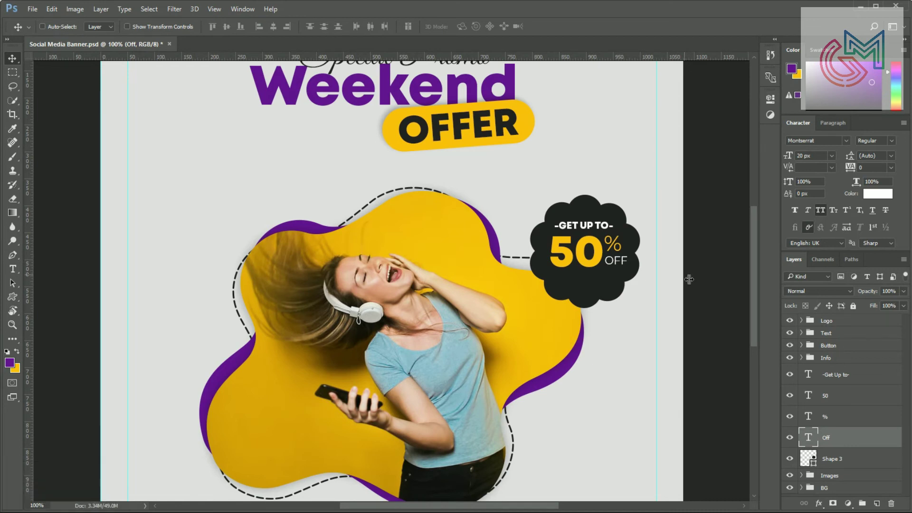
left_click(842, 380)
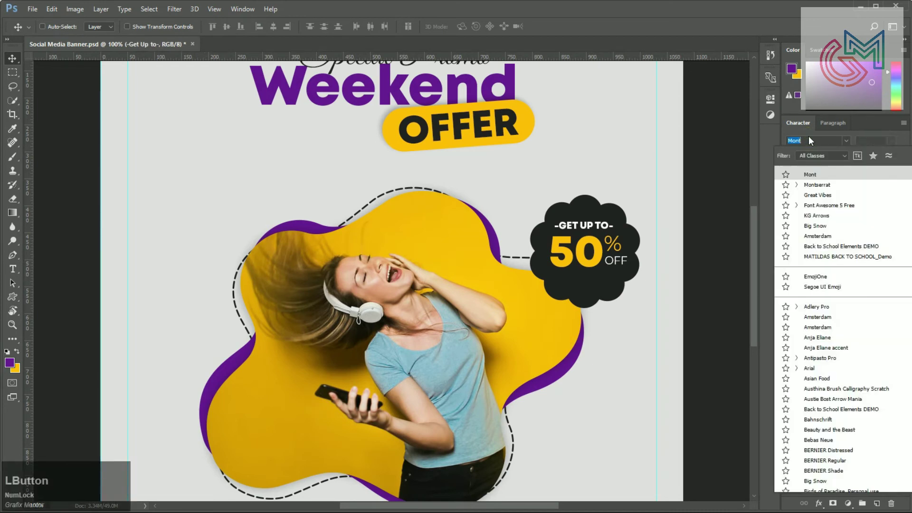
key("Down")
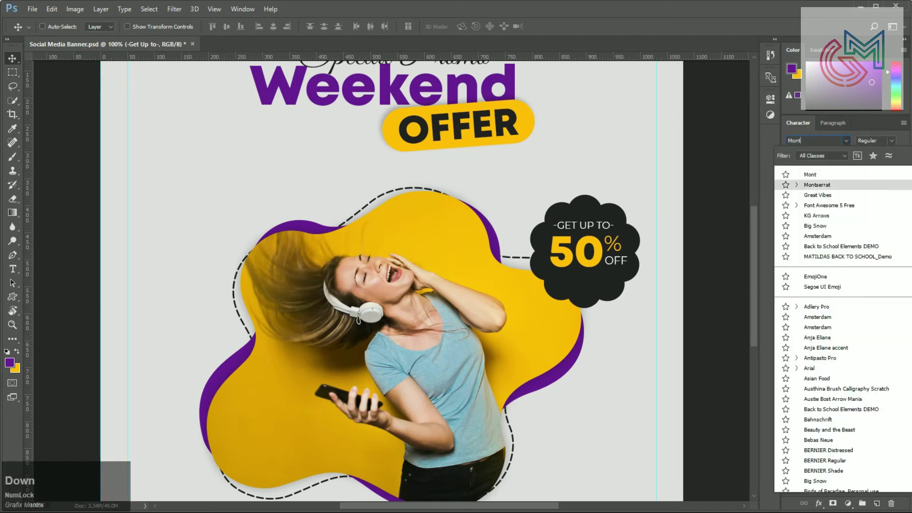
key("Return")
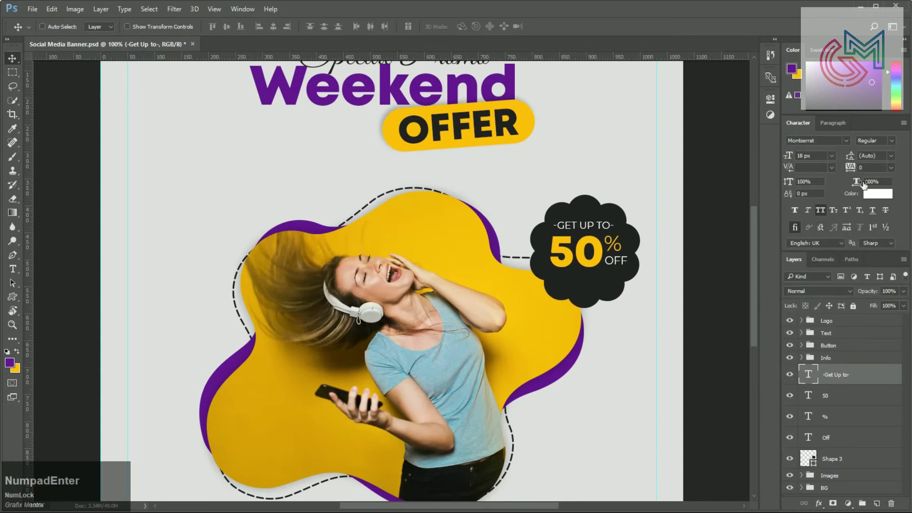
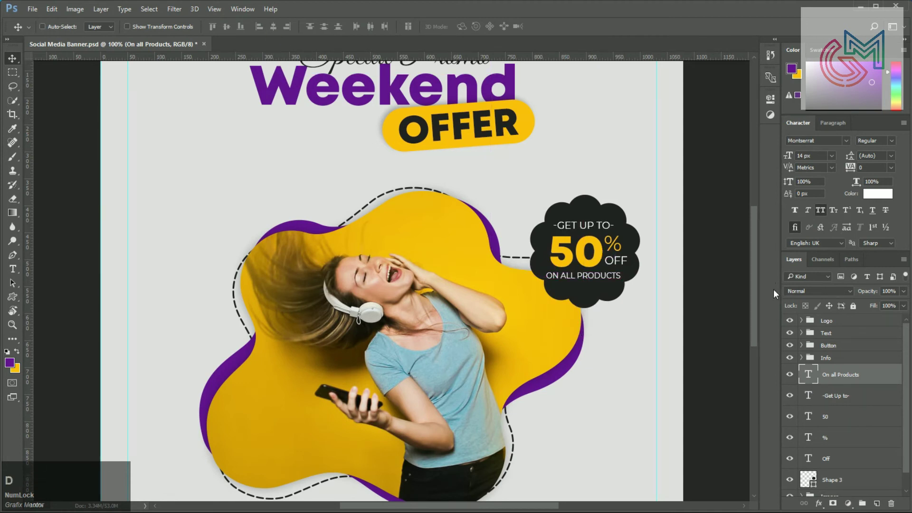
Finish ON ALL PRODUCTS and group the badge text layers with Shape 3 (Ctrl+G)
key("[")
type("[[[")
key("[")
left_click(854, 398)
left_click(857, 433)
key("g")
left_click(848, 377)
left_click(853, 409)
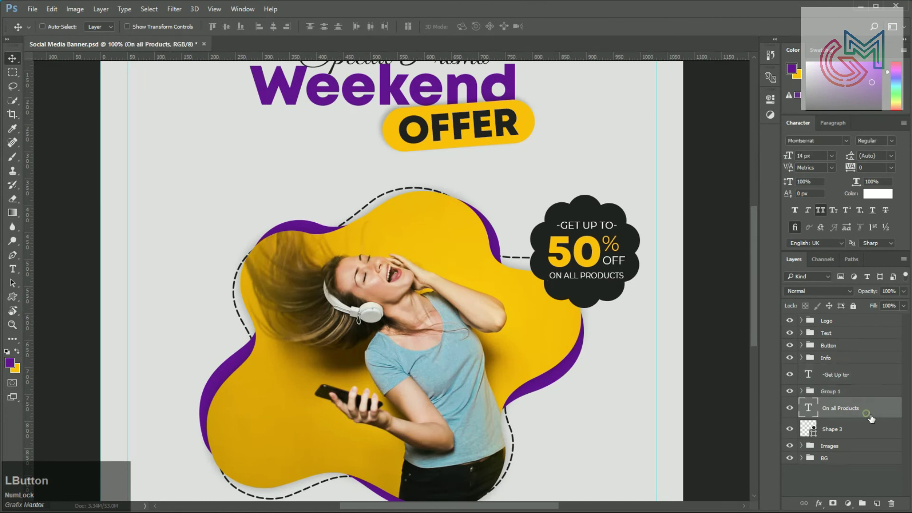
left_click(848, 387)
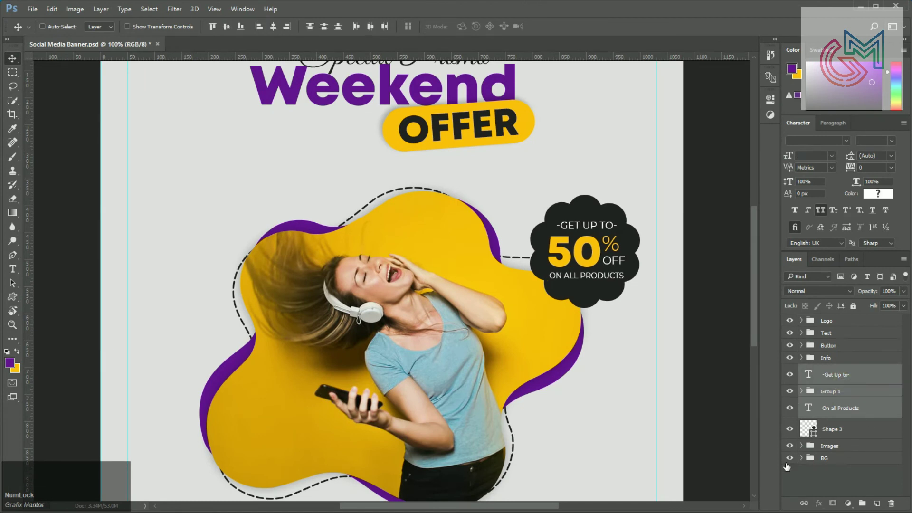
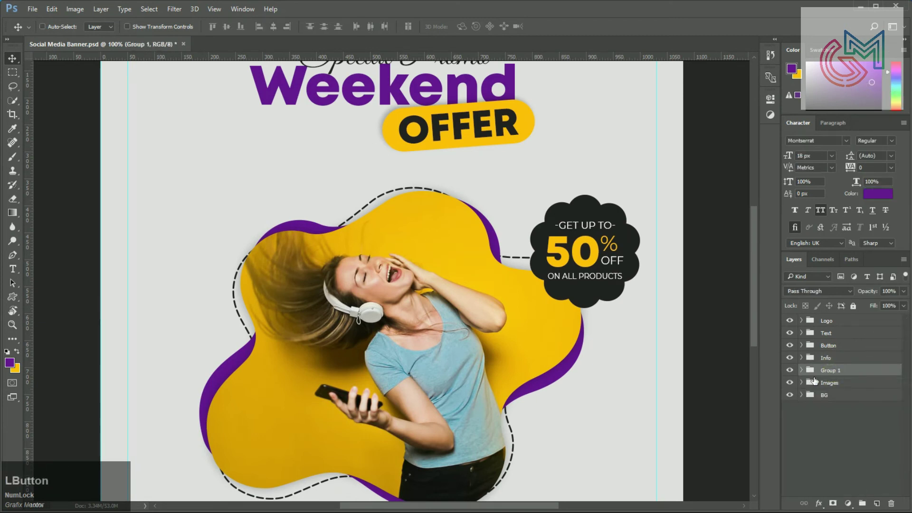
scroll("down", 3)
left_click(854, 465)
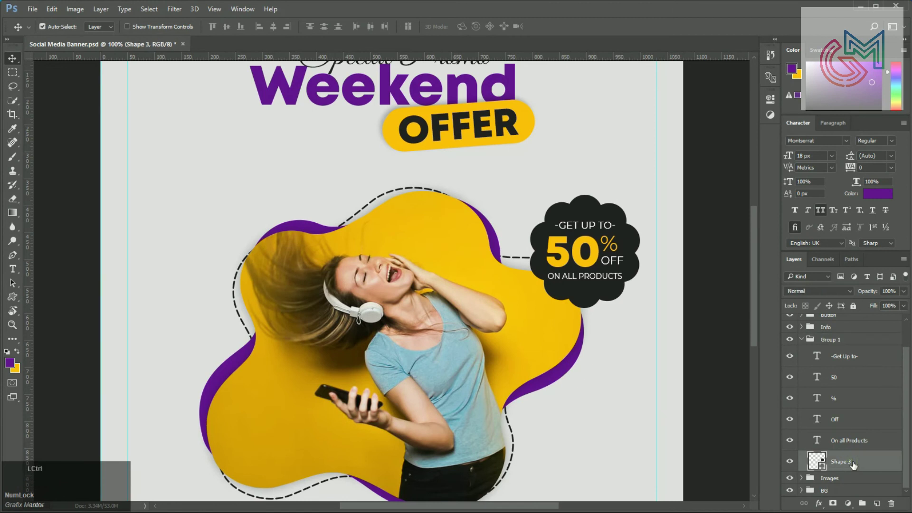
Duplicate Shape 3 beneath the original with no fill and a 2 px stroke, nudged offset
key("ctrl+j")
key("ctrl+[")
type("[u")
left_click(107, 33)
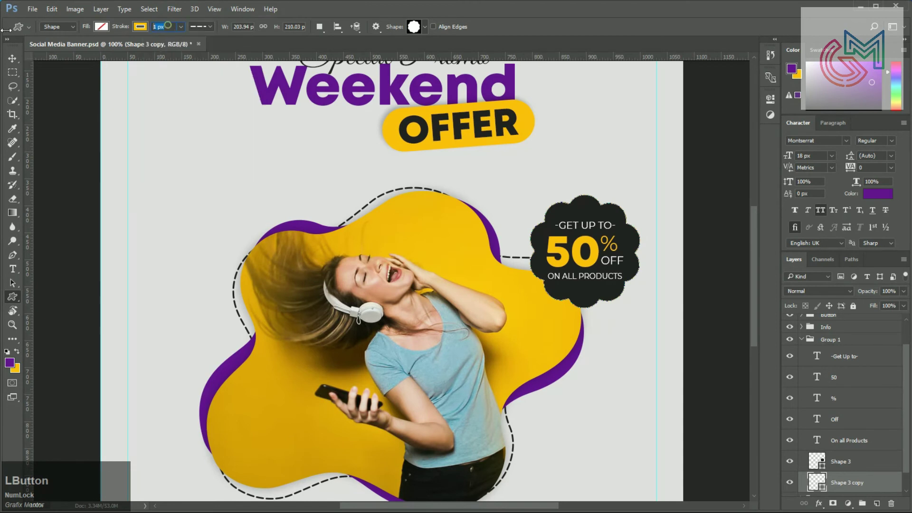
key("KP_2")
key("KP_Enter")
key("v")
key("Right")
key("Up")
key("Right")
key("Down")
key("Right")
Make the outline ring purple dashed and add a drop shadow (90° angle, 0, 5/15, 25) to the badge
type("yu")
left_click(145, 30)
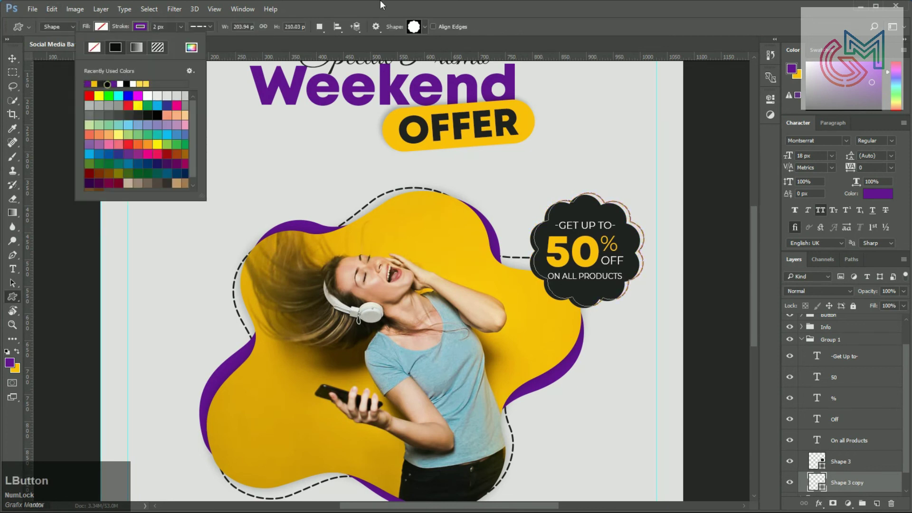
key("KP_Enter")
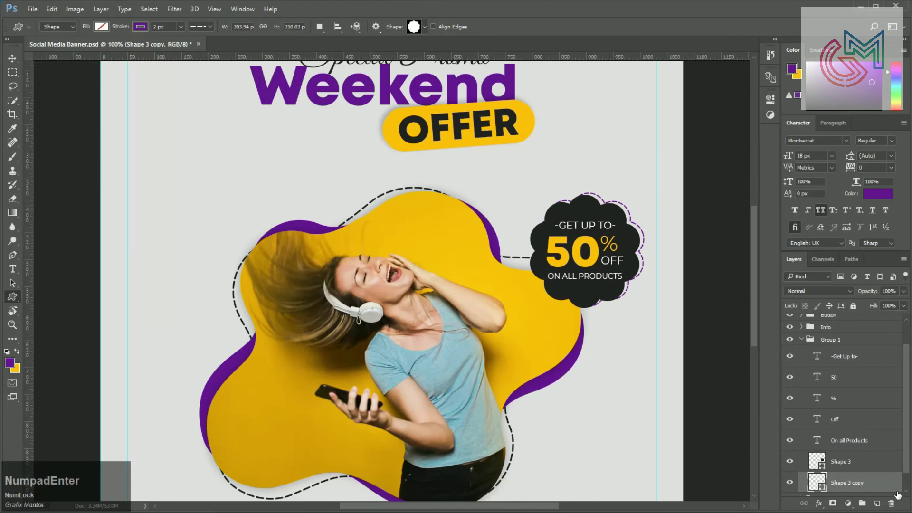
left_click(870, 471)
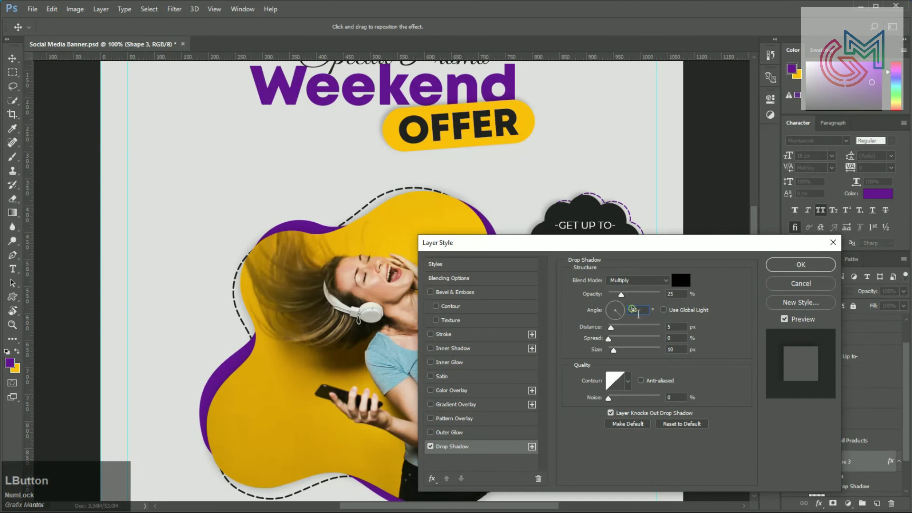
key("ctrl+a")
key("KP_9")
key("KP_0")
key("Tab")
key("KP_0")
key("Tab")
key("KP_5")
key("a")
key("KP_1")
key("KP_5")
key("Tab")
key("KP_2")
key("KP_5")
key("KP_Enter")
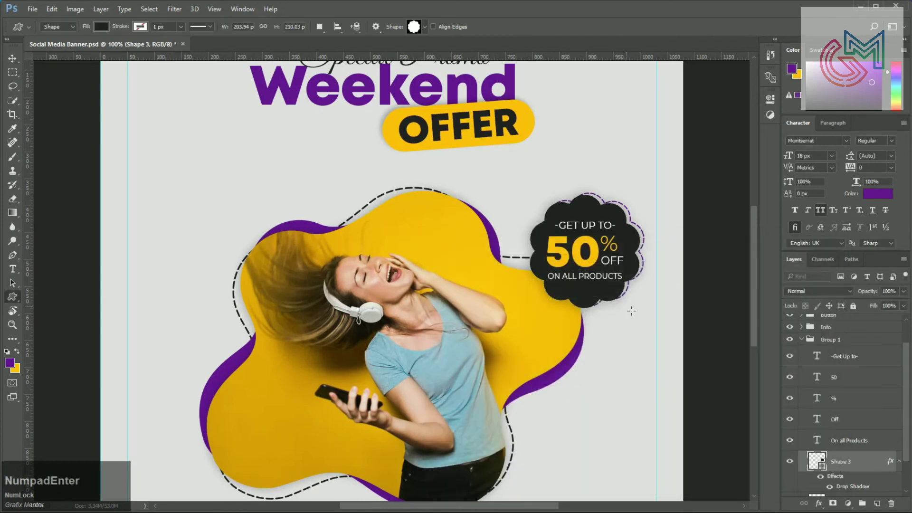
Rename Group 1 to Discount and nudge the badge toward the photo blob
left_click(809, 341)
type("discount")
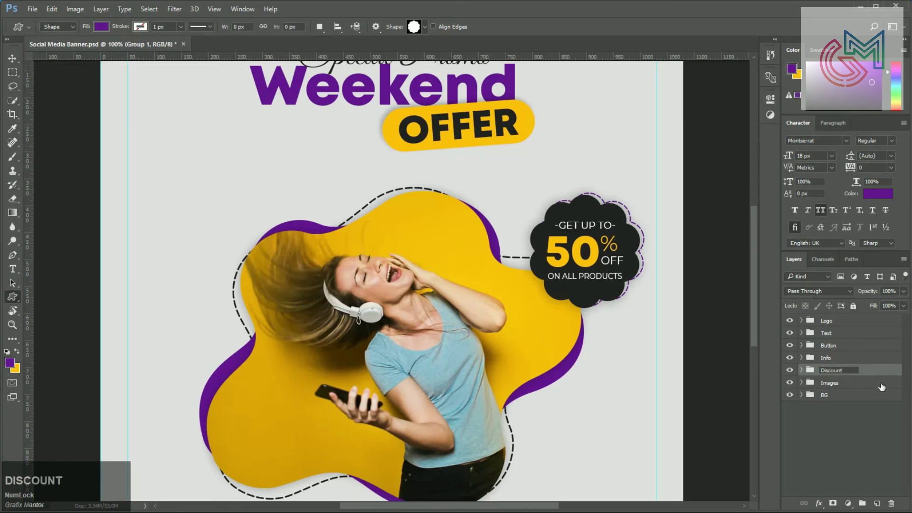
key("KP_Enter")
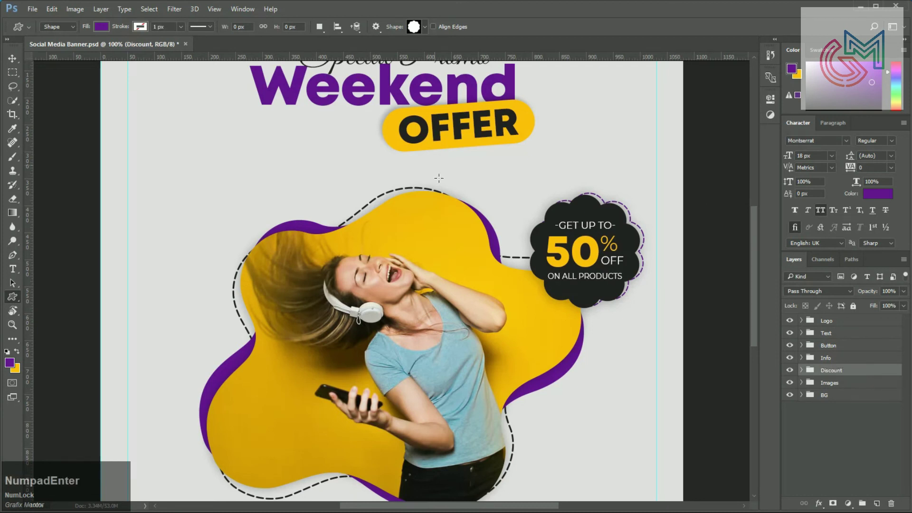
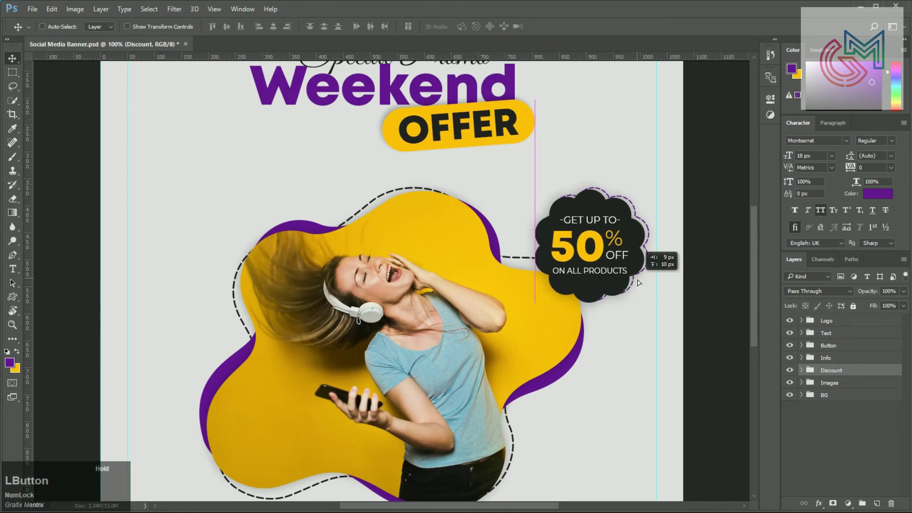
key("-")
Draw a Custom Shape blob above the BG group from the preset shapes
type("--")
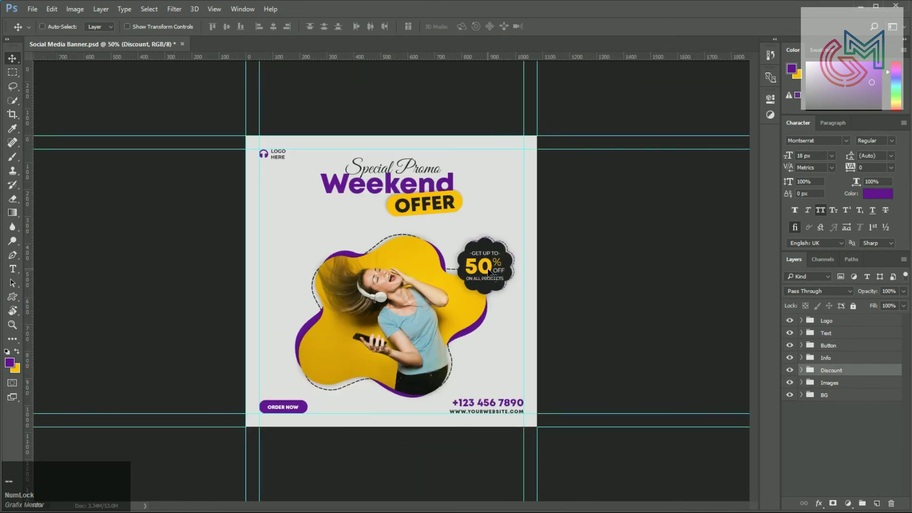
key("v")
left_click(16, 299)
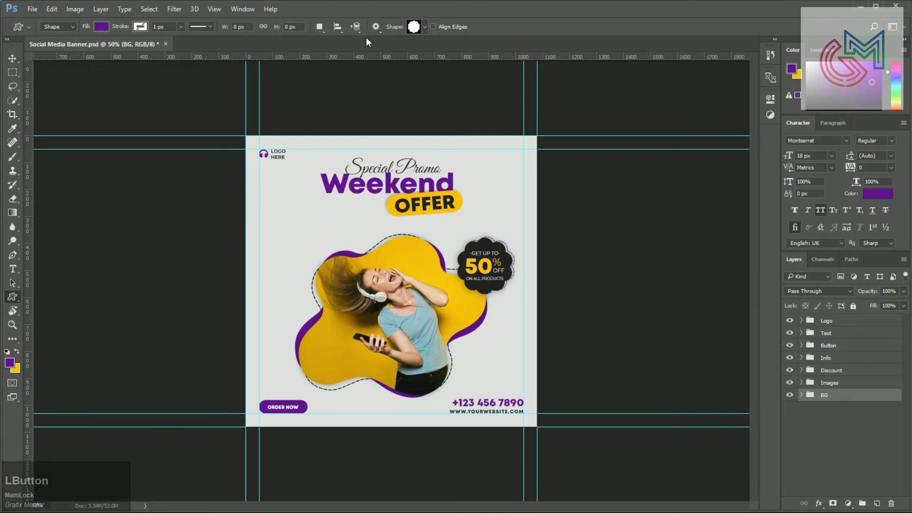
left_click(409, 26)
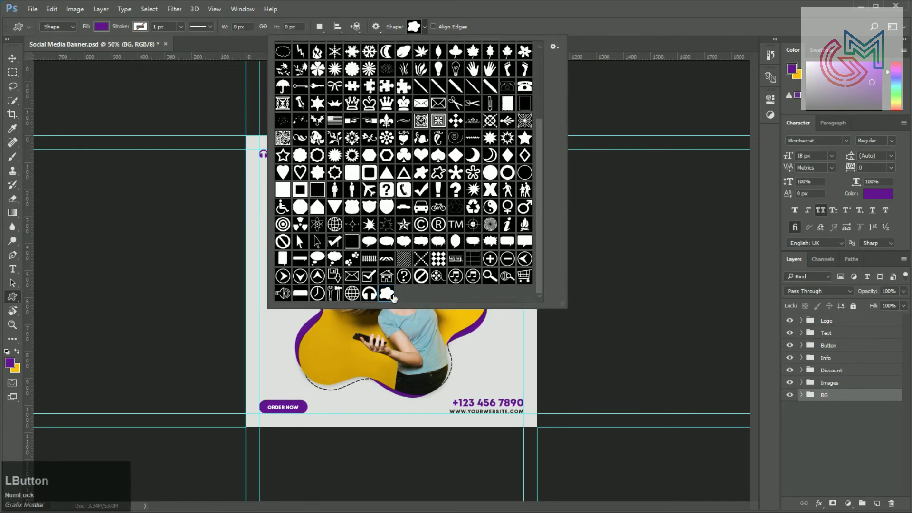
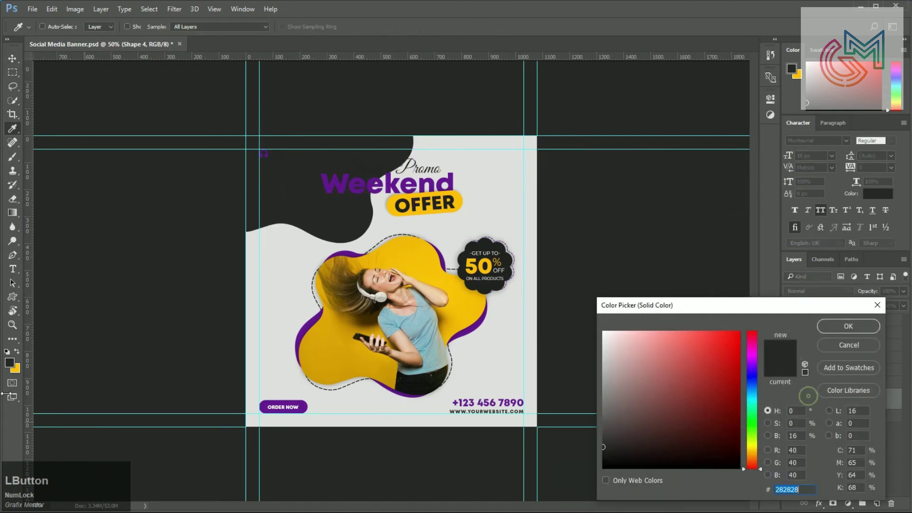
key("KP_Enter")
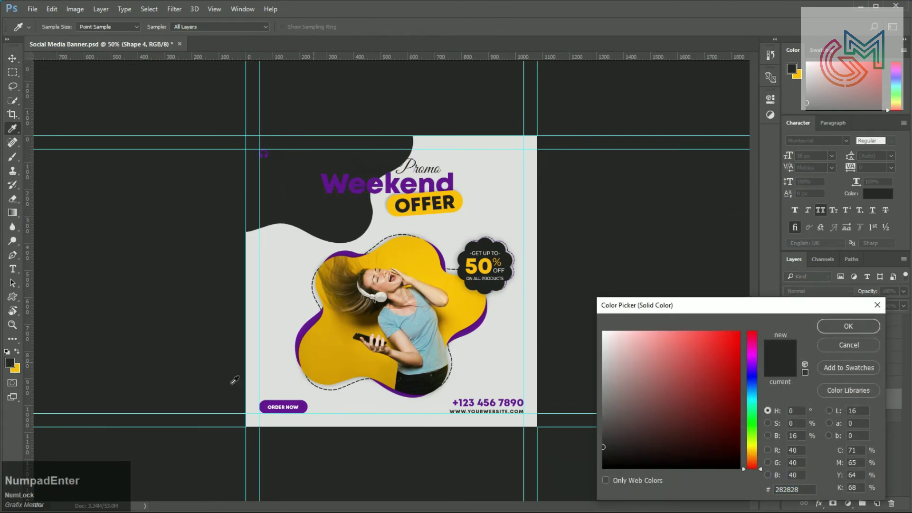
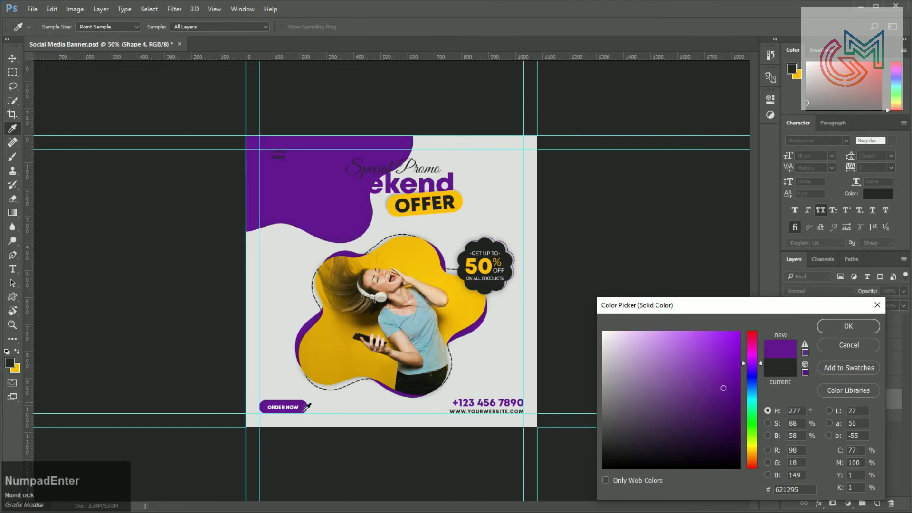
Colour the blob purple at 10% opacity and Alt-drag copies into the corners
left_click(852, 329)
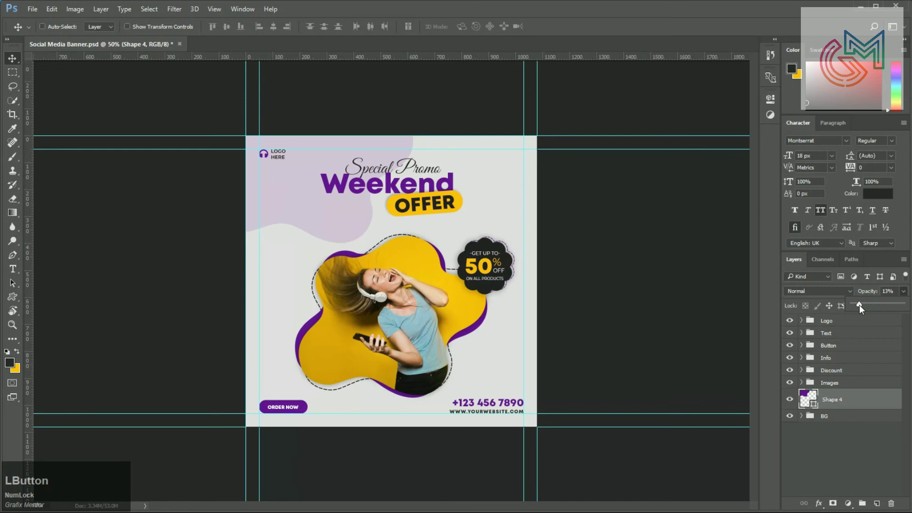
key("KP_Enter")
key("KP_1")
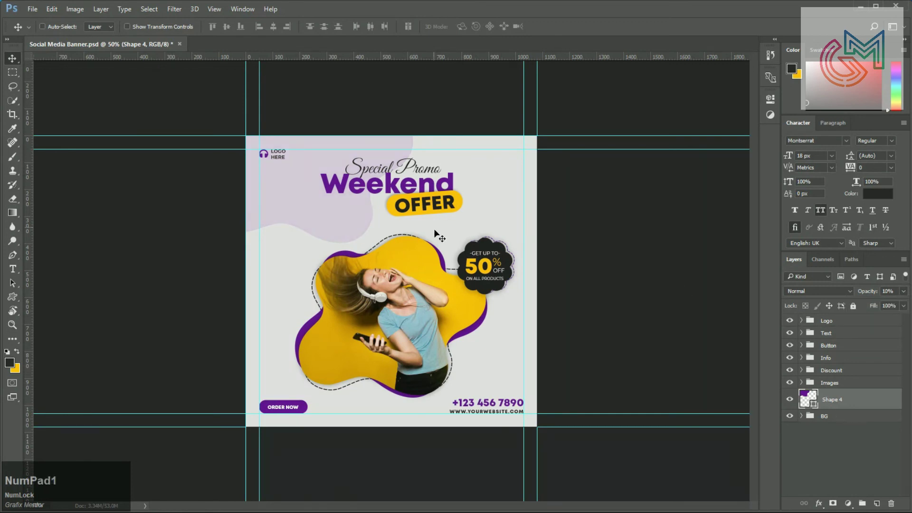
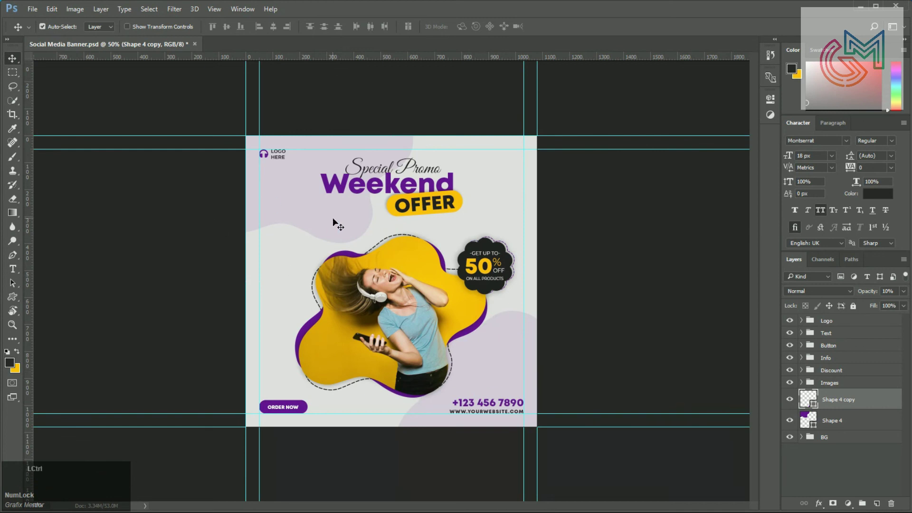
left_click(354, 222)
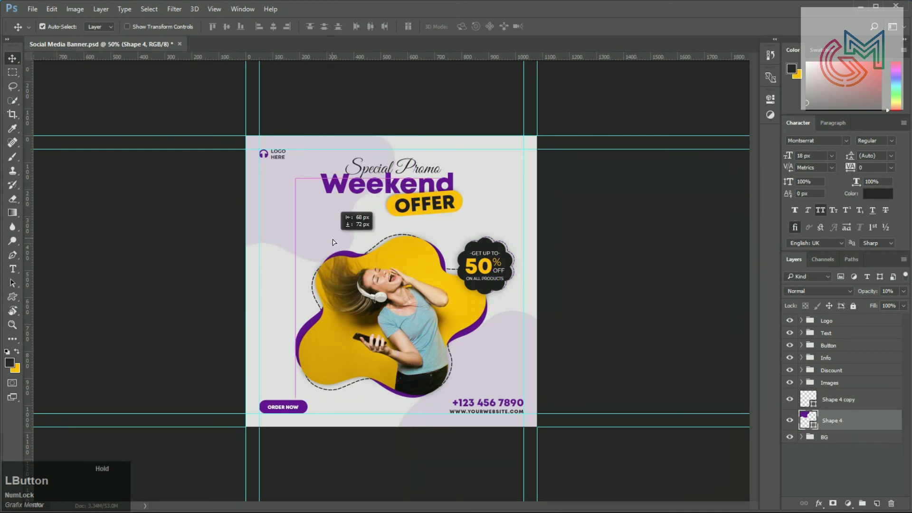
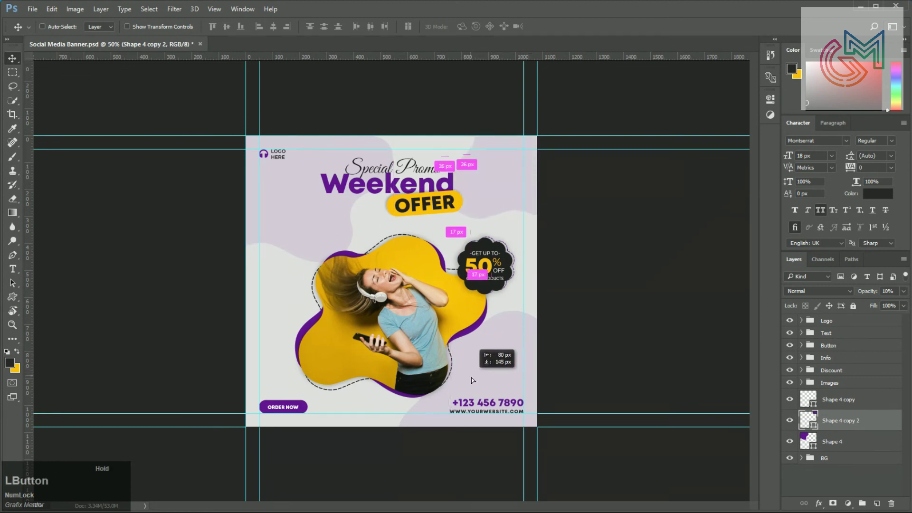
Set the blob copies to no fill with a 1 px purple stroke at 100% opacity
key("u")
left_click(98, 32)
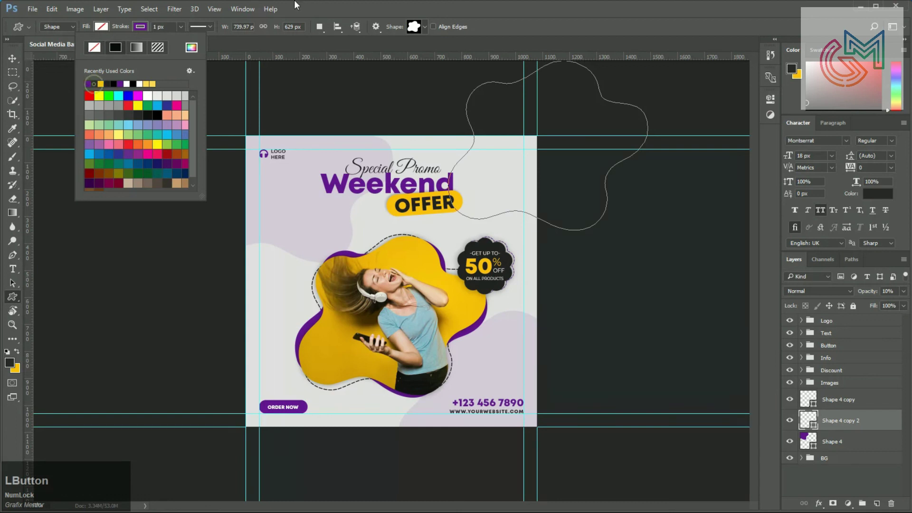
key("Return")
key("KP_0")
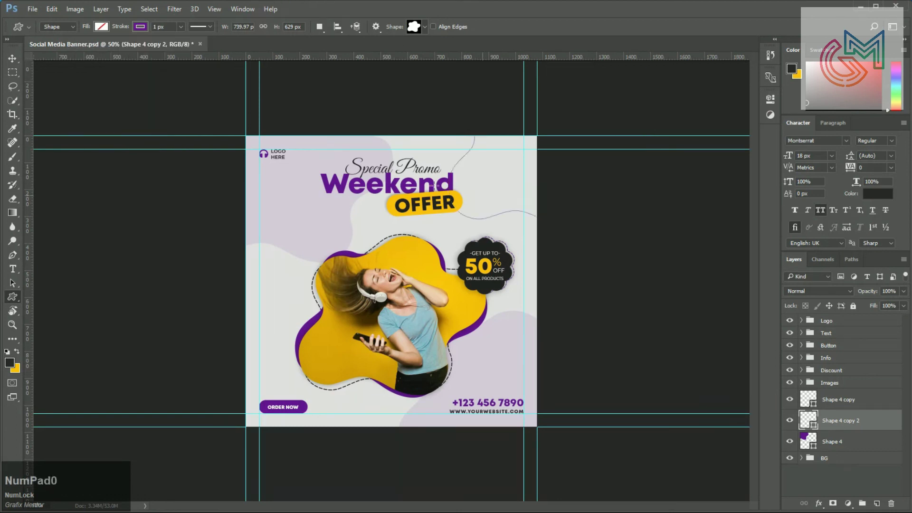
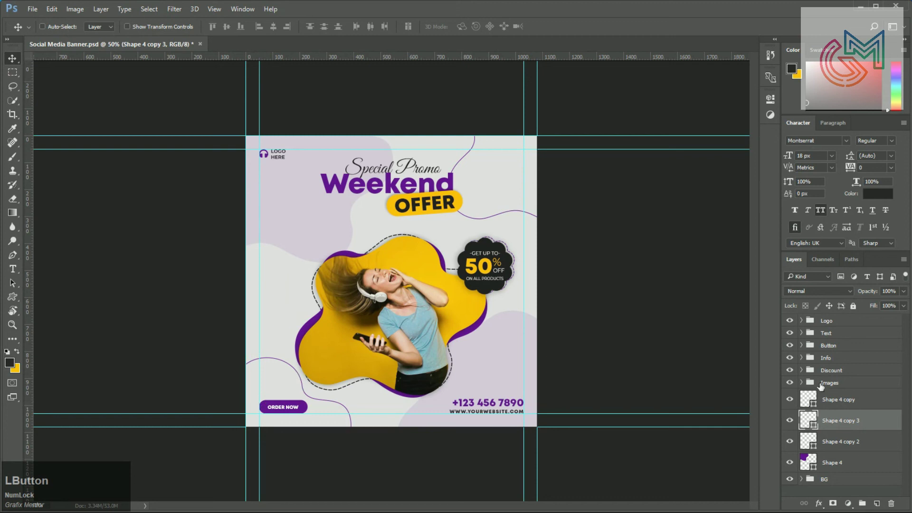
Group all background blob and curve layers and rename the group Design
left_click(833, 464)
key("ctrl+g")
left_click(839, 396)
type("dei")
key("BackSpace")
type("sign")
key("KP_Enter")
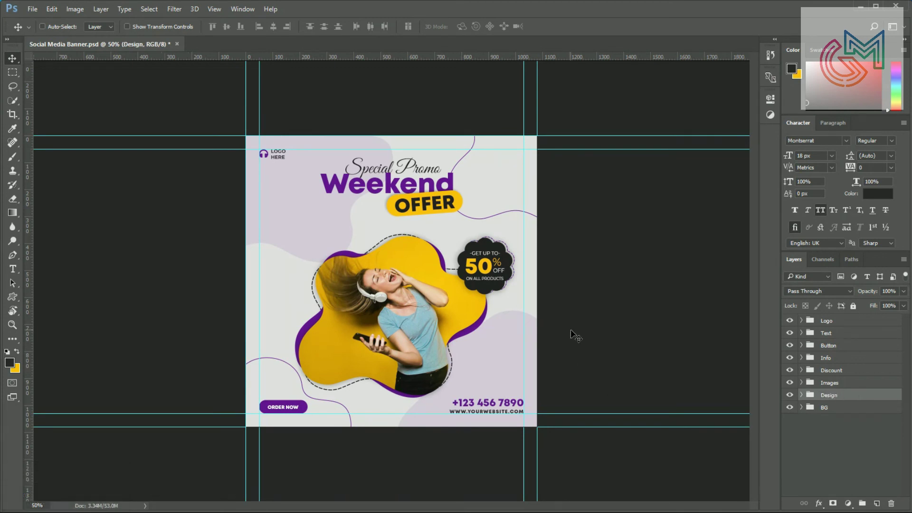
key("ctrl+Num_Lock")
key("=")
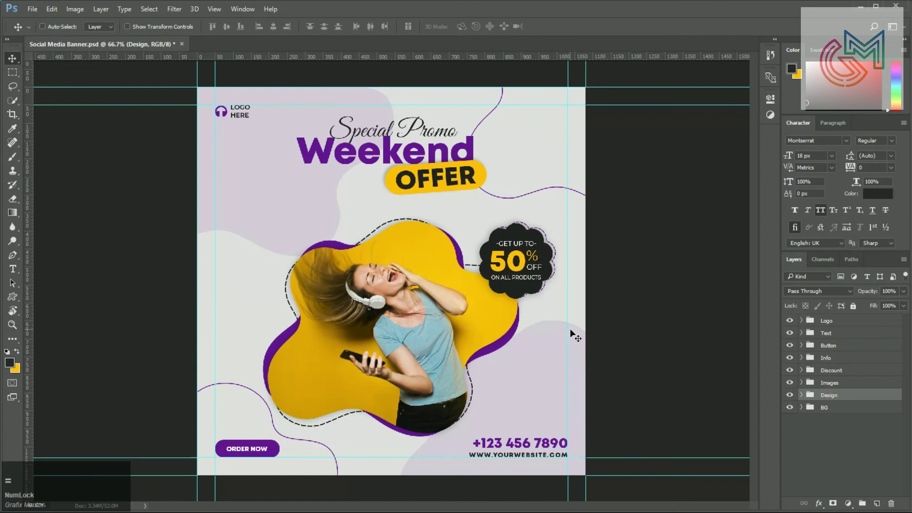
key("ctrl+=")
scroll("up", 3)
scroll("down", 3)
scroll("up", 3)
scroll("down", 3)
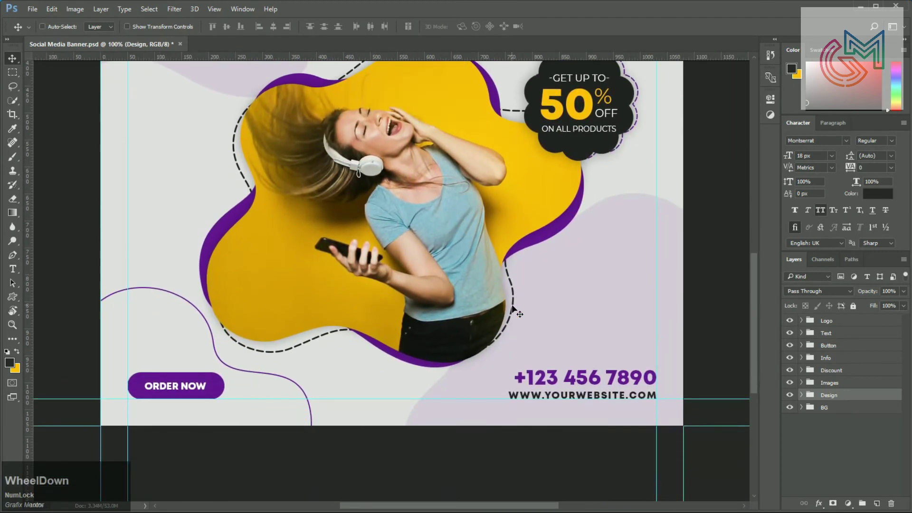
key("-")
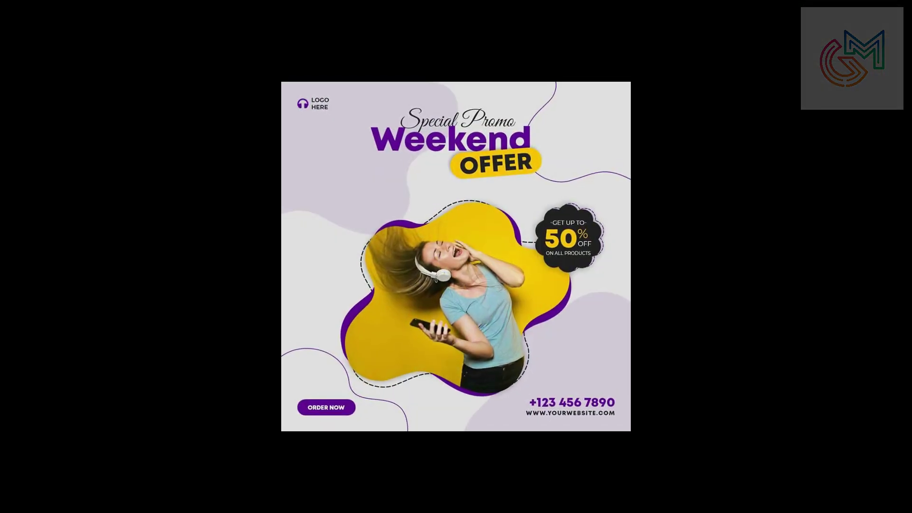